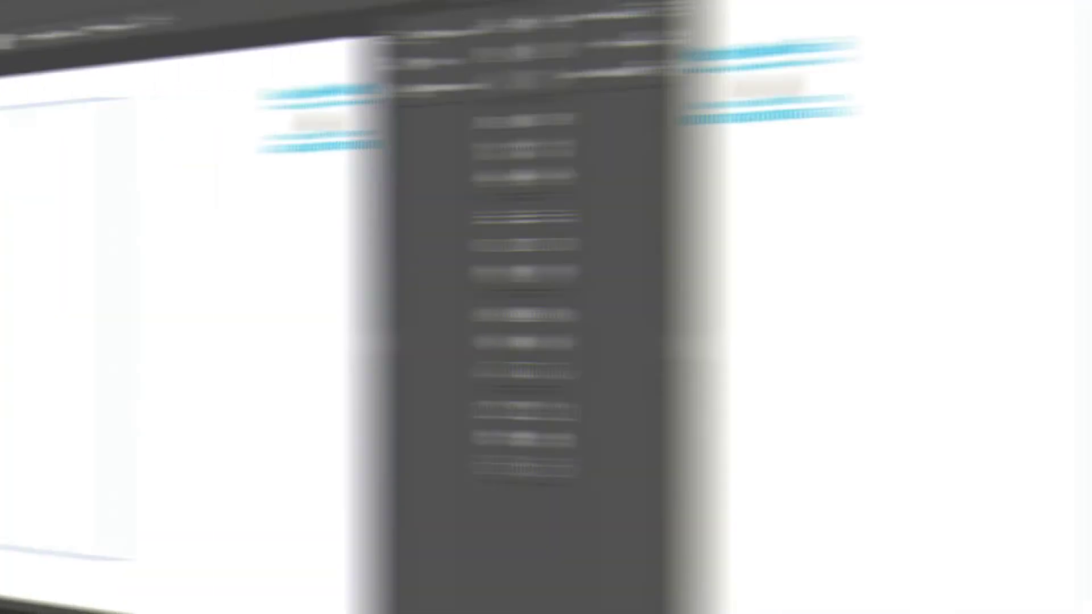
Step: Lock the selected bottle reference photo via Object > Lock > Selection
left_click(492, 277)
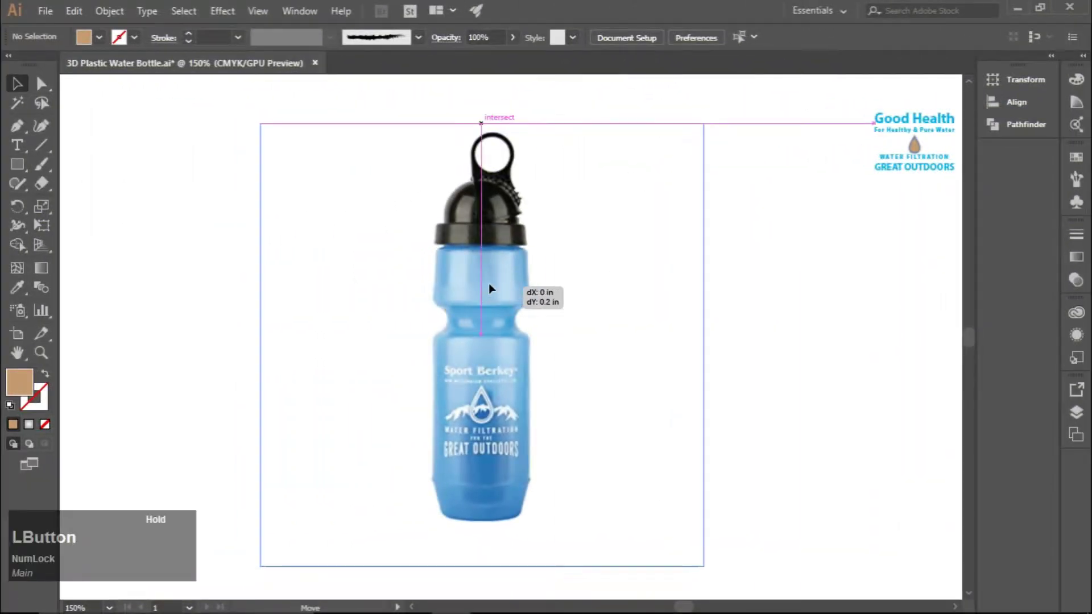
left_click(118, 19)
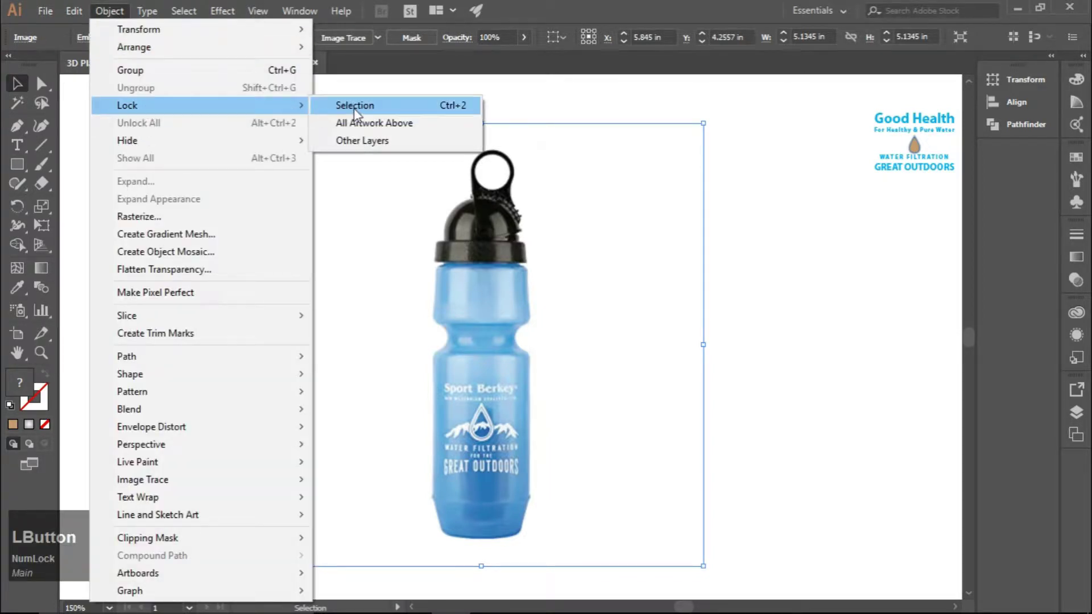
left_click(358, 115)
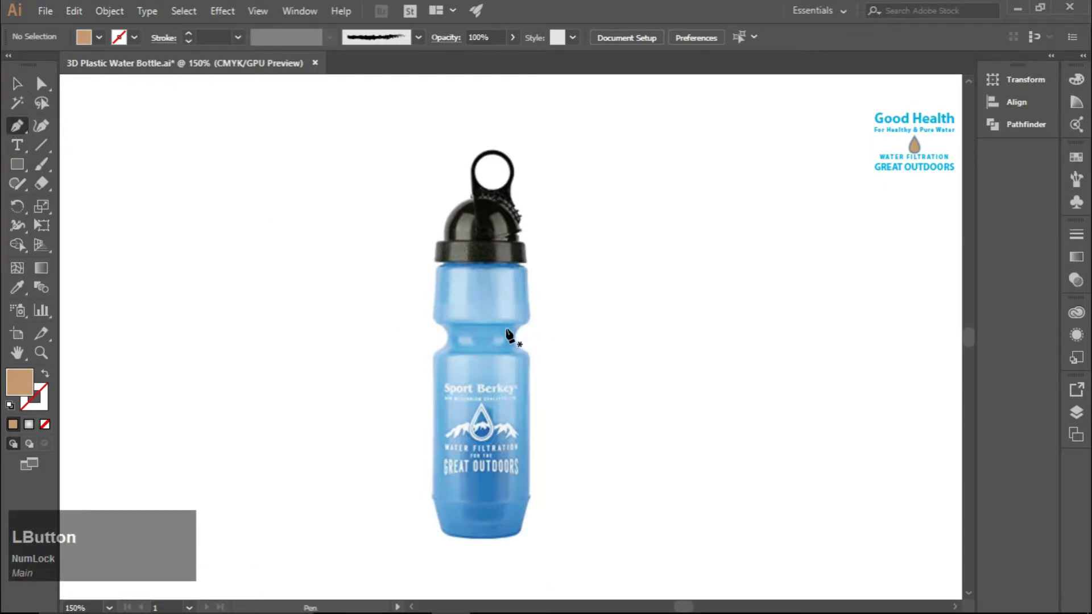
Step: Zoom to the cap, start a Pen path under its centre with no fill and black stroke
scroll("up", 3)
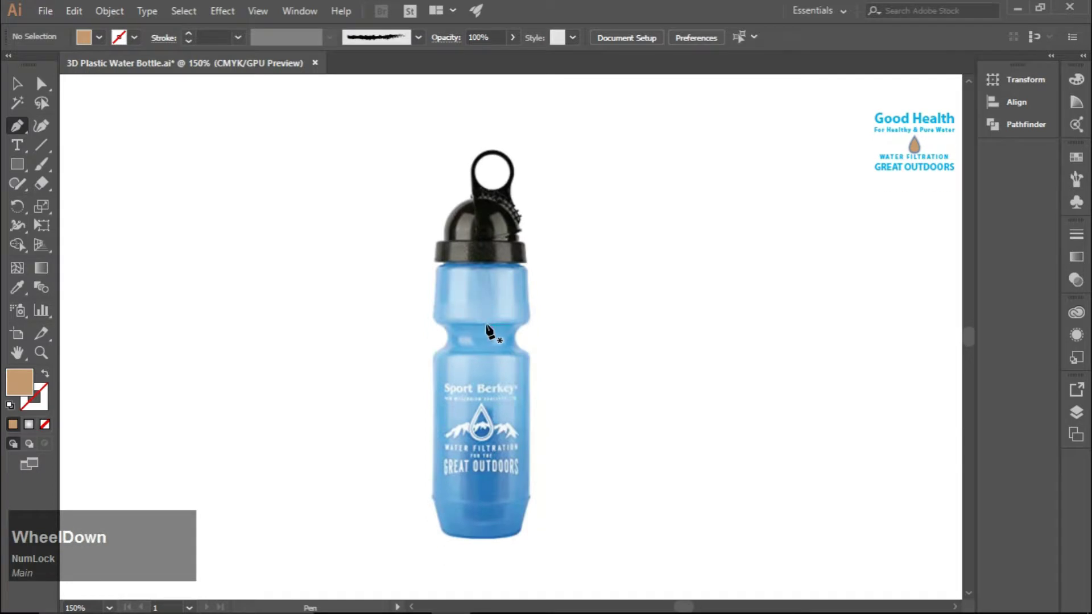
scroll("up", 3)
key("space")
left_click(496, 204)
key("space")
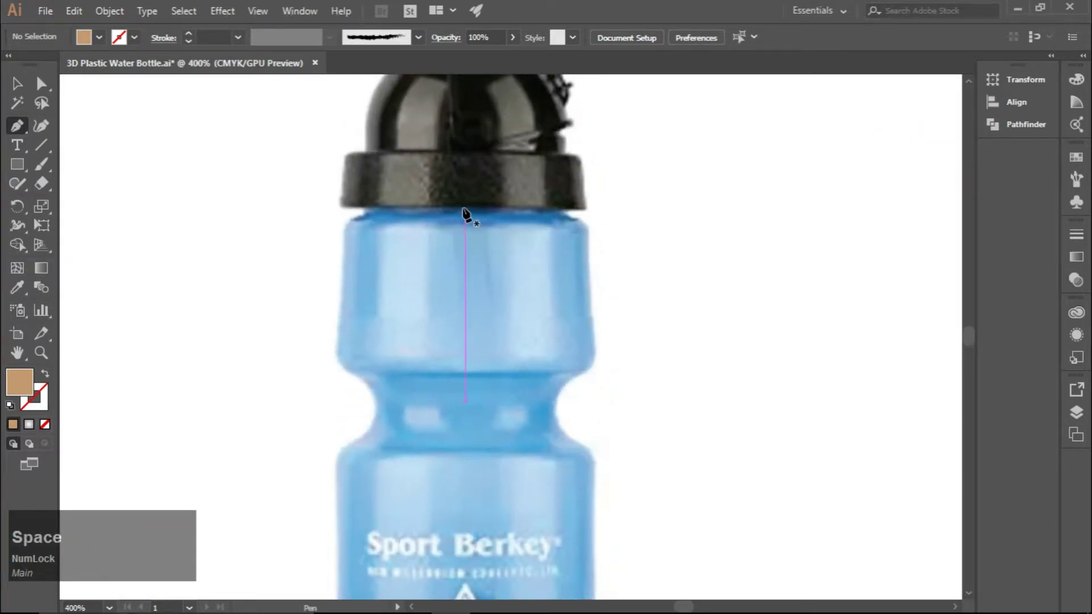
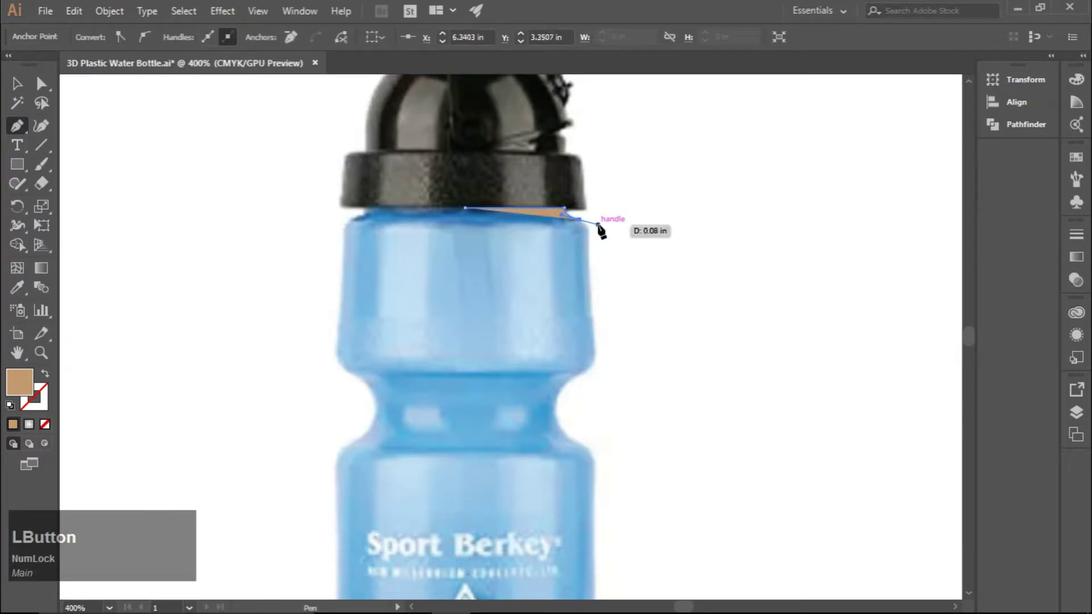
left_click(12, 411)
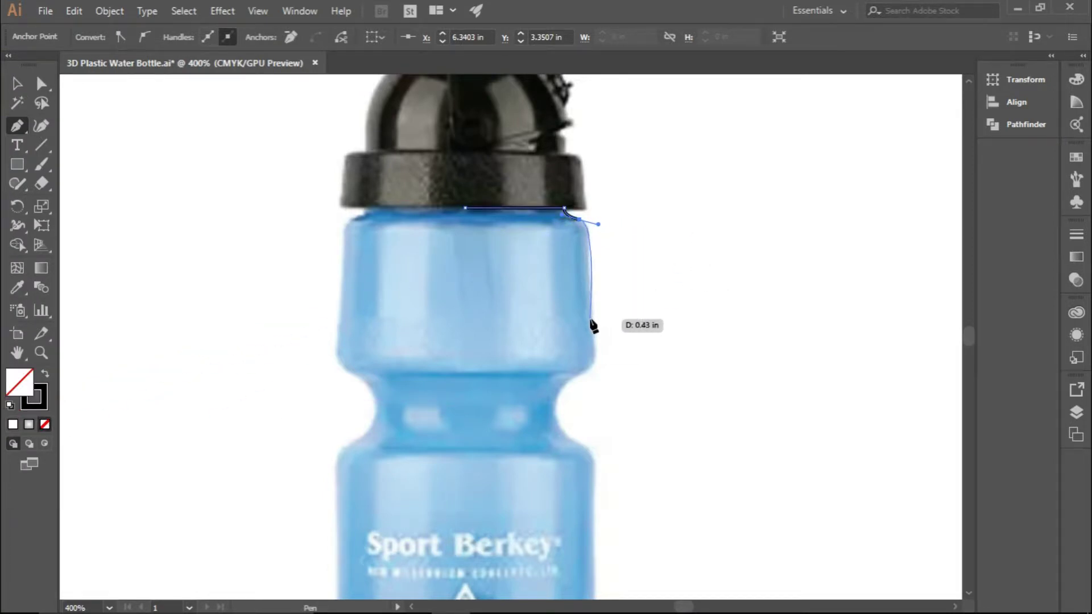
scroll("up", 3)
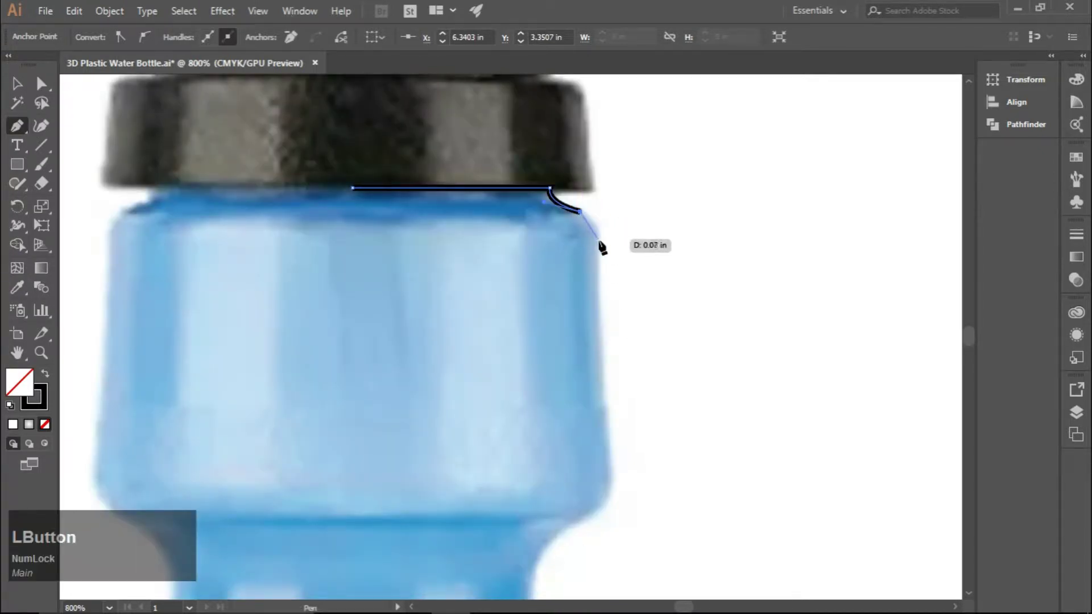
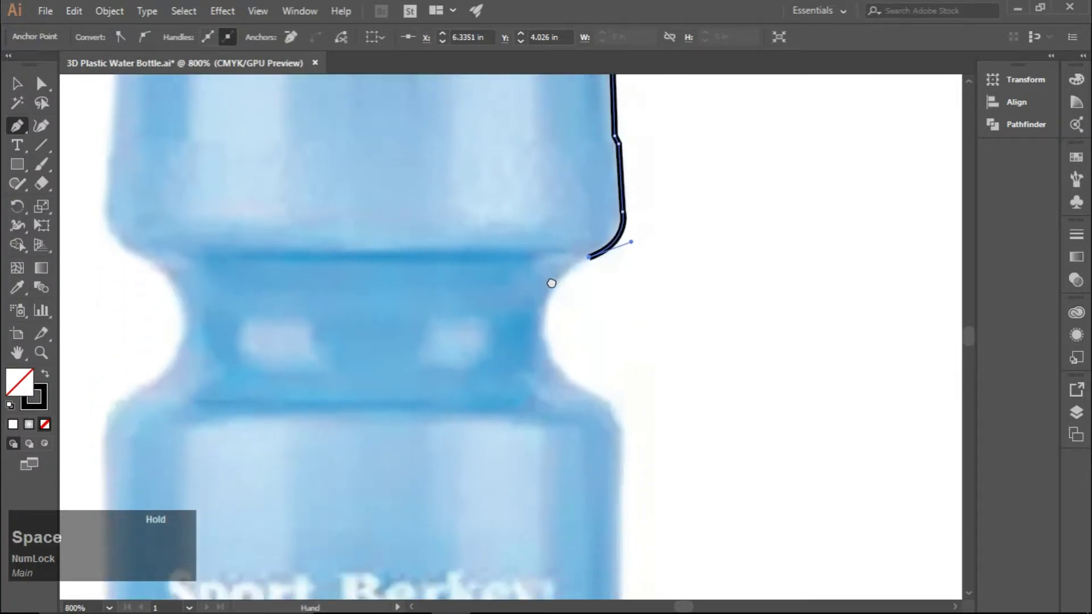
Step: Trace the right profile down around the waist and base to the bottom centre, then finish the path
key("space")
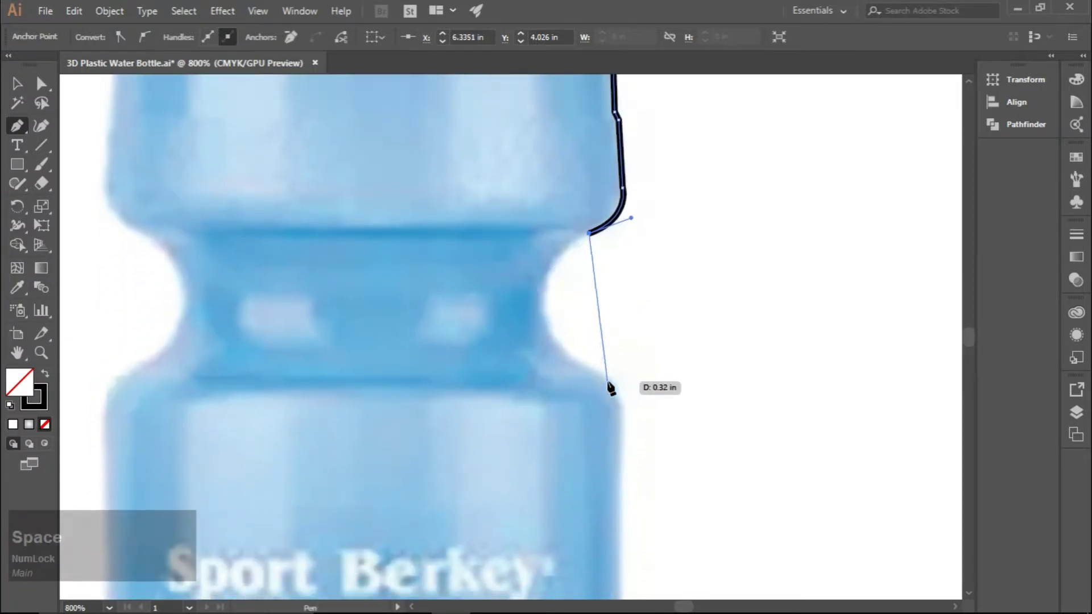
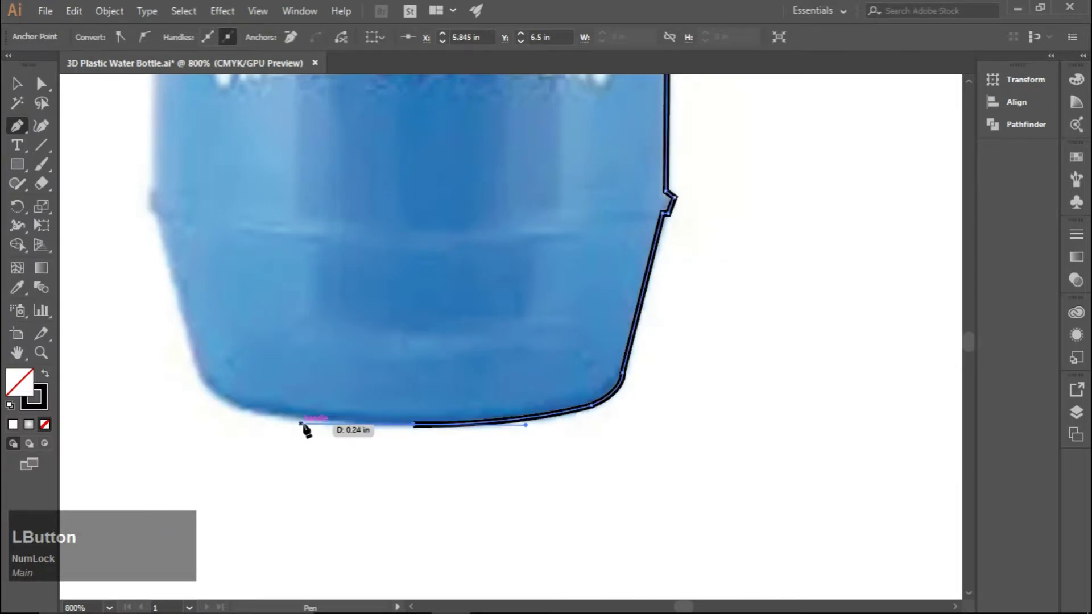
left_click(19, 92)
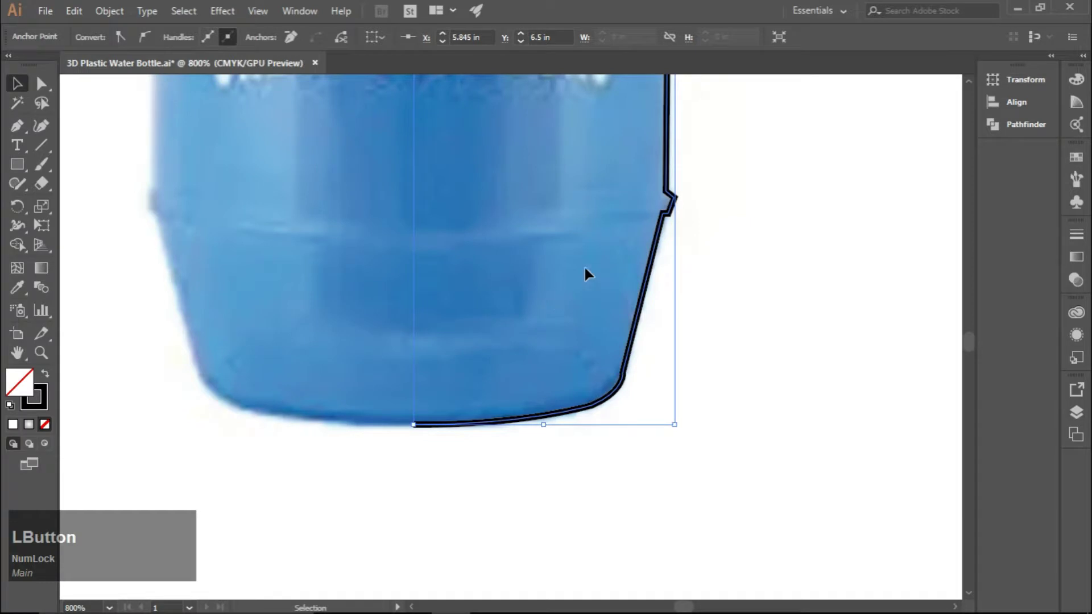
Step: Move the half-profile beside the photo and fill it with the sampled bottle blue, no stroke
scroll("down", 3)
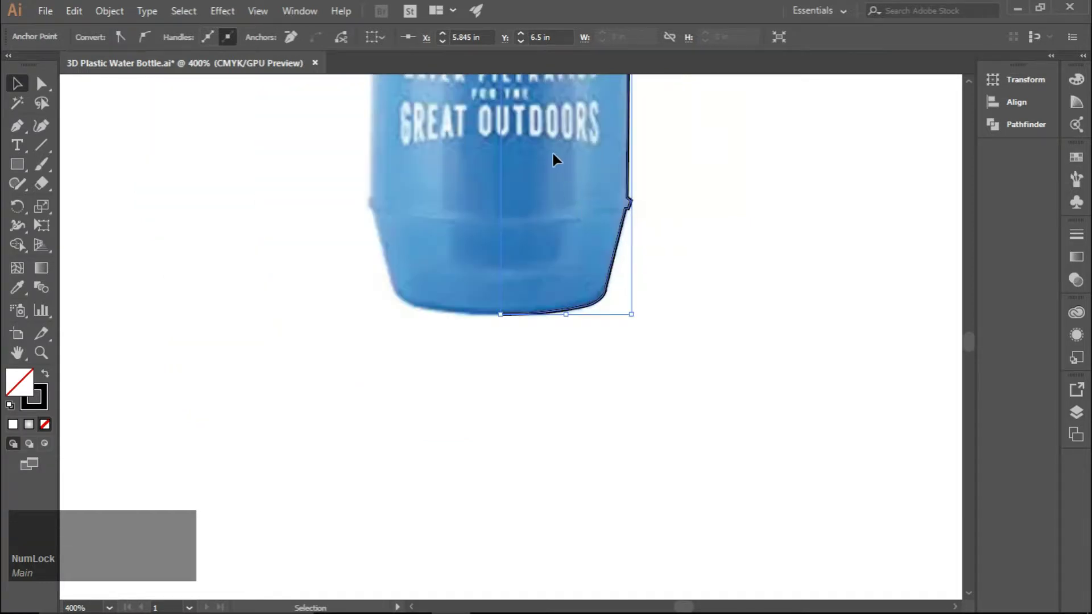
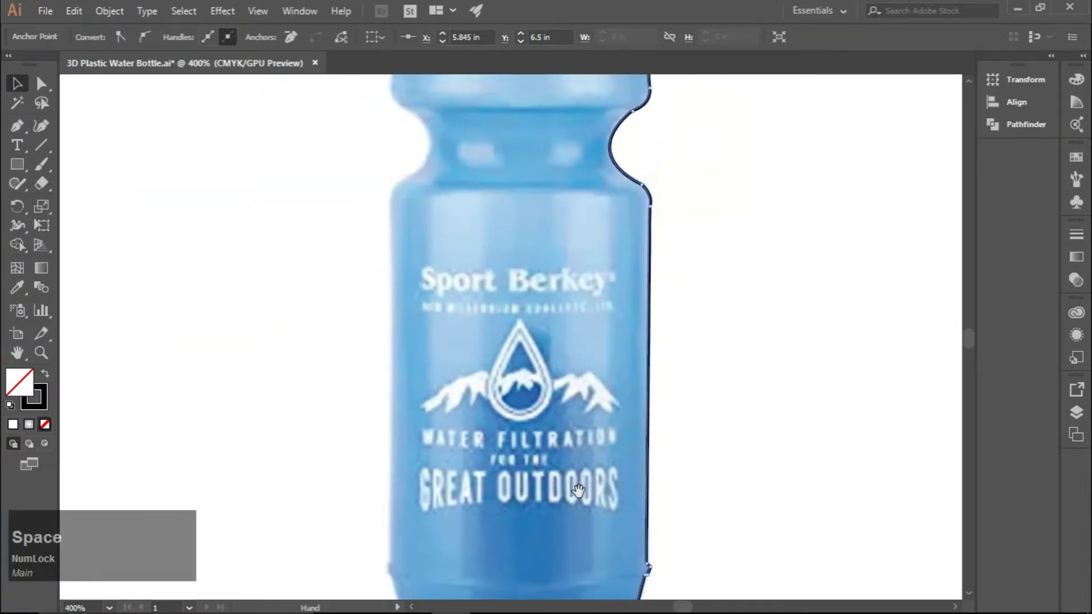
scroll("down", 3)
key("space")
left_click(708, 256)
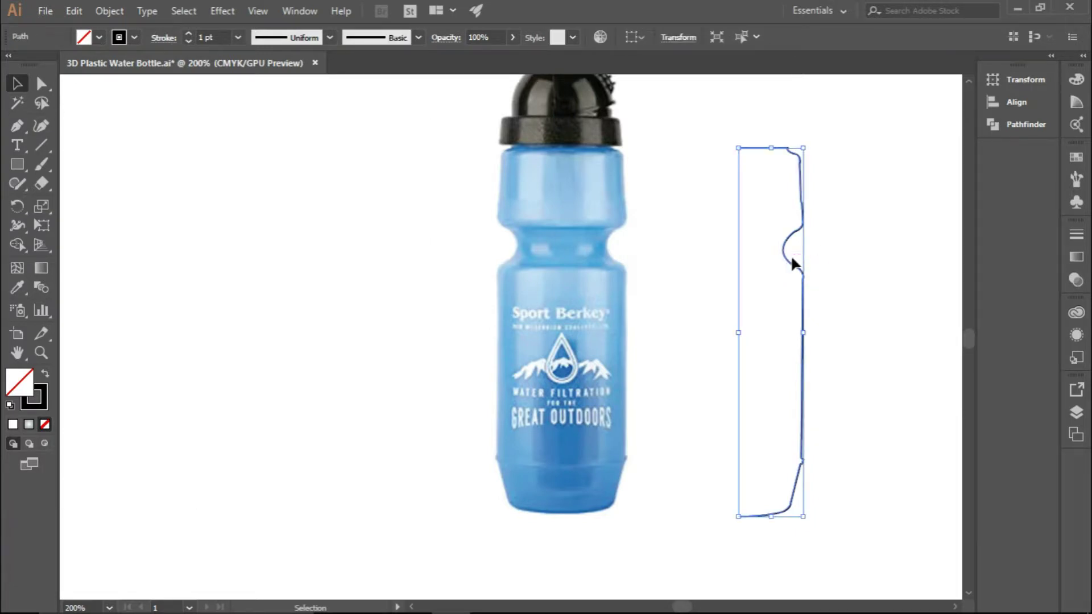
right_click(796, 267)
left_click(857, 402)
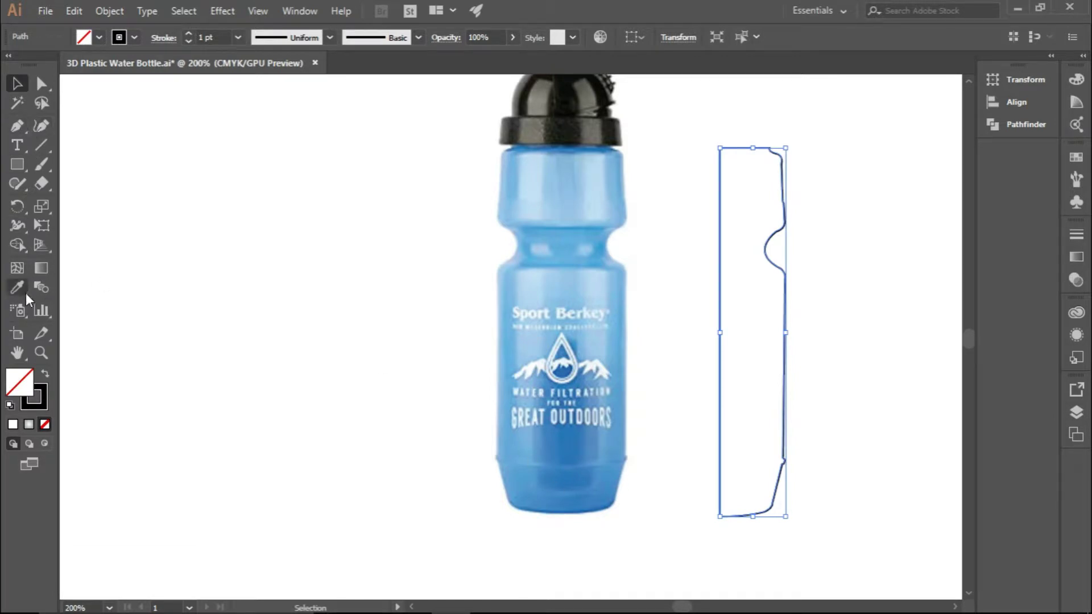
left_click(18, 289)
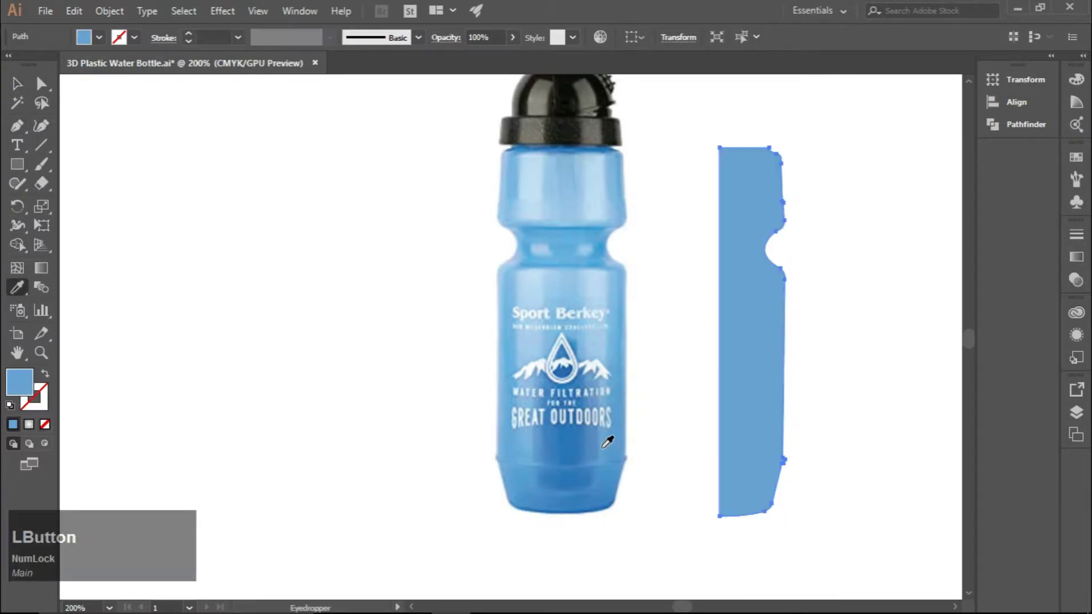
left_click(20, 93)
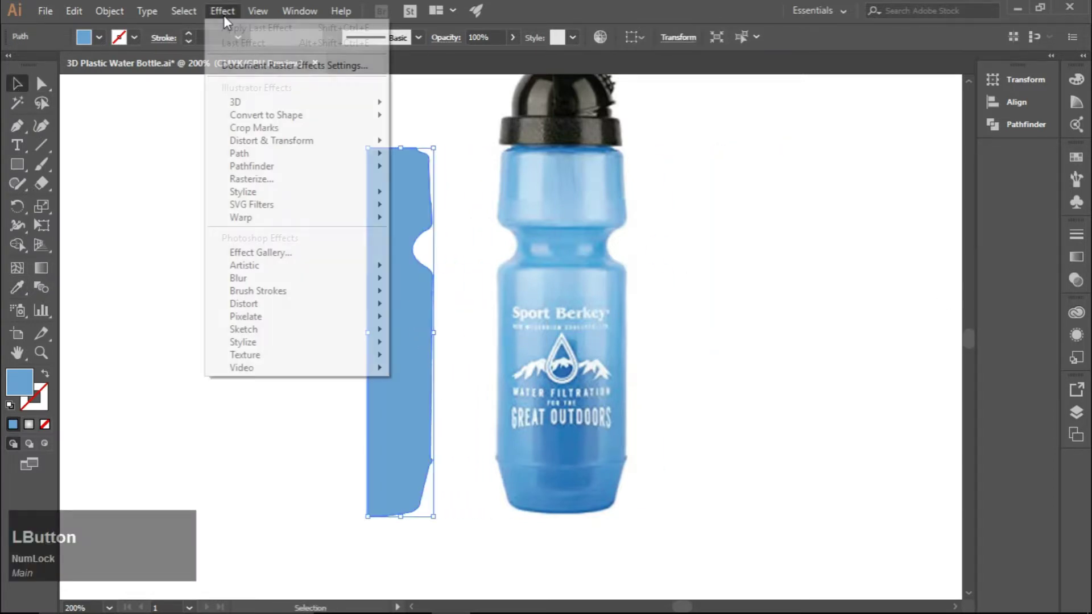
Step: Apply 3D Revolve with Preview on and begin setting the rotation toward -1°, -29°, 1°
left_click(438, 127)
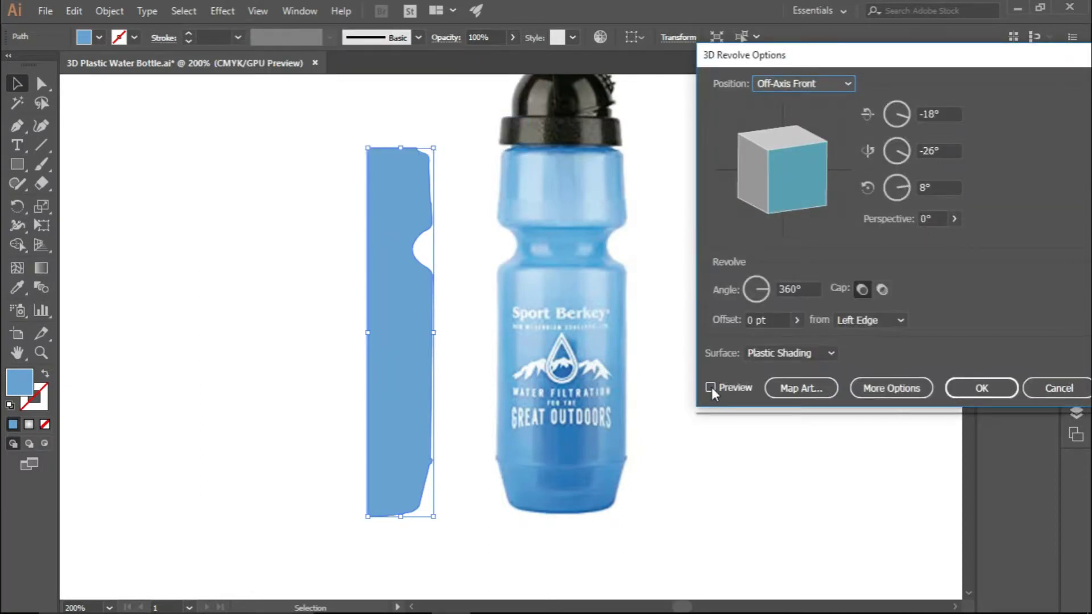
left_click(716, 394)
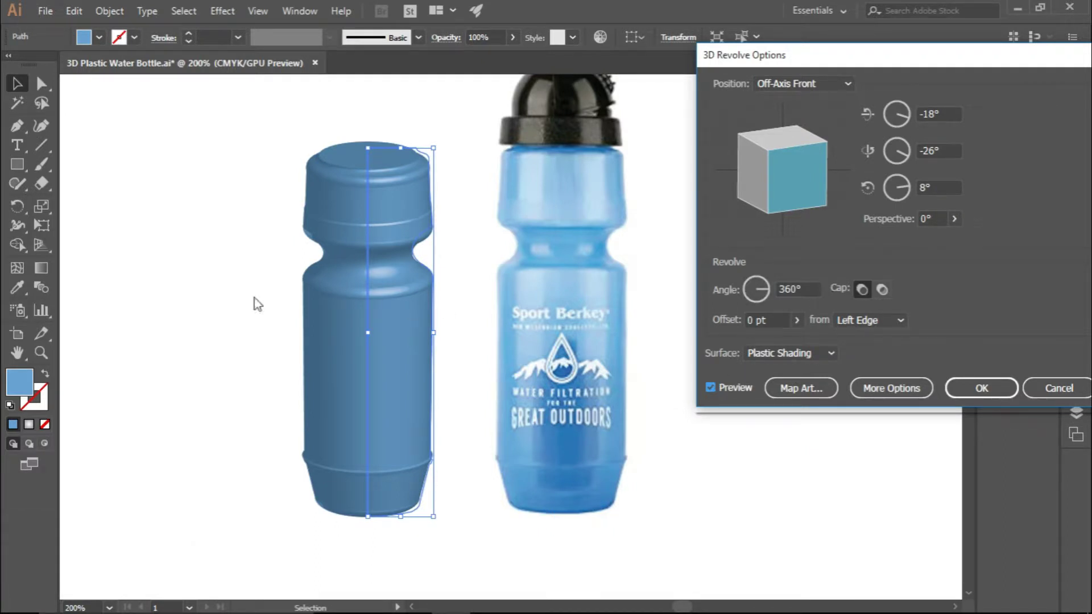
left_click(26, 294)
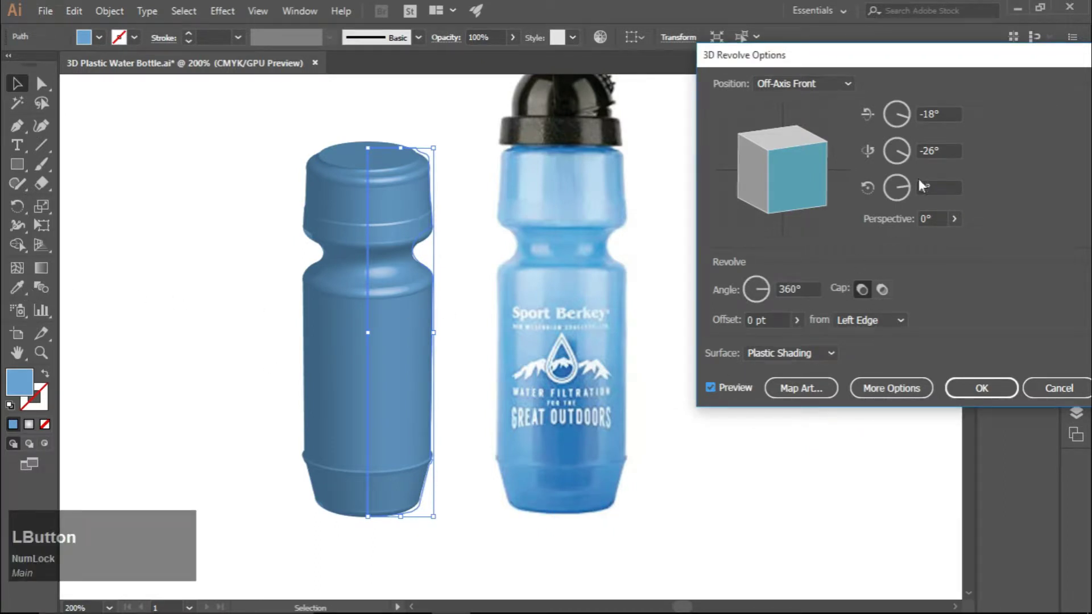
scroll("down", 3)
scroll("up", 3)
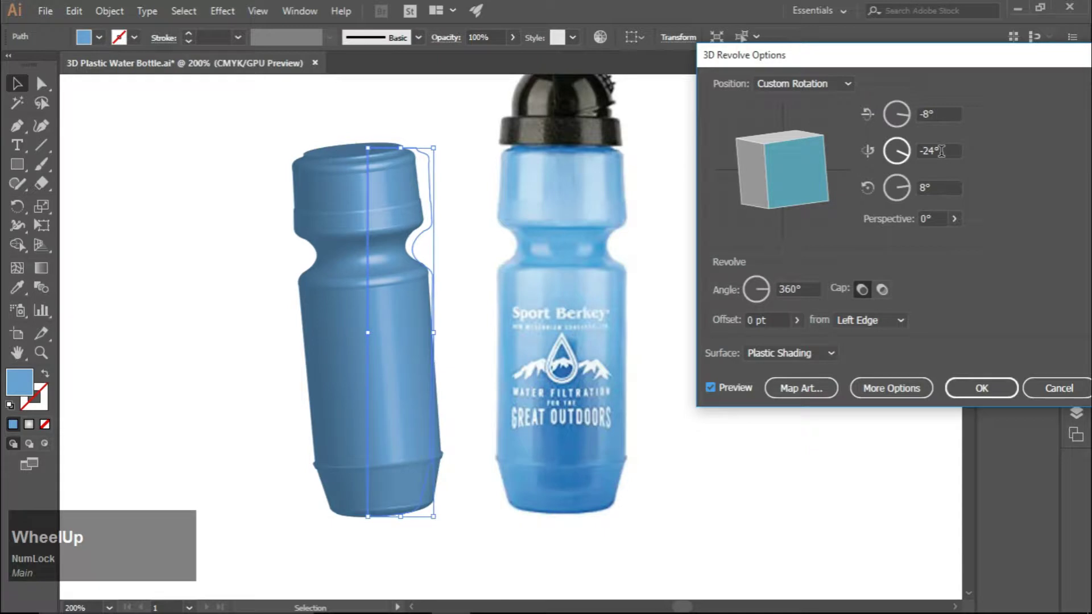
scroll("down", 3)
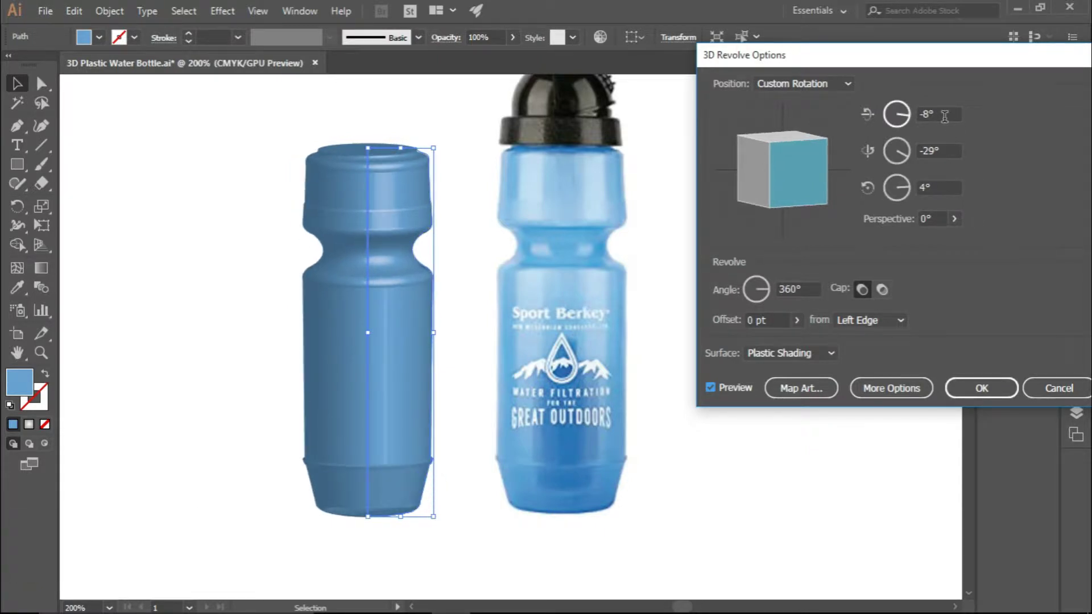
scroll("up", 3)
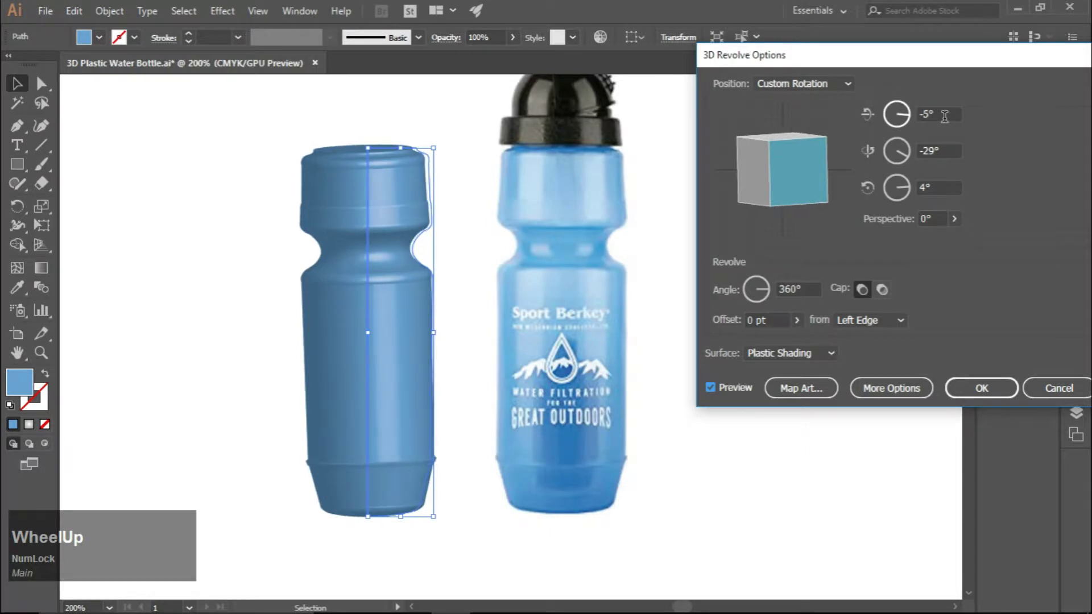
Step: Fine-tune the remaining rotation angles so the revolved bottle stands nearly upright
scroll("down", 3)
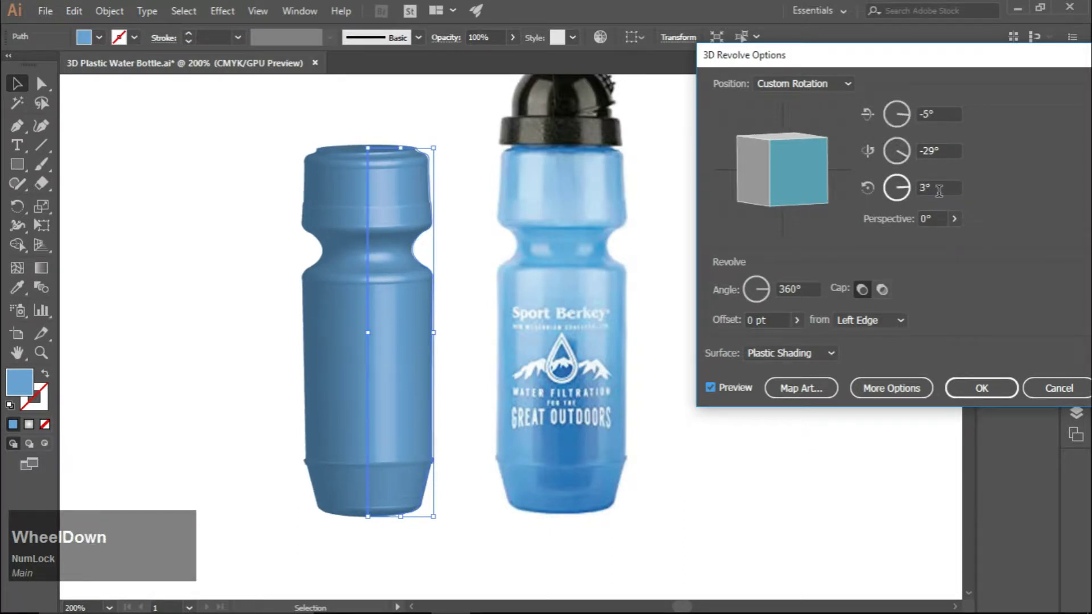
scroll("down", 3)
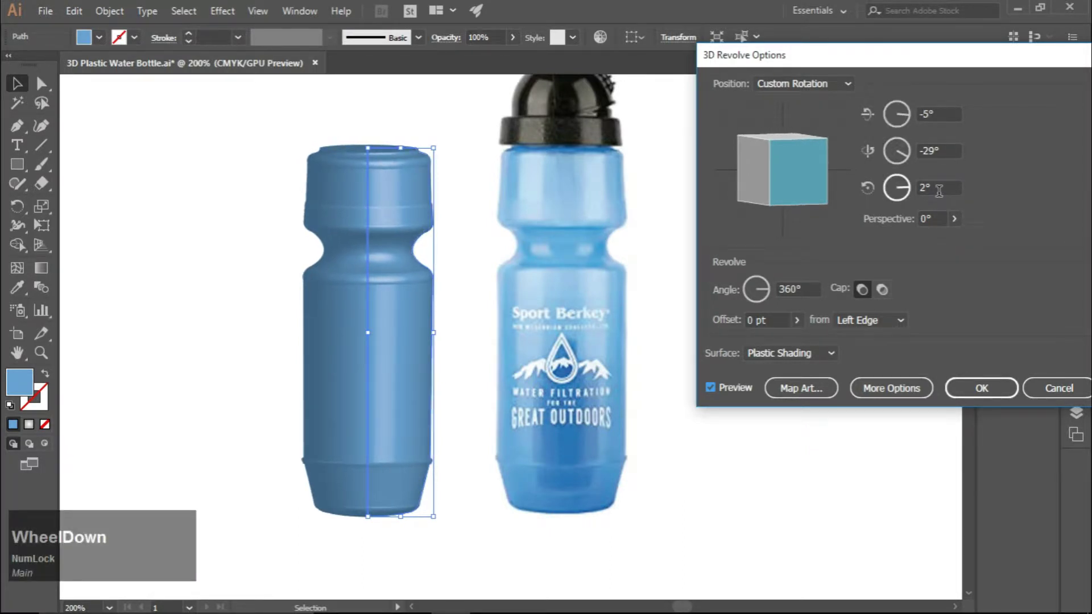
scroll("up", 3)
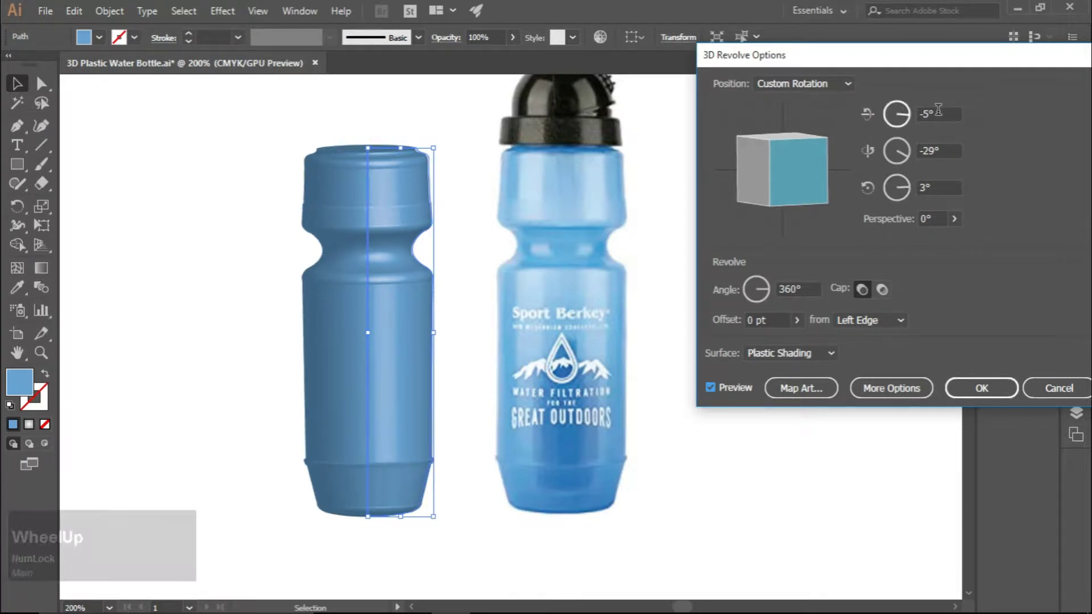
scroll("down", 3)
scroll("up", 3)
scroll("down", 3)
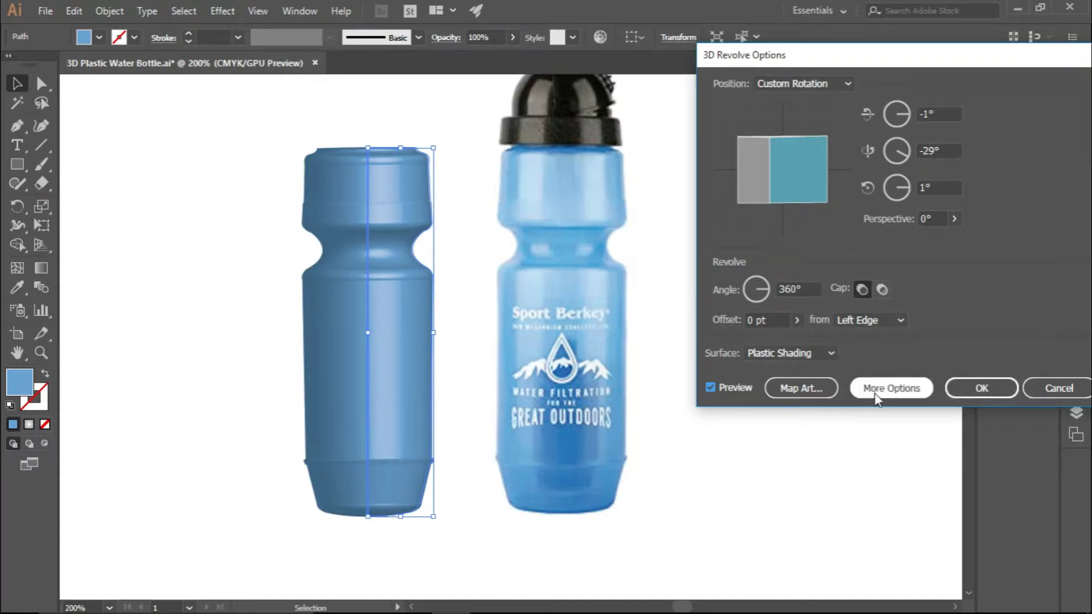
Step: Move the light, lower Highlight Intensity and Size, and add a second light to the body
left_click(879, 399)
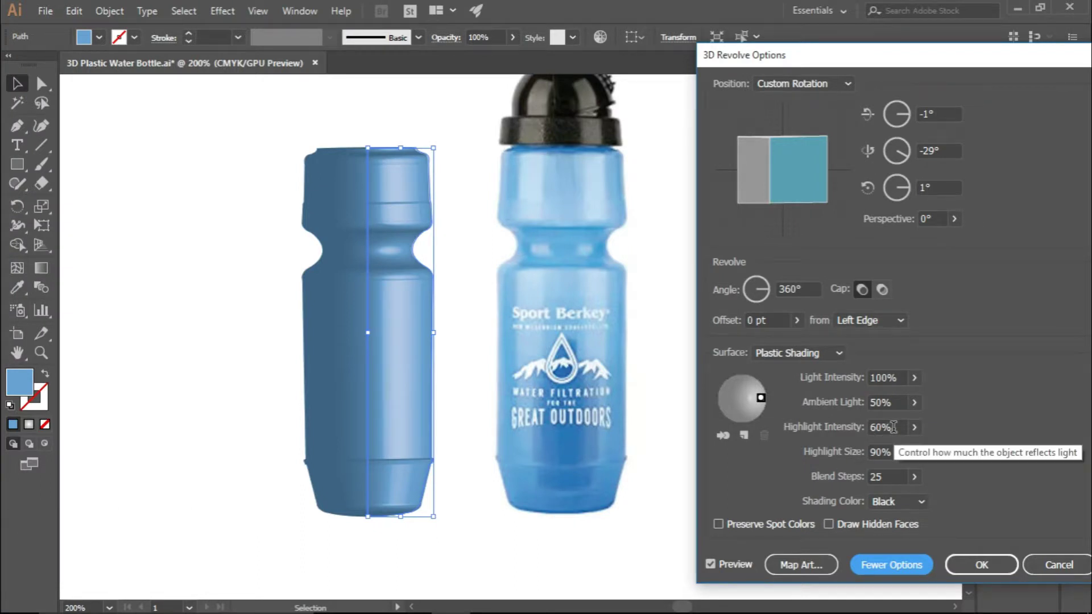
scroll("down", 3)
scroll("up", 3)
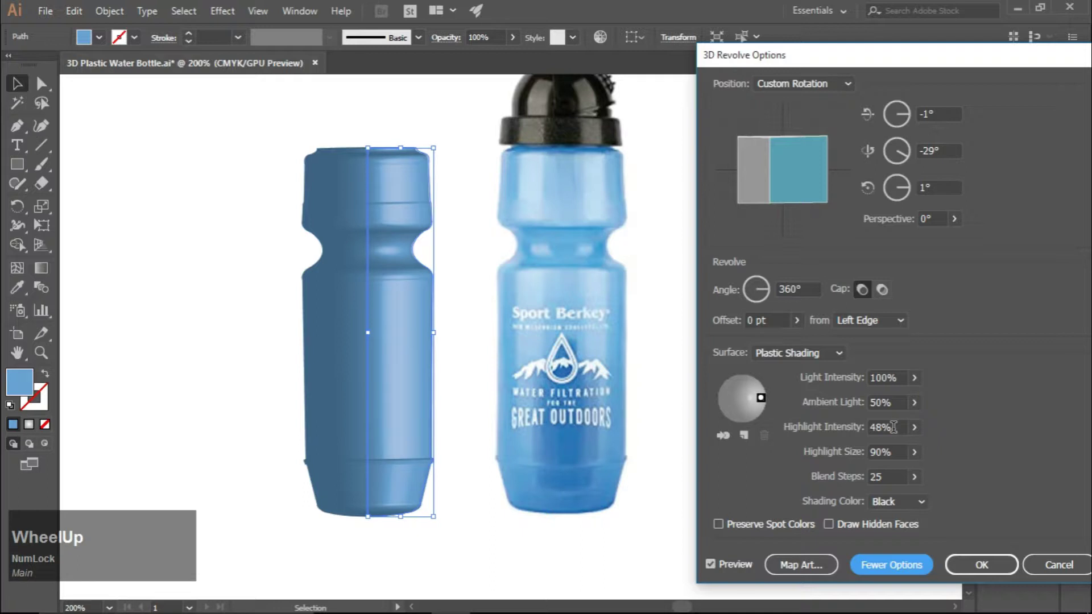
scroll("up", 3)
scroll("down", 3)
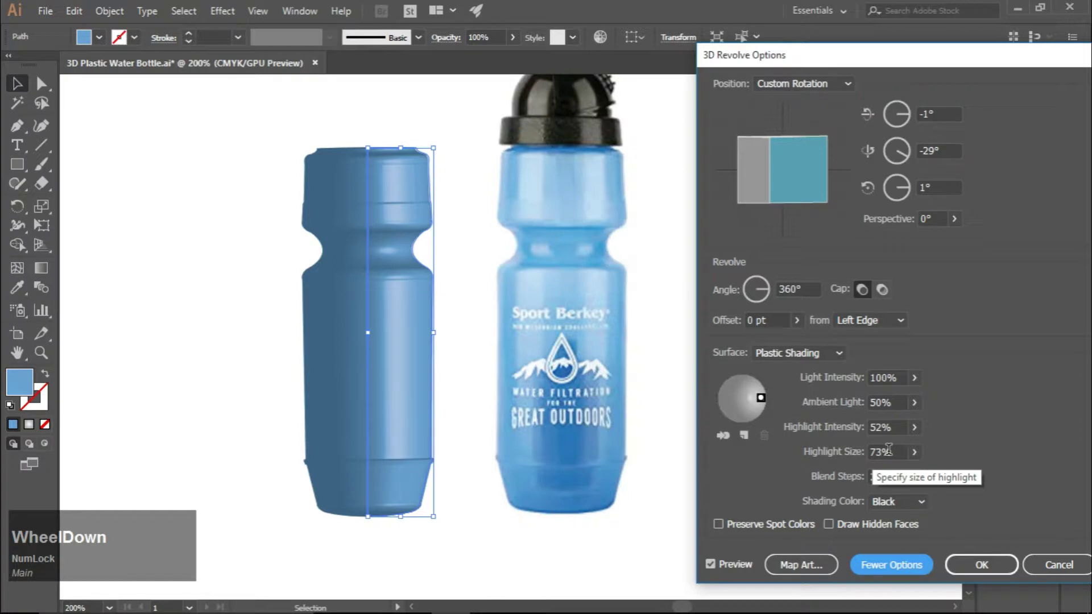
scroll("down", 3)
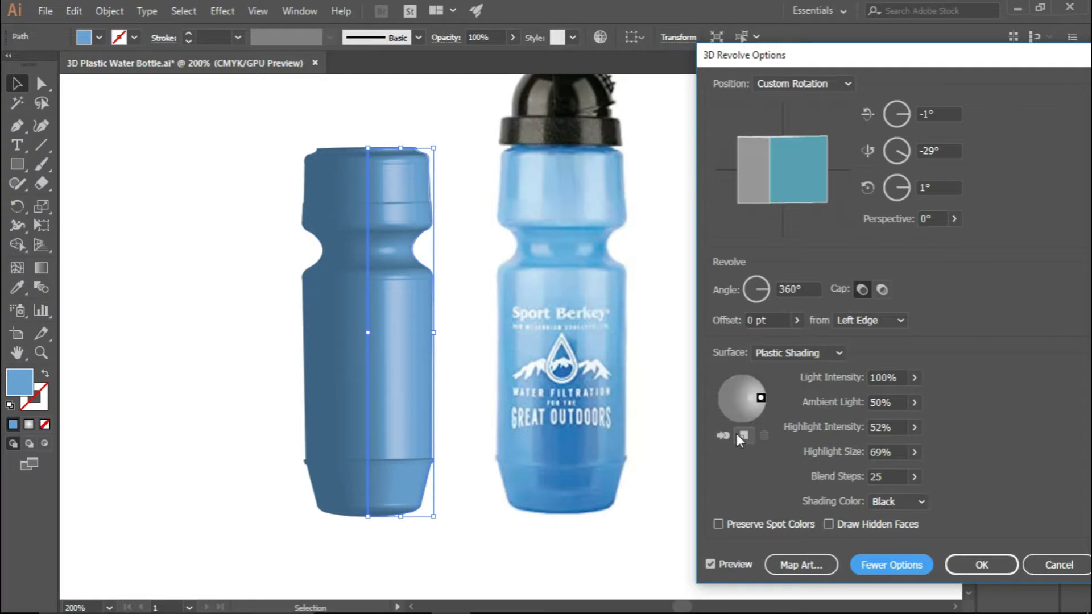
left_click(749, 442)
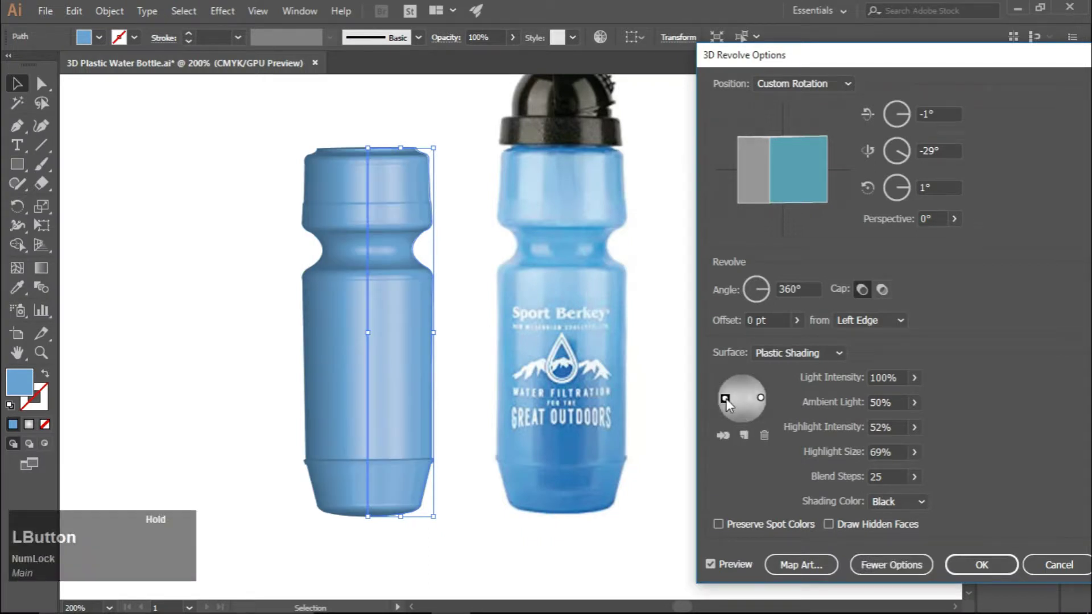
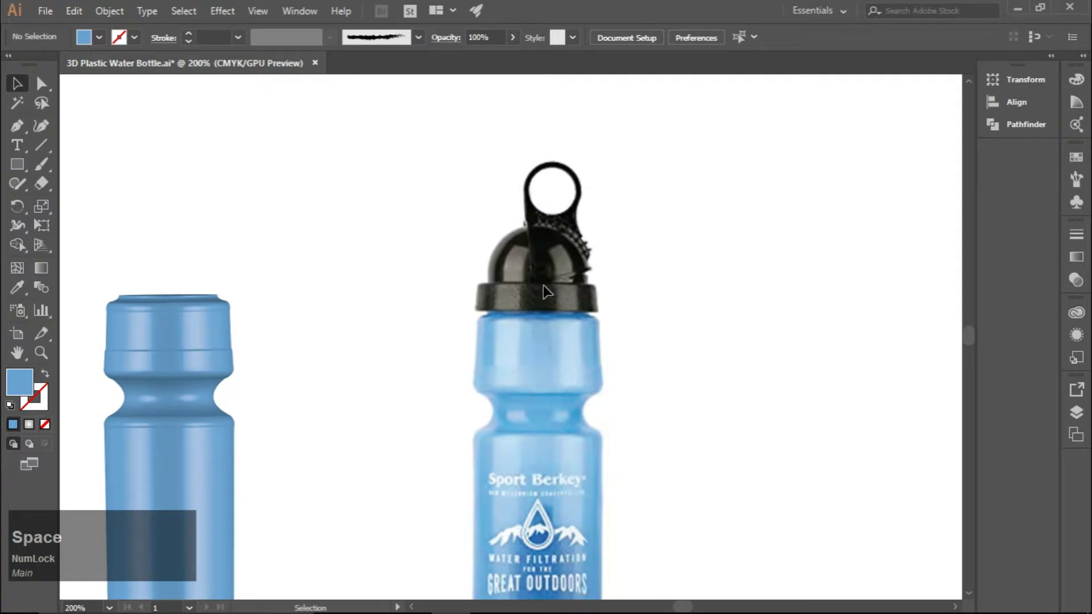
Step: Zoom onto the cap and trace its right half-profile with the Pen as a closed path
scroll("up", 3)
key("space")
scroll("up", 3)
key("space")
scroll("down", 3)
scroll("up", 3)
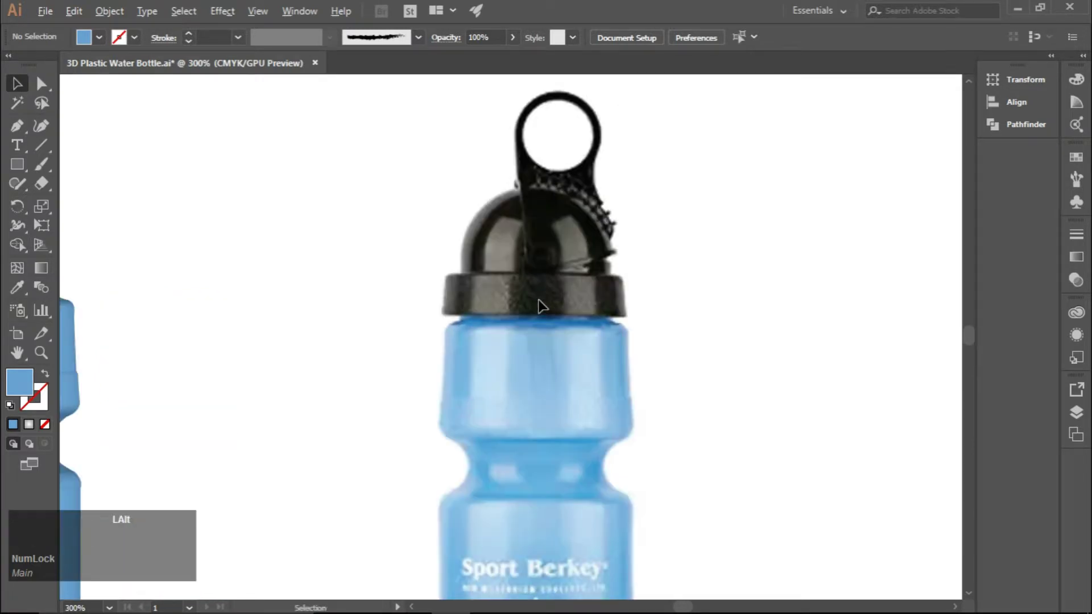
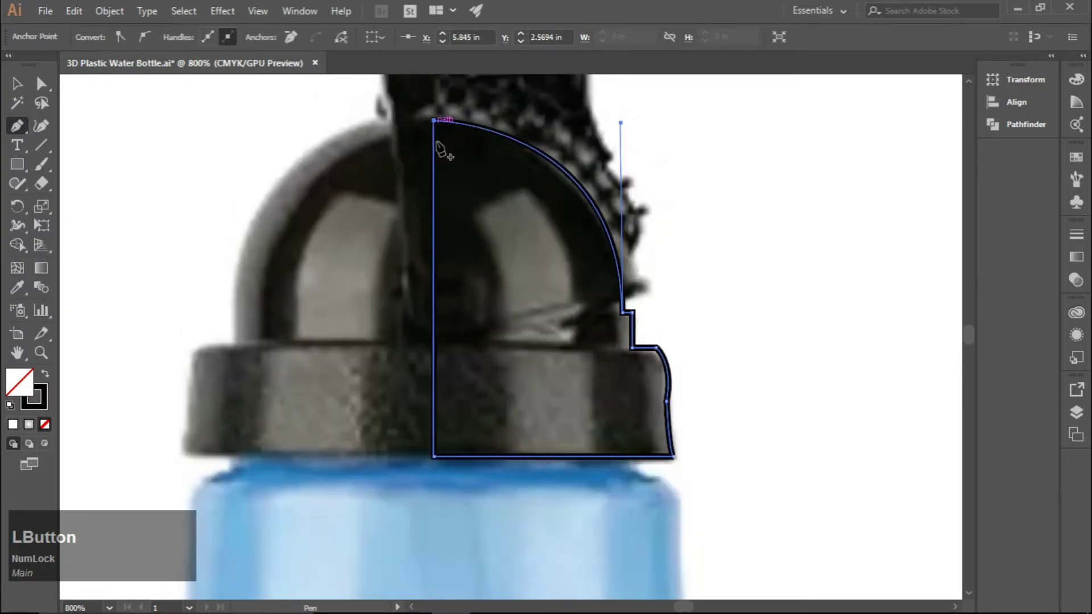
left_click(19, 91)
scroll("down", 3)
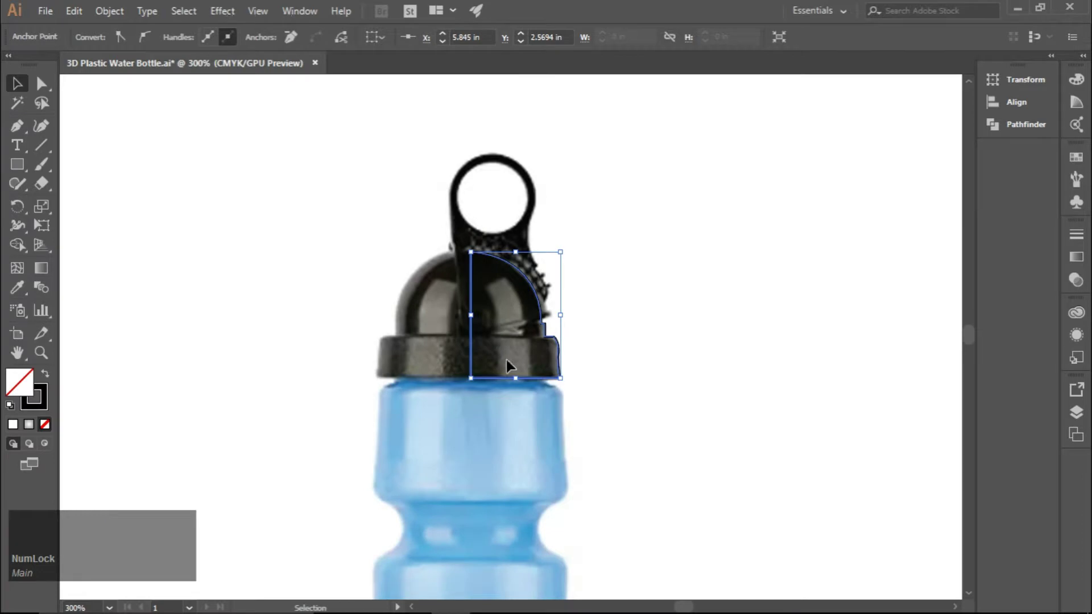
Step: Fill the cap outline with sampled black, no stroke, and place it left of the photo
left_click(519, 335)
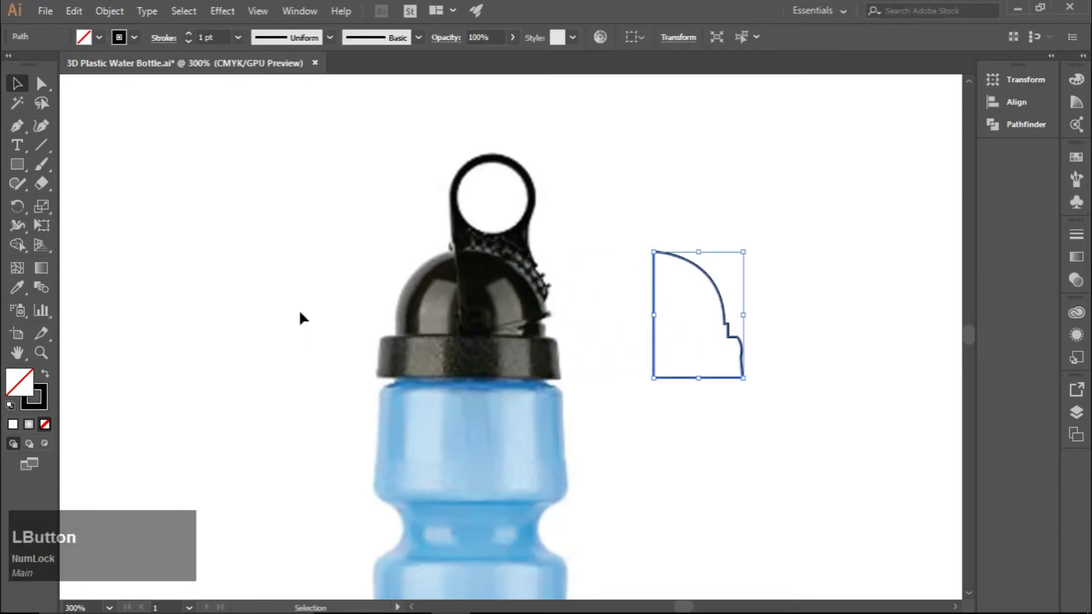
left_click(544, 313)
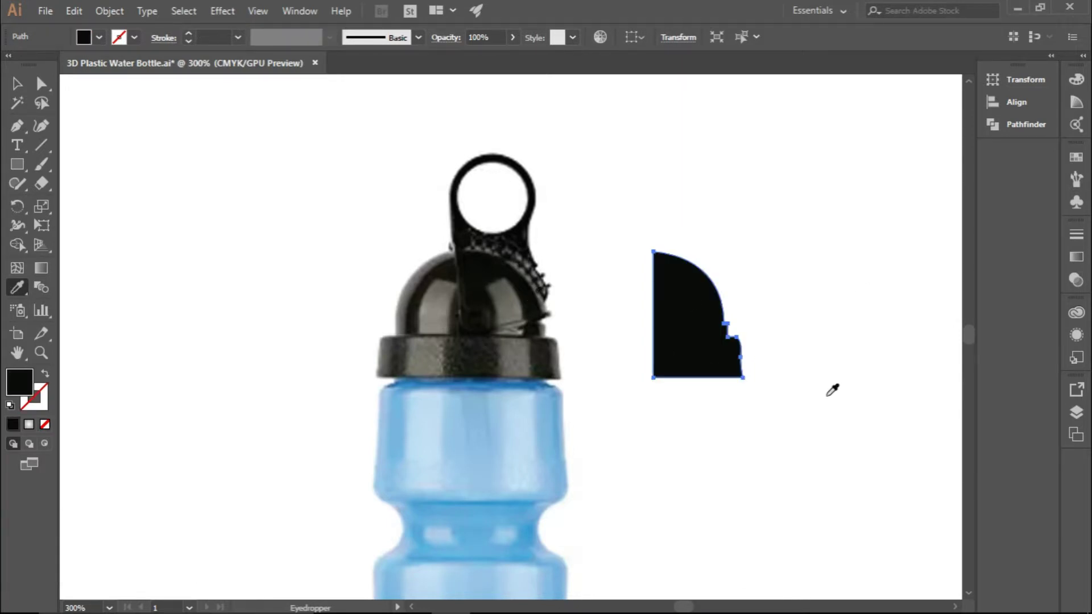
left_click(17, 88)
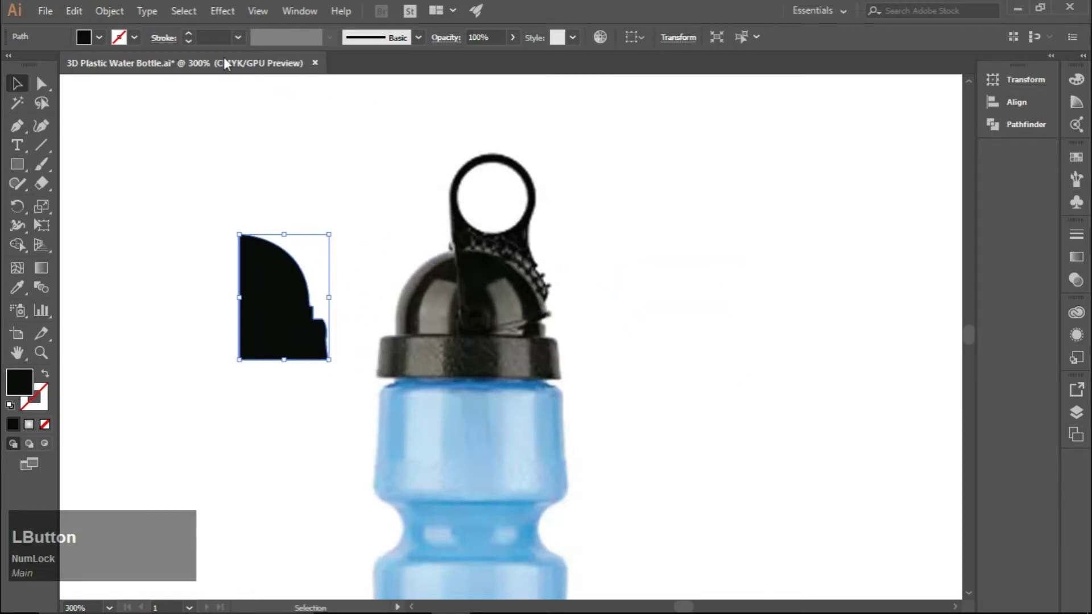
Step: Apply Effect > 3D > Revolve to the cap with Preview on and start adjusting rotation
left_click(216, 19)
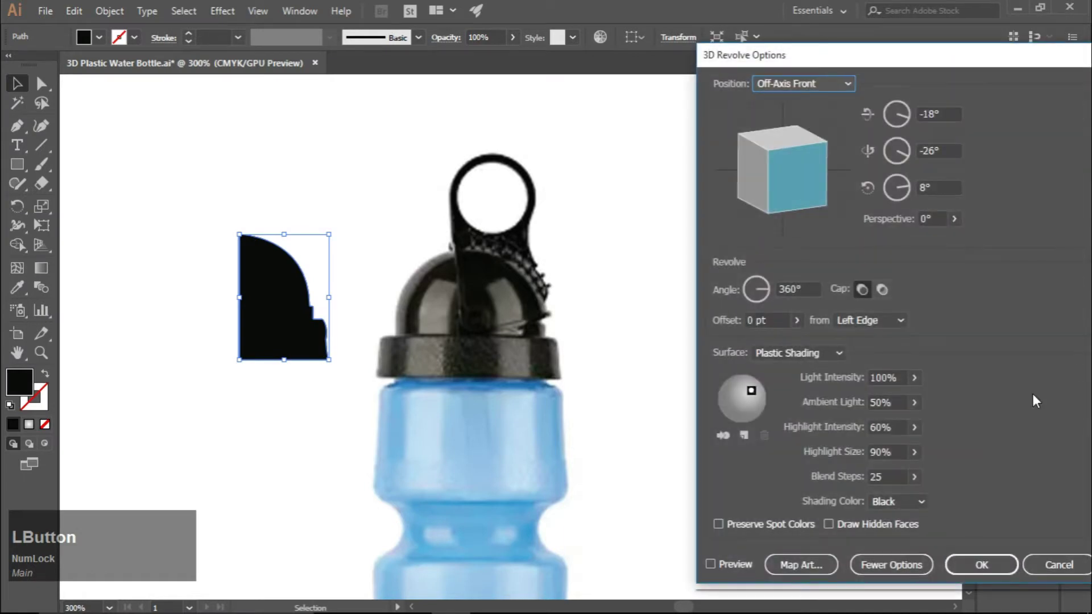
left_click(734, 572)
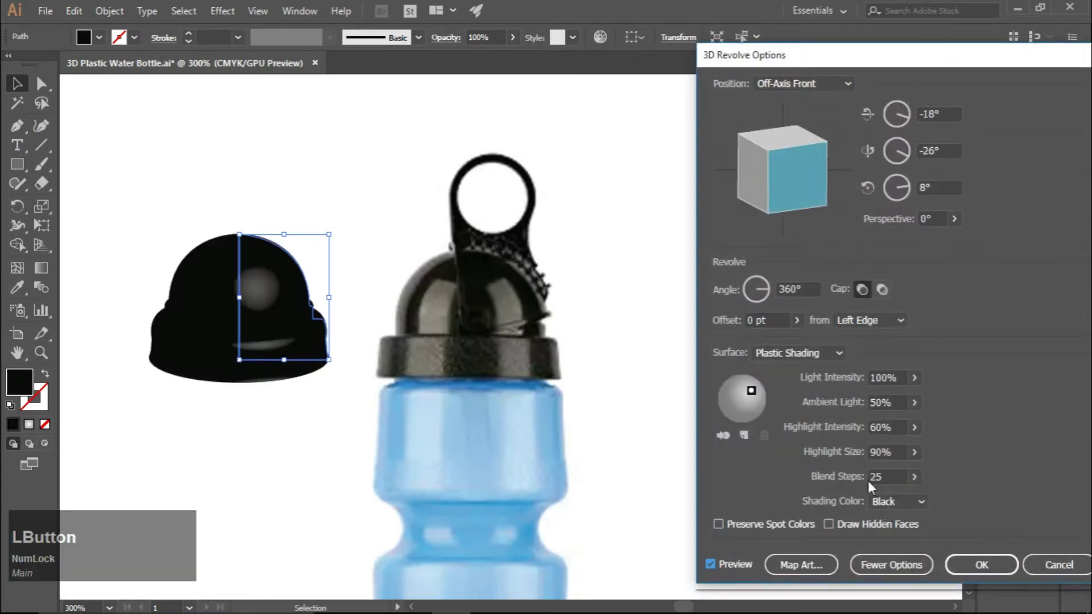
scroll("down", 3)
scroll("up", 3)
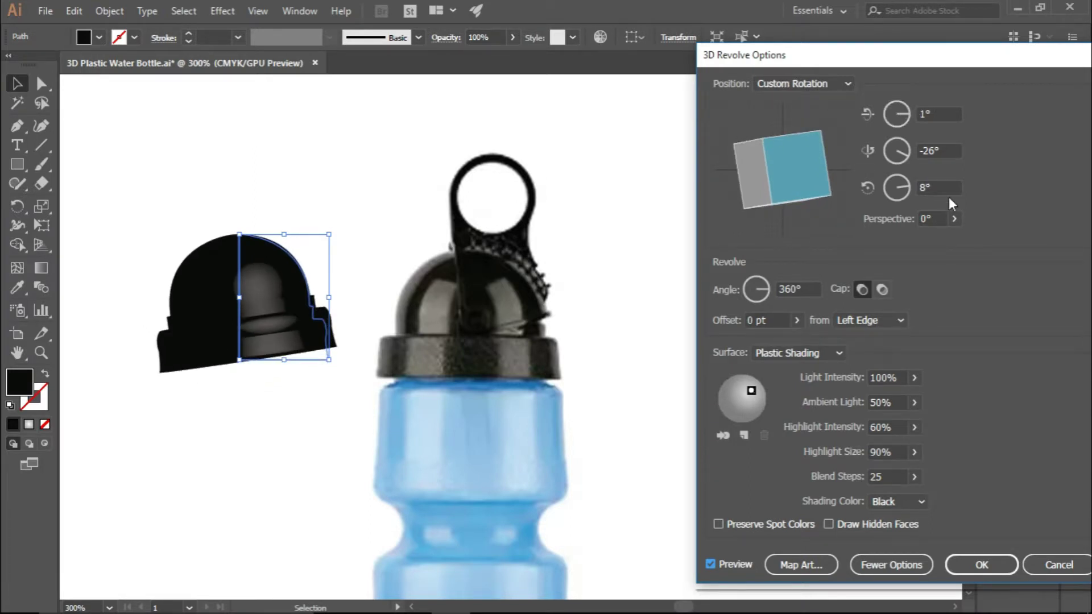
scroll("up", 3)
scroll("down", 3)
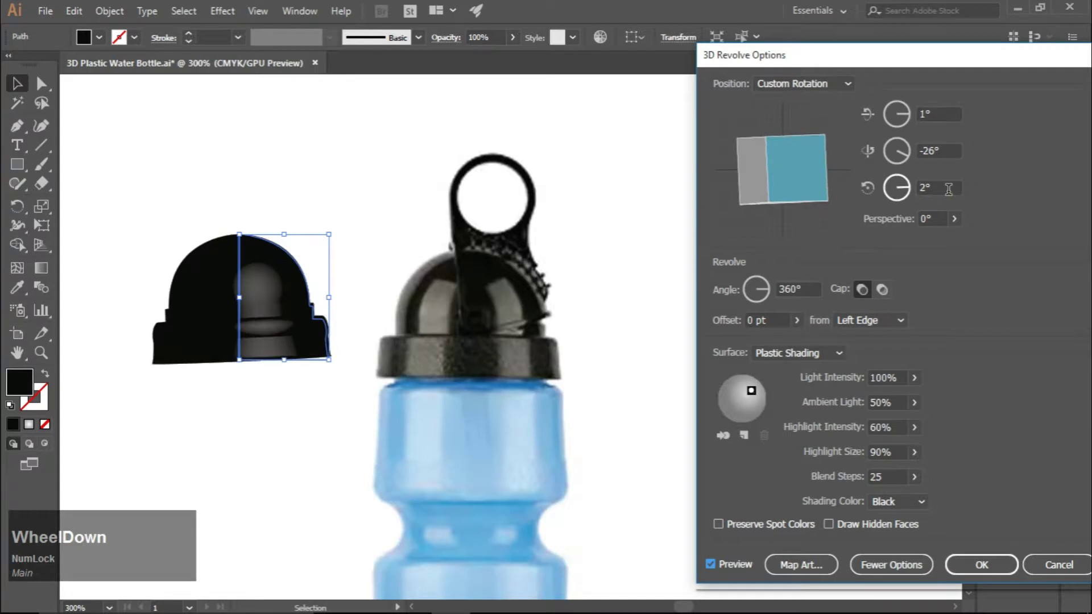
Step: Set the cap's rotation to about 0° X and 1° Z for a near straight-on view
scroll("down", 3)
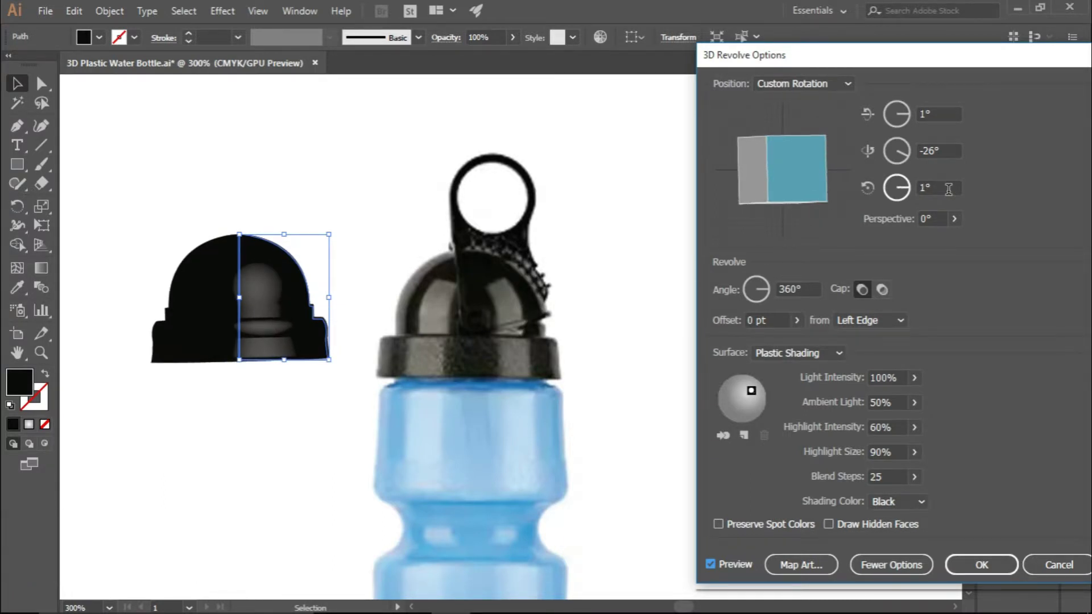
scroll("up", 3)
scroll("up", 3)
scroll("down", 3)
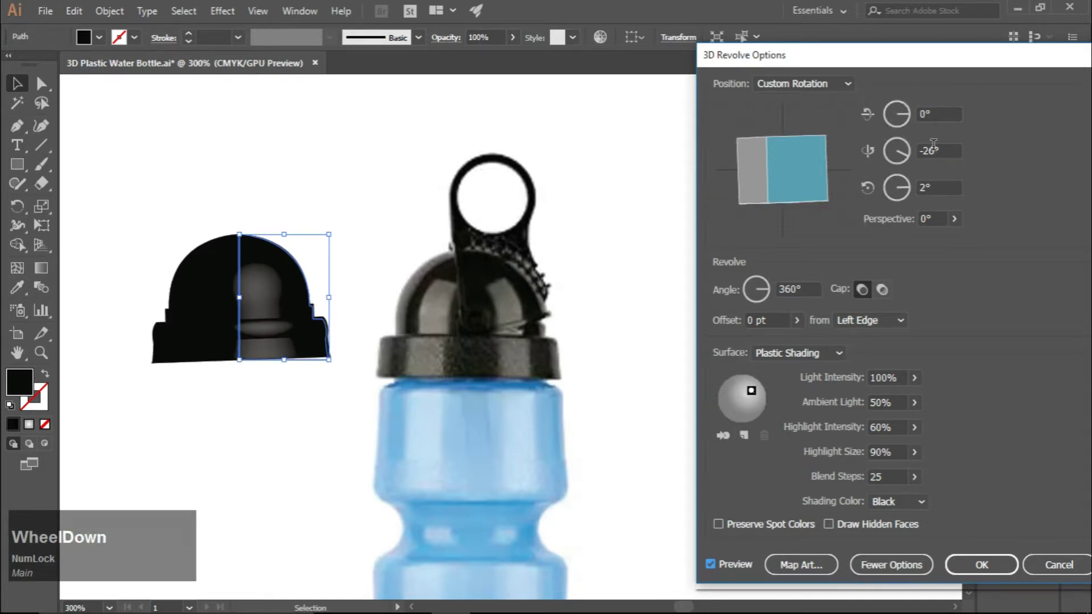
scroll("down", 3)
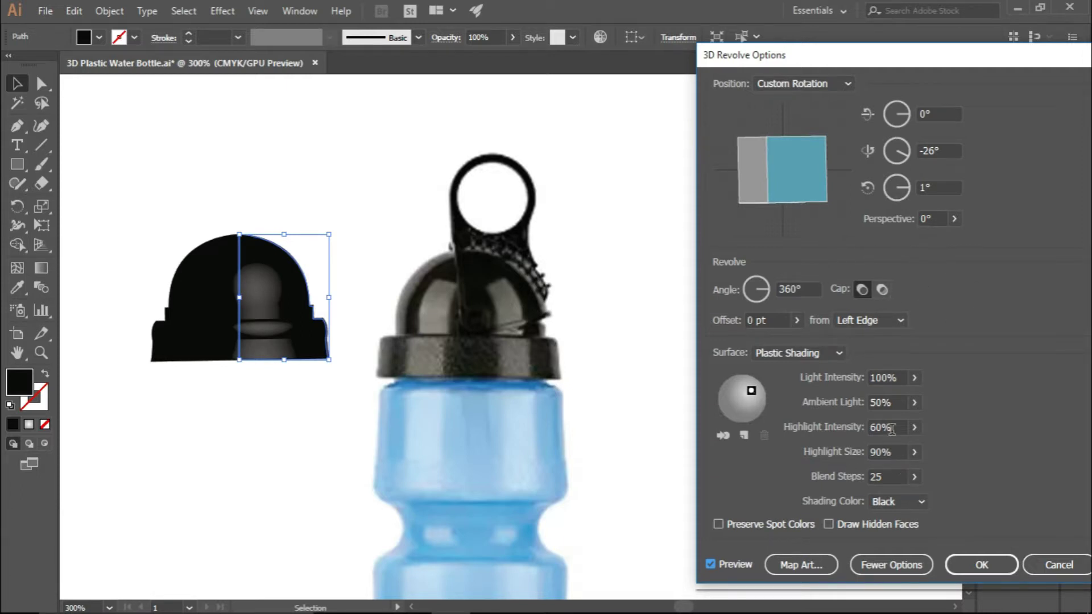
Step: Move the cap's light to the right and add a second light positioned on the left
left_click(759, 397)
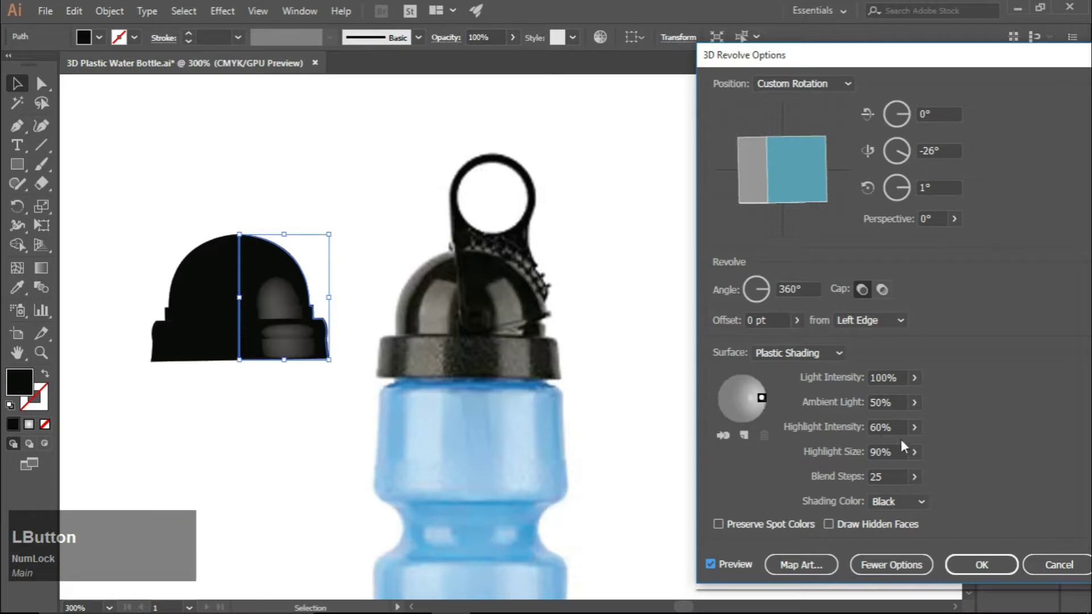
scroll("down", 3)
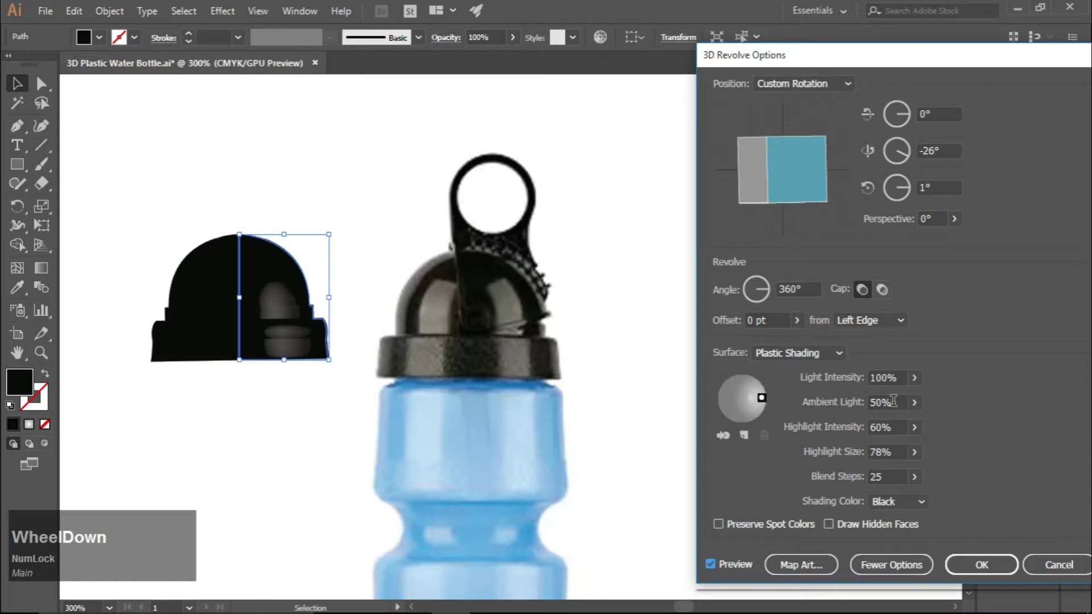
scroll("up", 3)
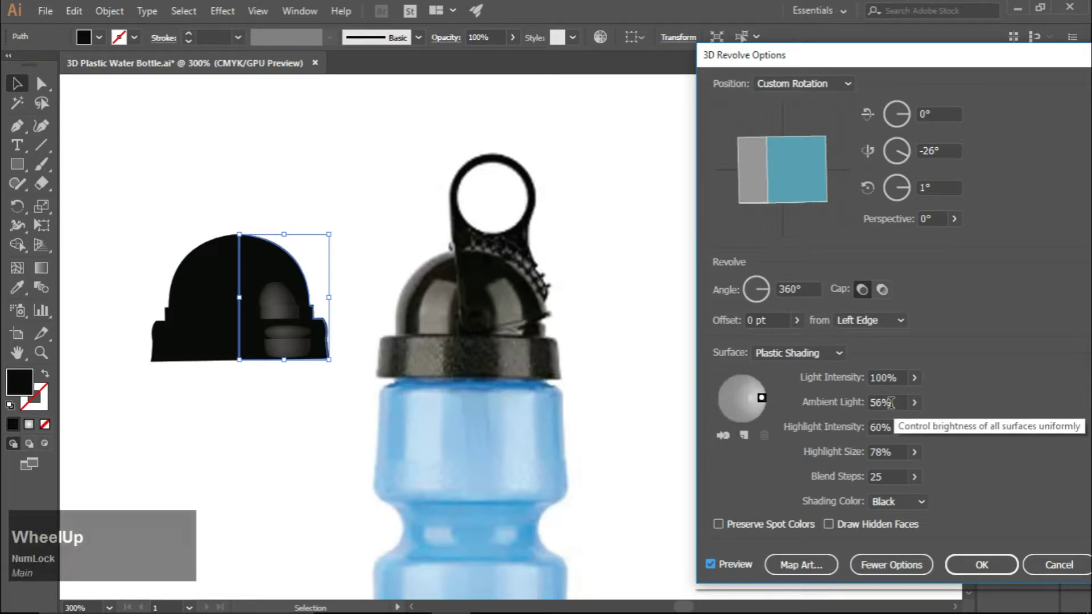
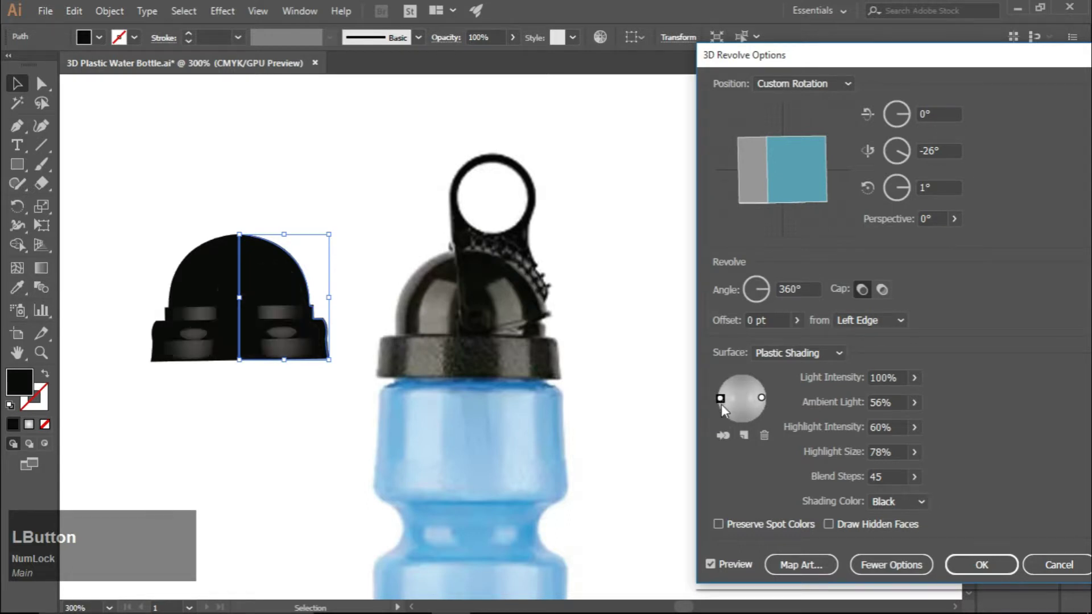
left_click(726, 405)
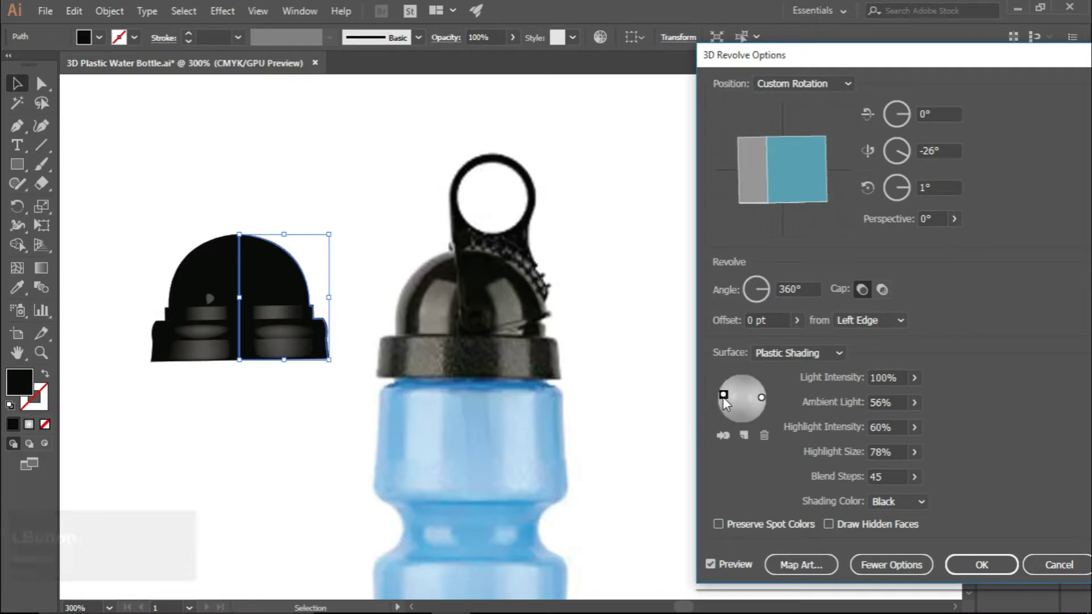
left_click(765, 405)
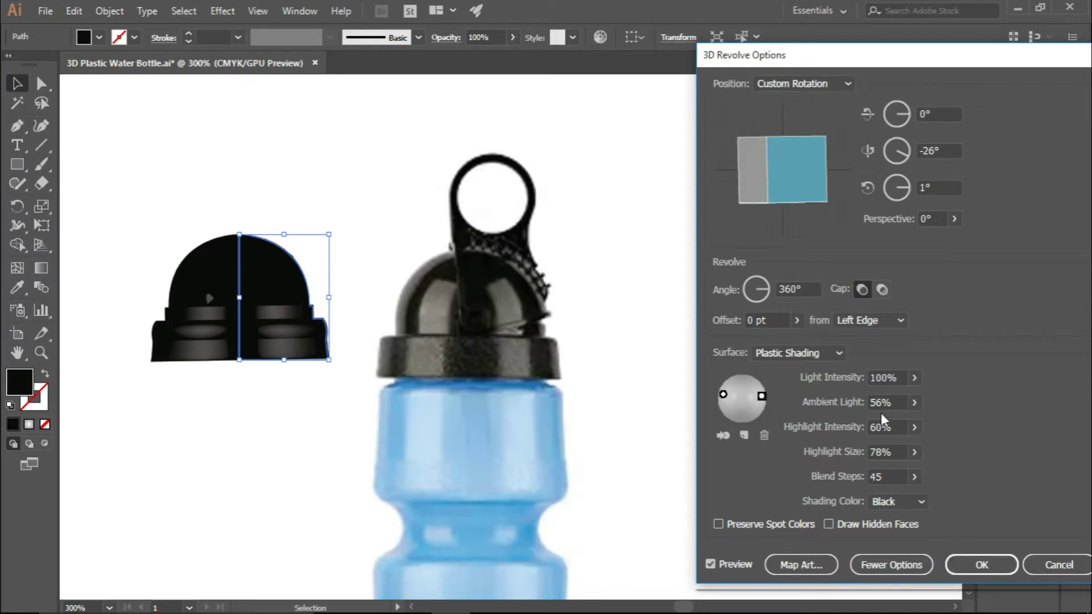
Step: Raise Ambient Light and Highlight Intensity, lower Highlight Size, set Blend Steps 45, and apply
scroll("up", 3)
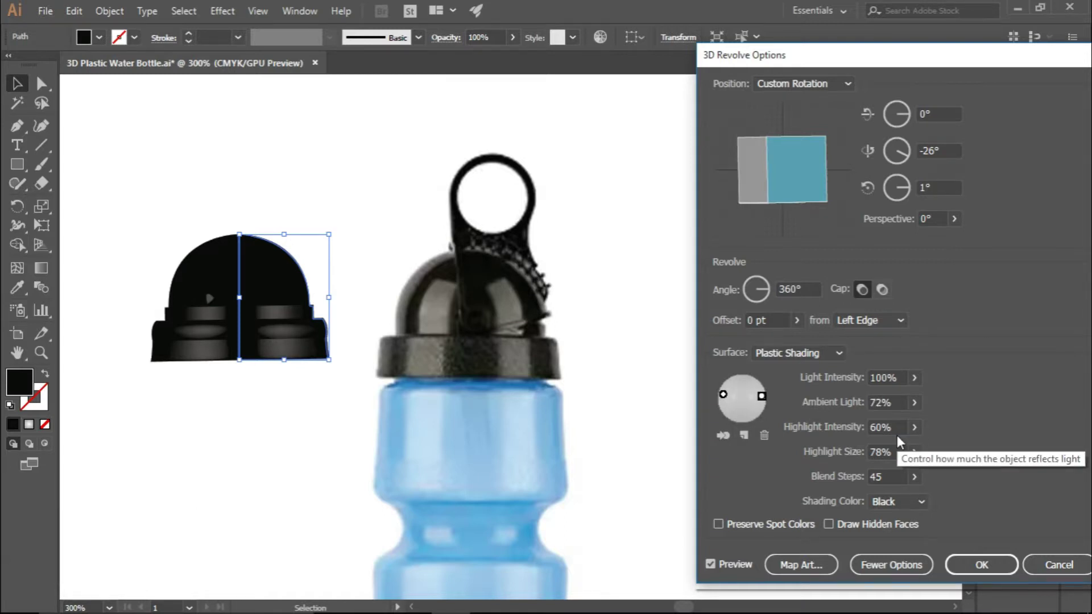
scroll("down", 3)
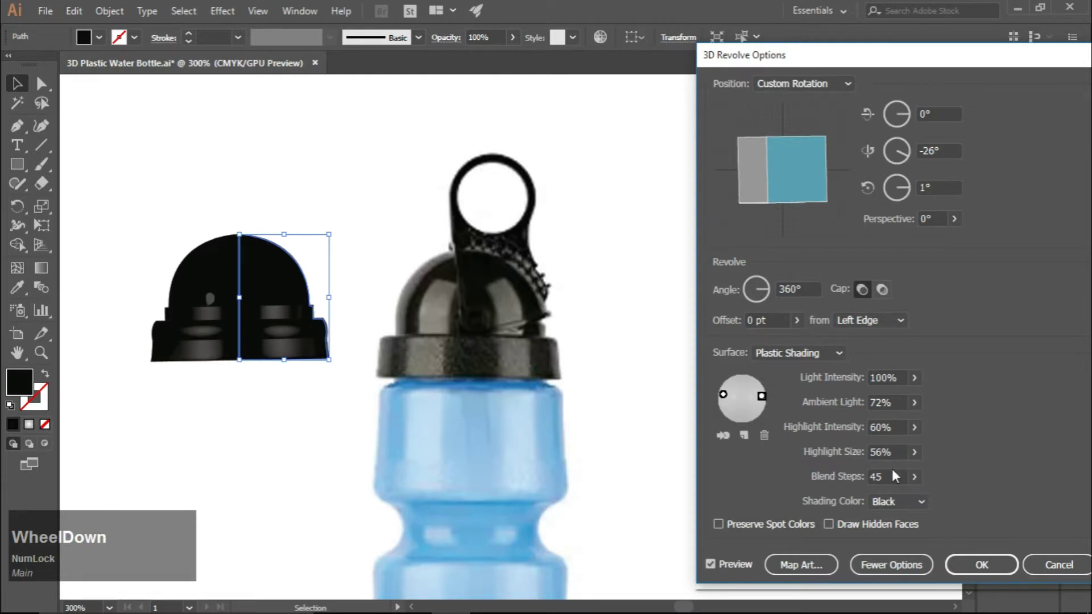
scroll("up", 3)
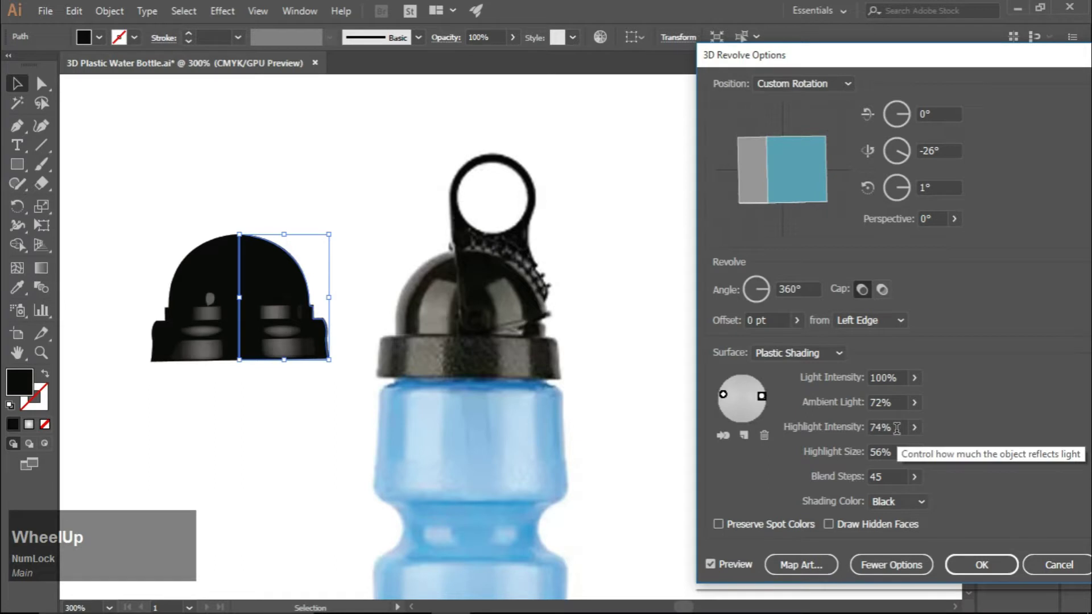
scroll("up", 3)
left_click(727, 402)
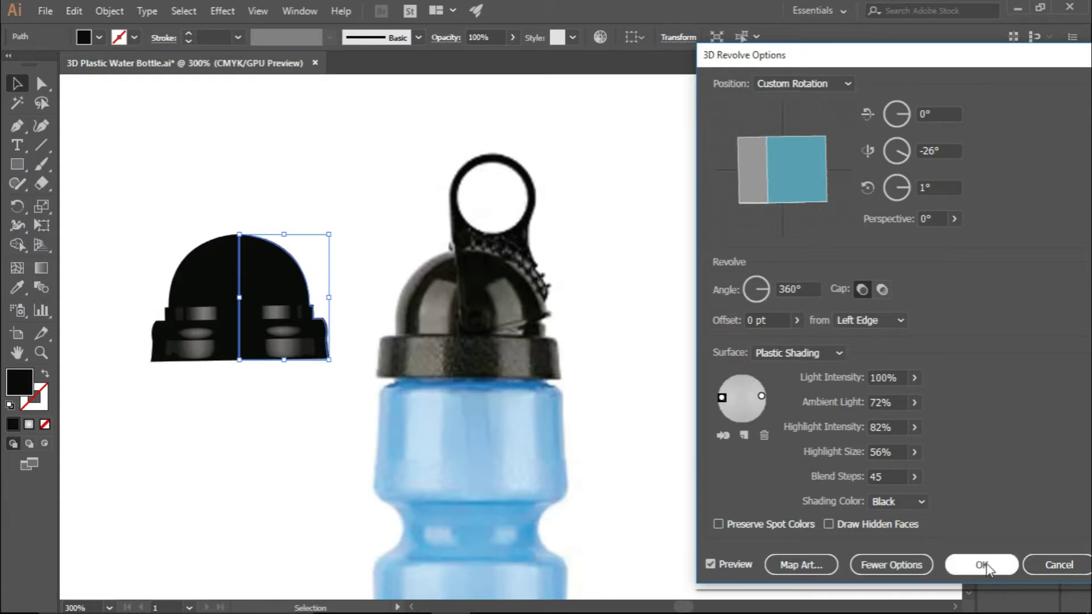
Step: Nudge the cap's revolved profile right and down so it seats on the bottle top
left_click(990, 570)
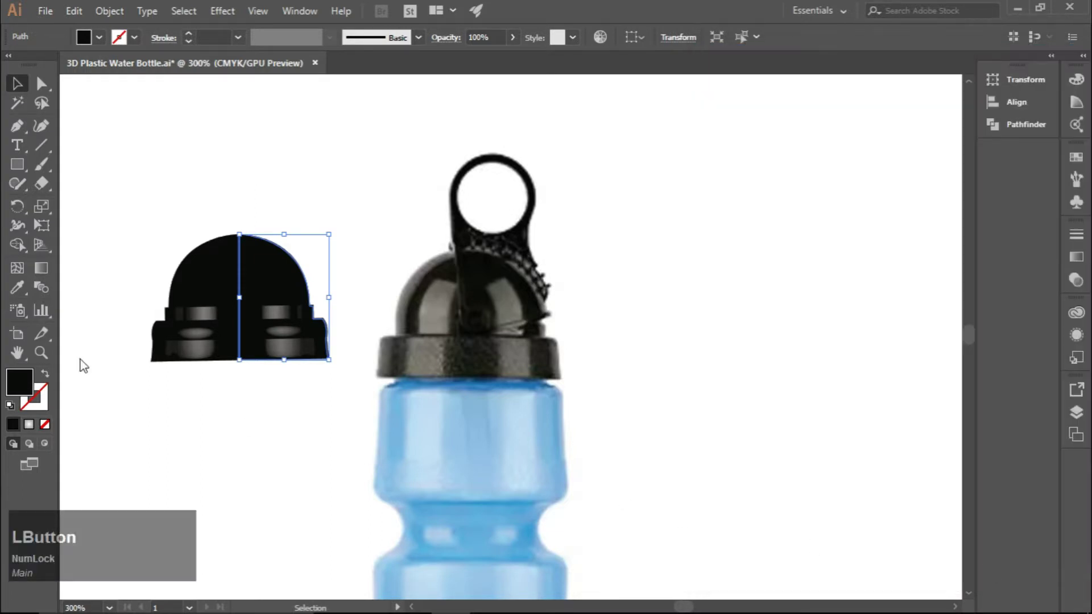
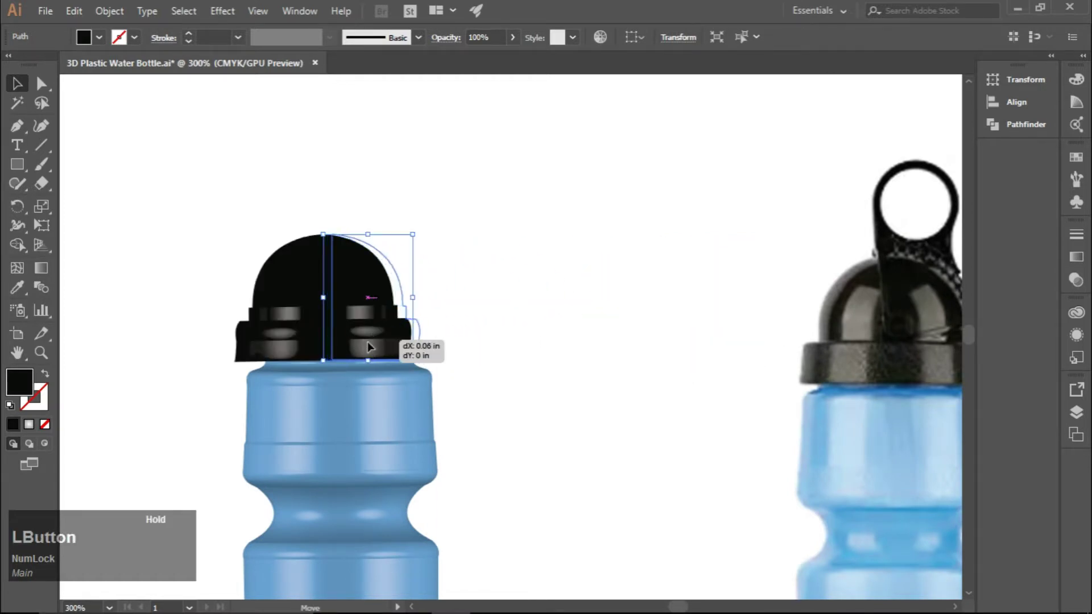
key("Right")
key("Down")
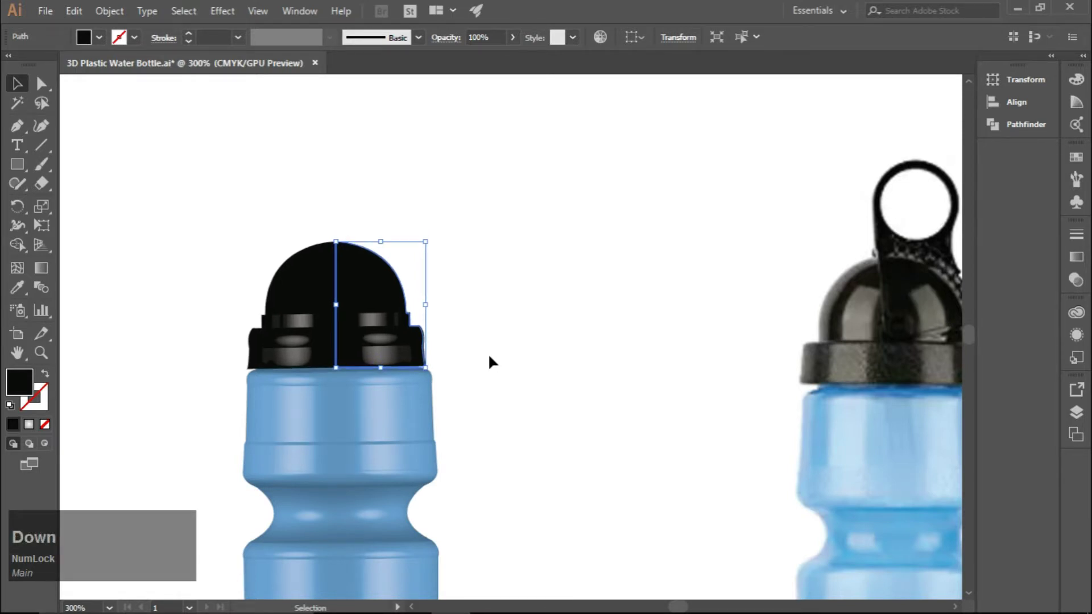
left_click(503, 362)
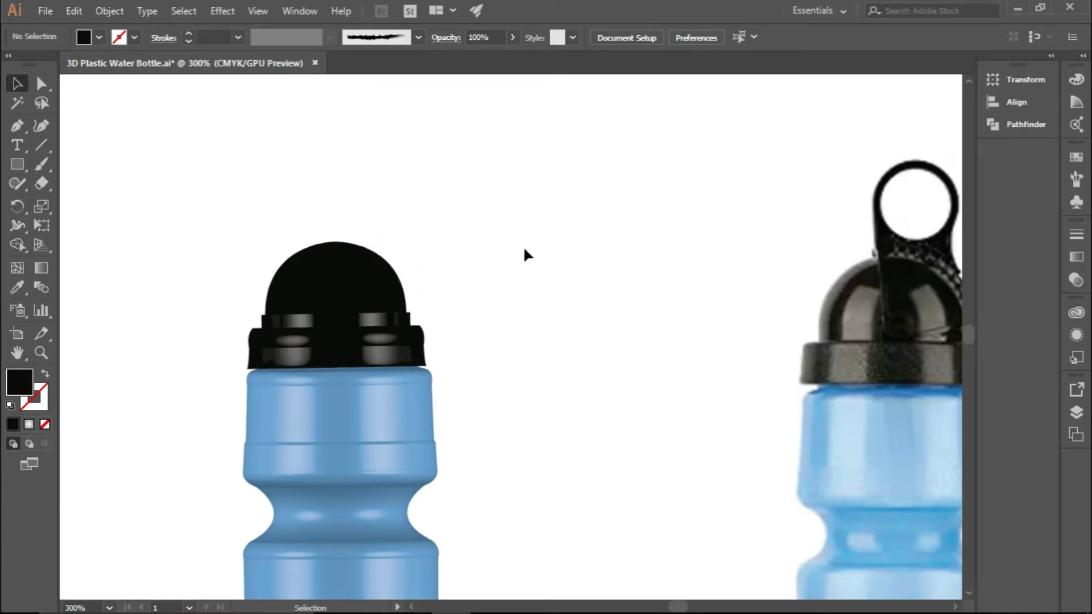
Step: Reselect the cap and reopen its 3D Revolve effect from the Appearance panel
left_click(370, 281)
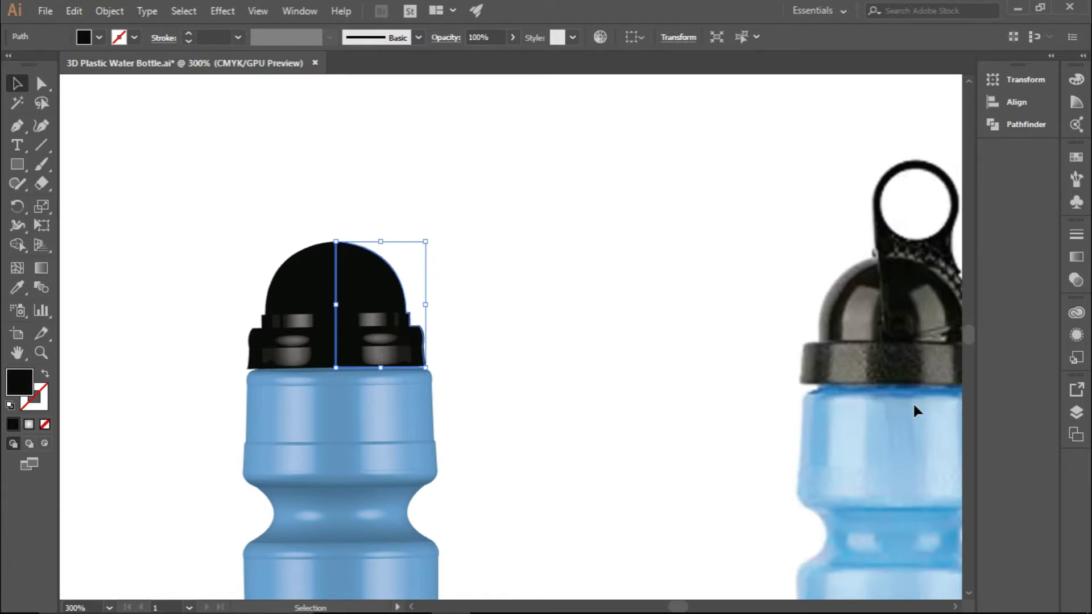
left_click(1079, 337)
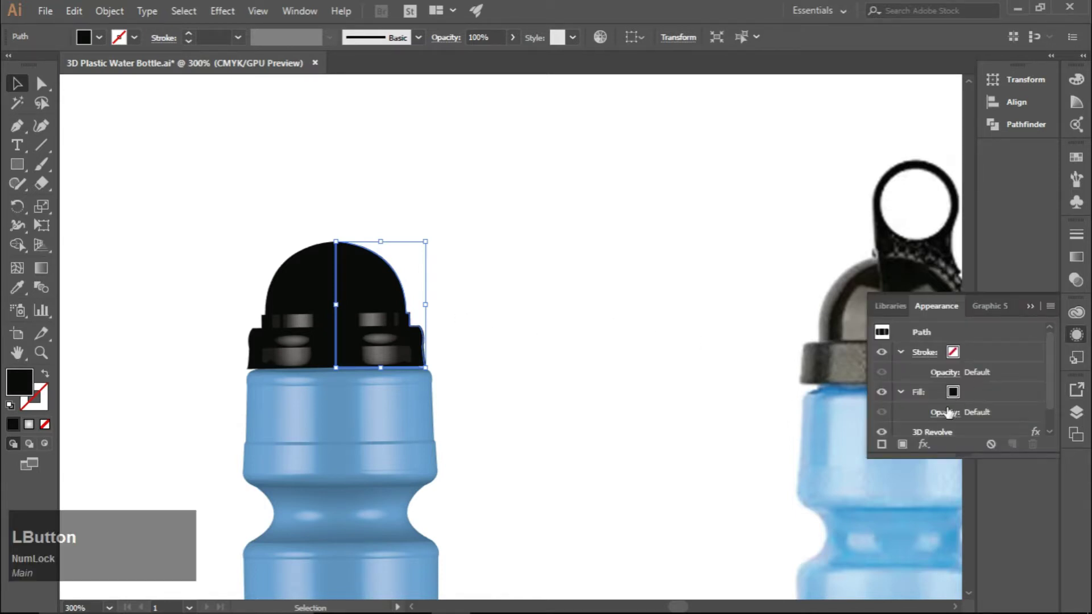
scroll("down", 3)
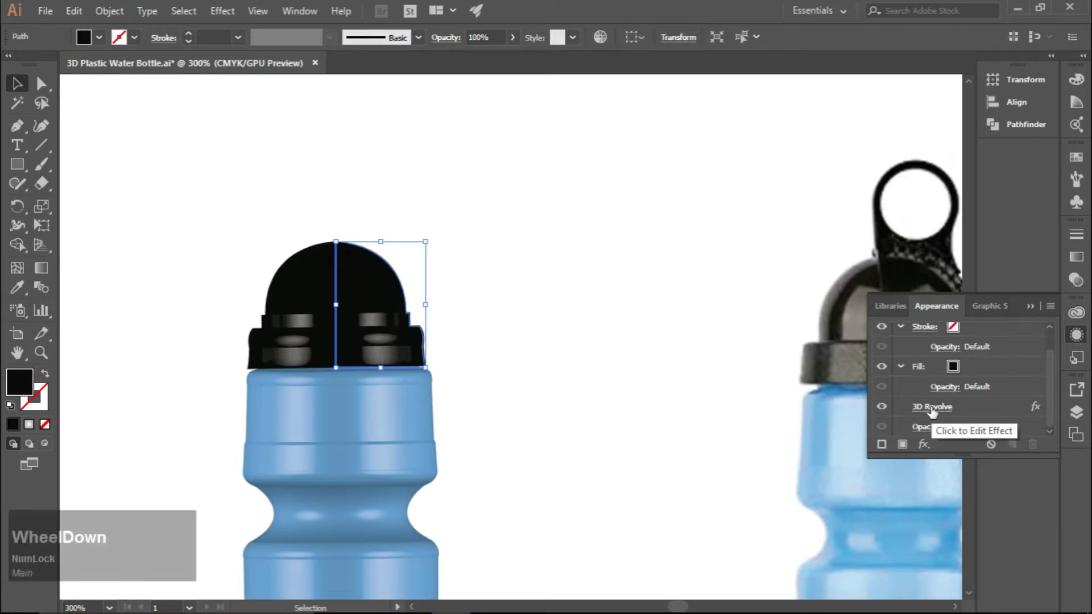
left_click(936, 415)
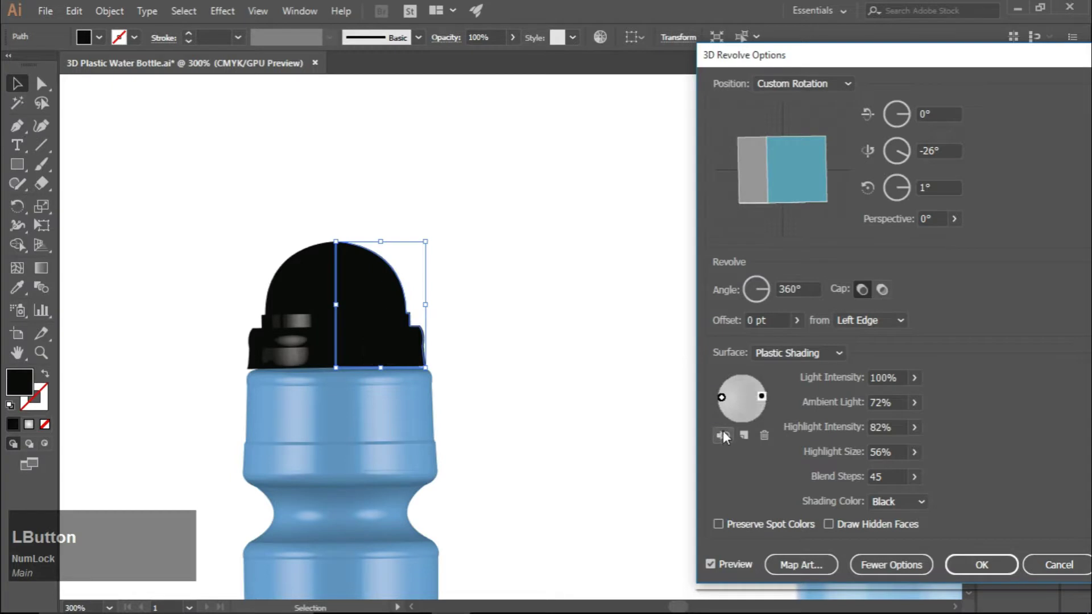
Step: Add two new lights to the cap's revolve shading, one upper left and one upper right
key("ctrl+z")
left_click(731, 443)
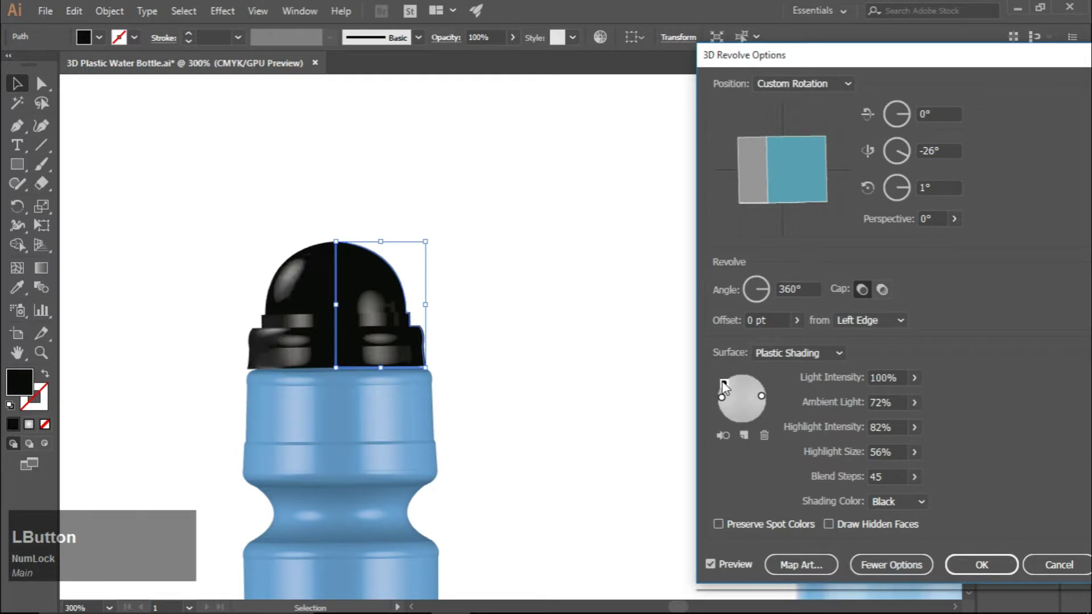
left_click(726, 388)
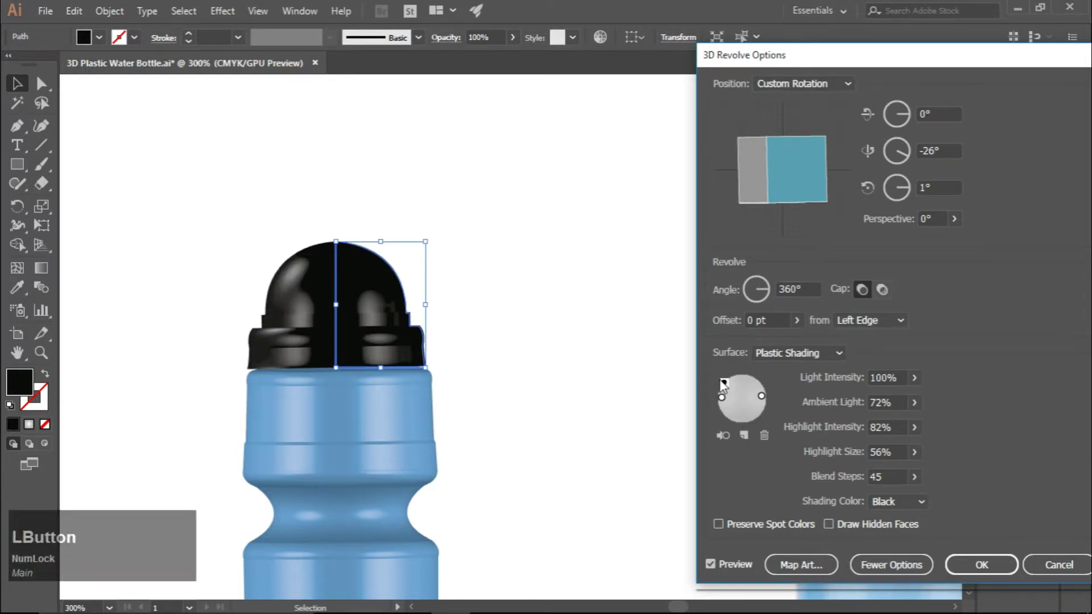
left_click(729, 392)
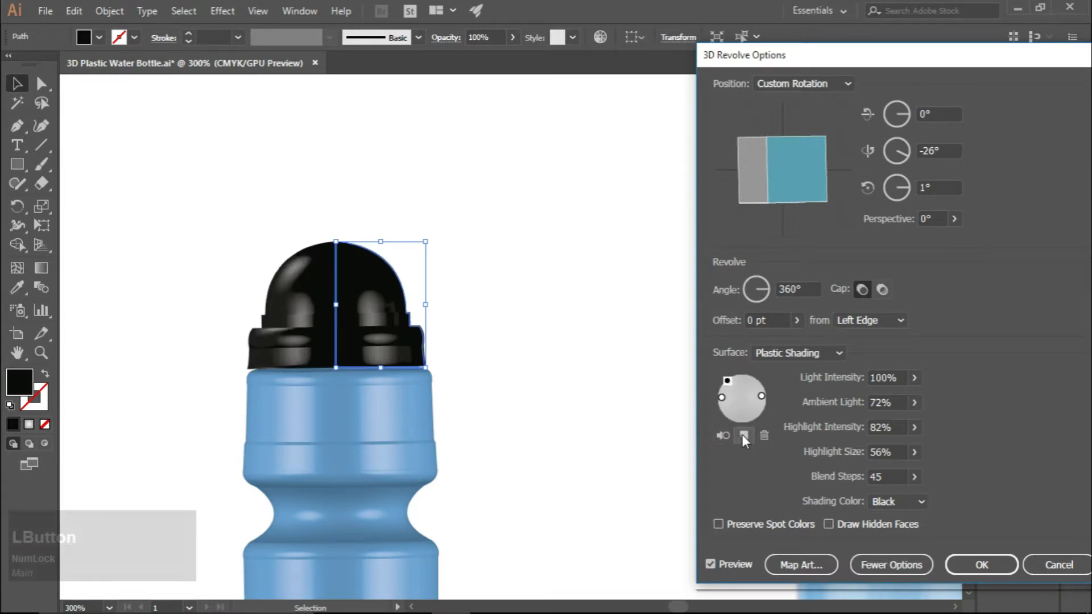
left_click(750, 441)
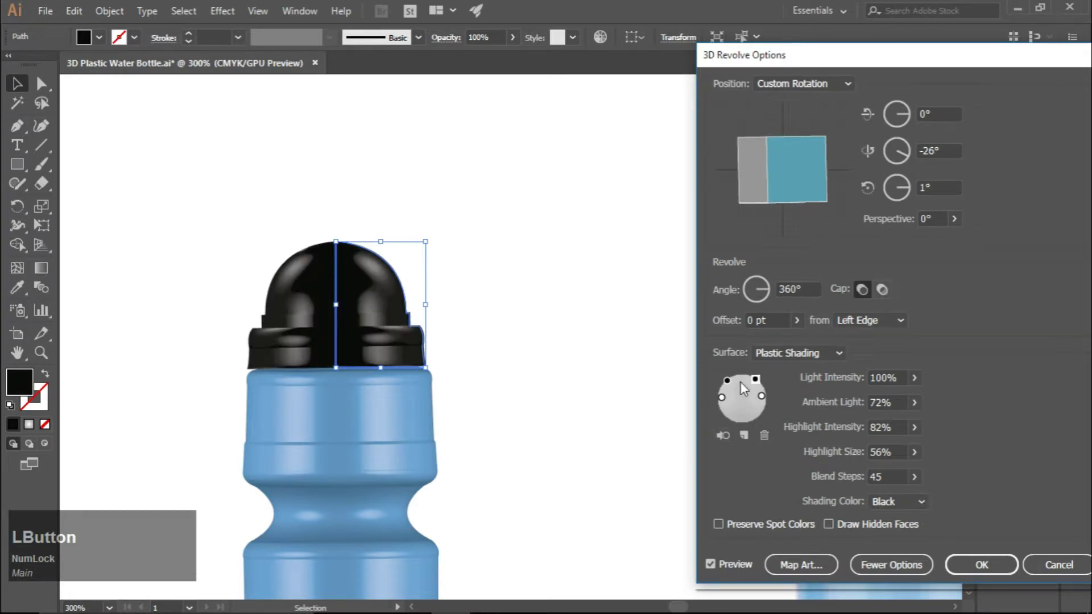
Step: Reposition the three lights around the shading sphere and apply the glossy lighting to the cap
left_click(758, 387)
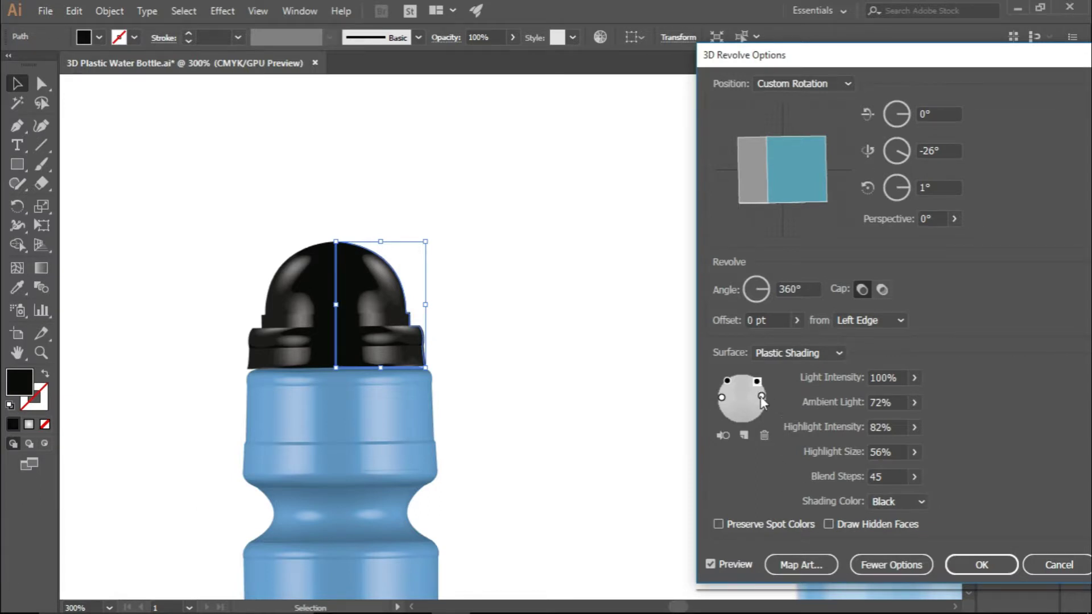
left_click(766, 403)
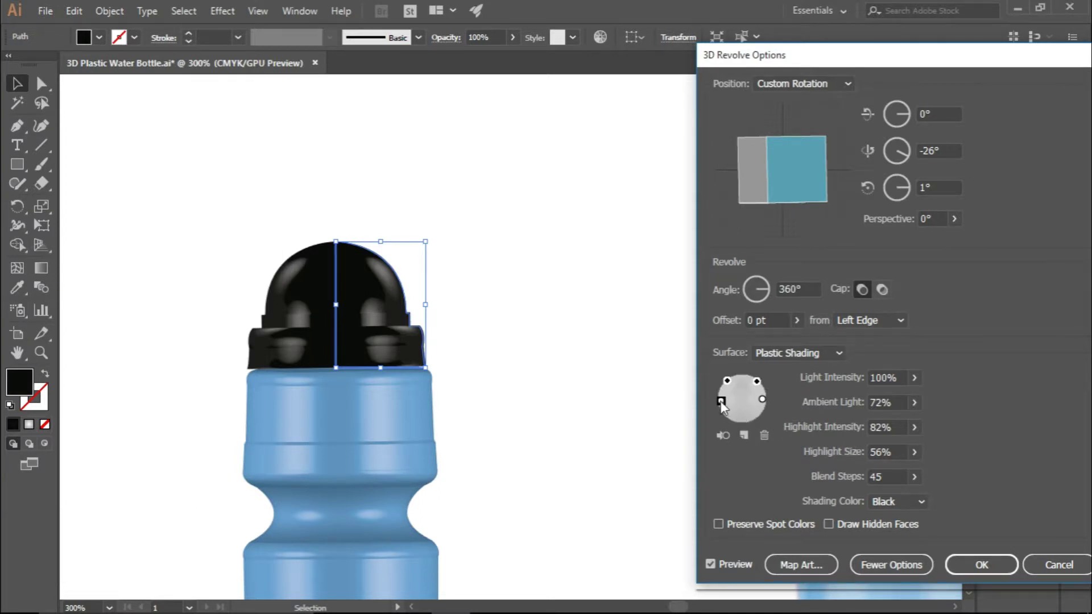
left_click(725, 405)
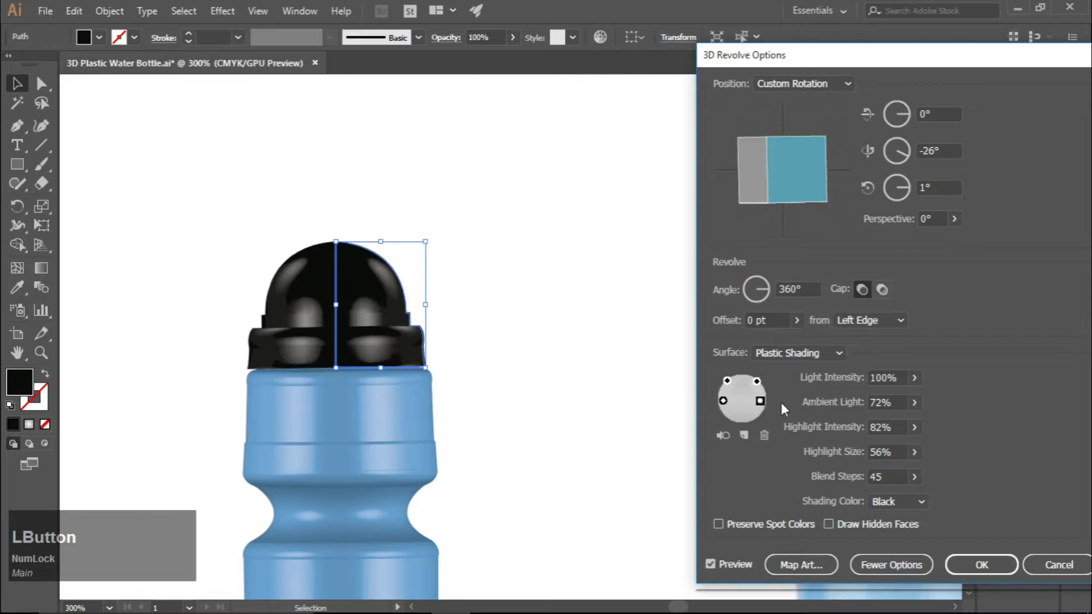
left_click(730, 388)
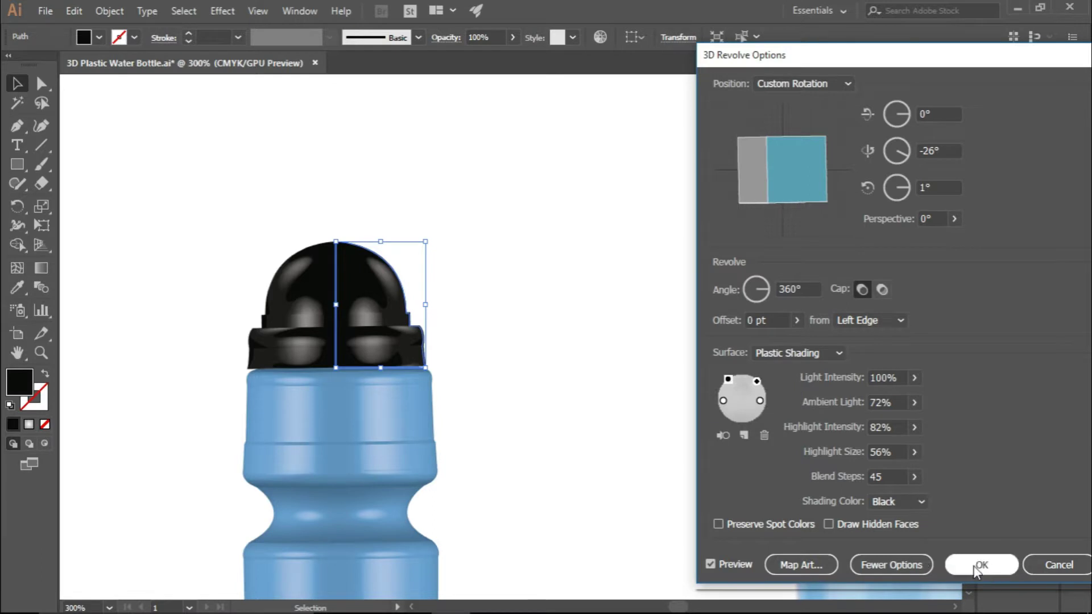
left_click(994, 578)
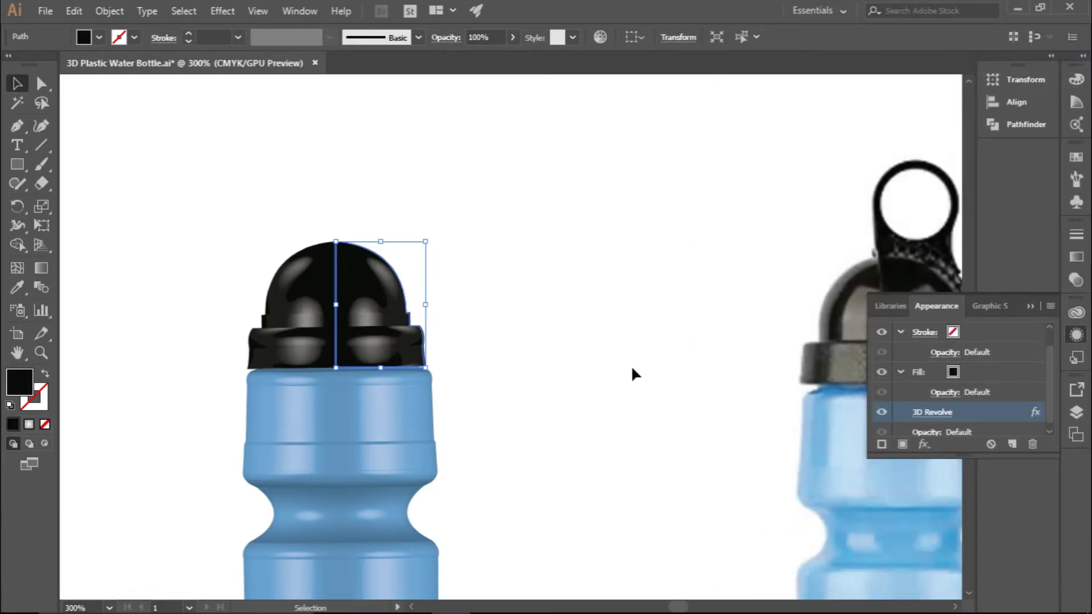
Step: Deselect to view the glossy multi-highlight cap on the bottle
left_click(500, 332)
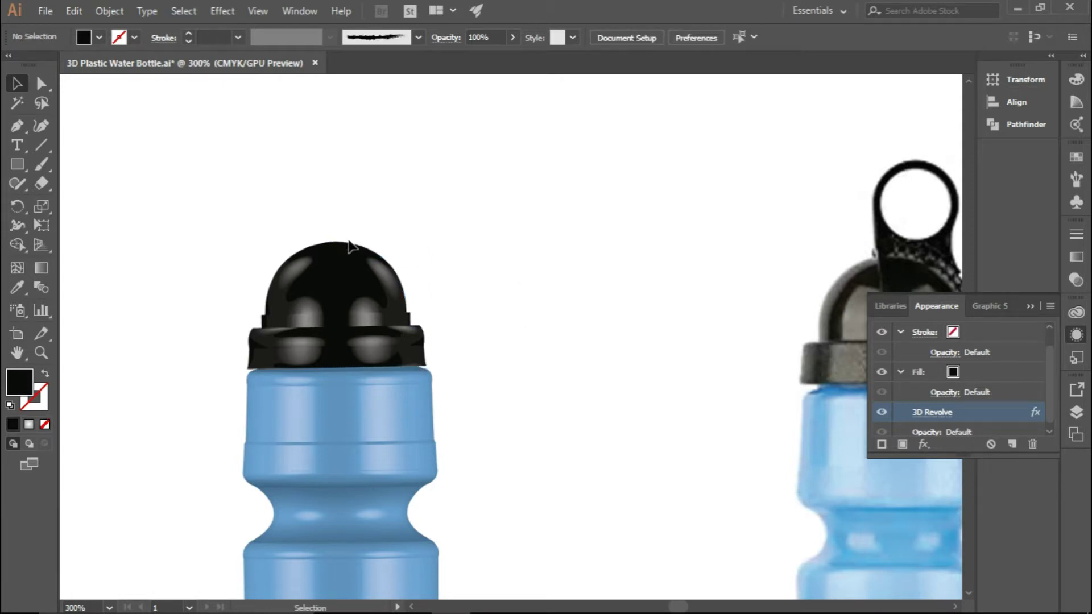
Step: Size the black rectangle above the cap dome and switch to the Ellipse tool for the loop circle
left_click(22, 172)
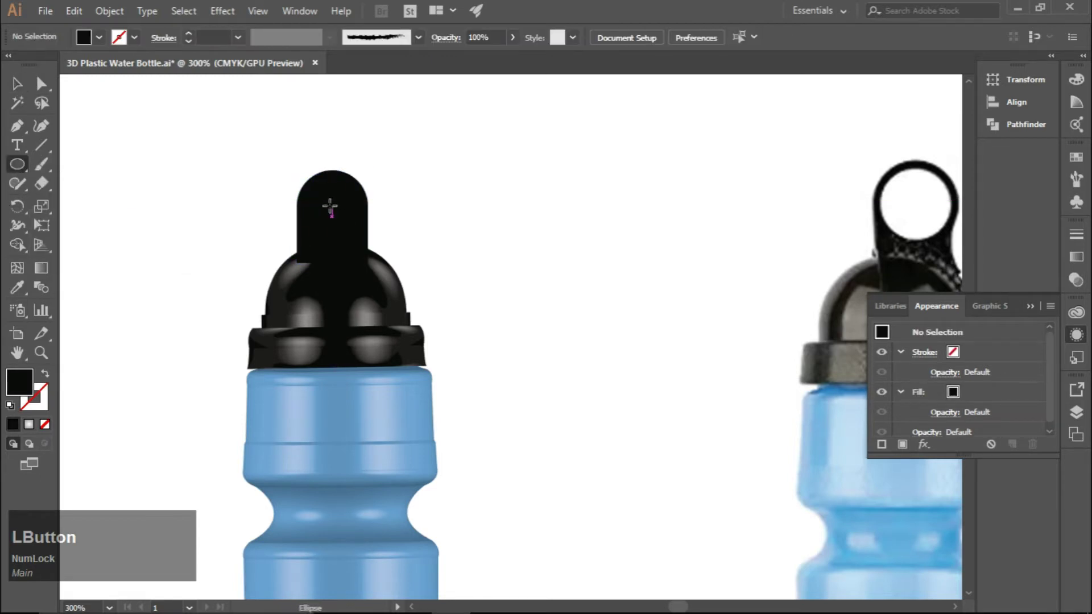
key("shift+Num_Lock")
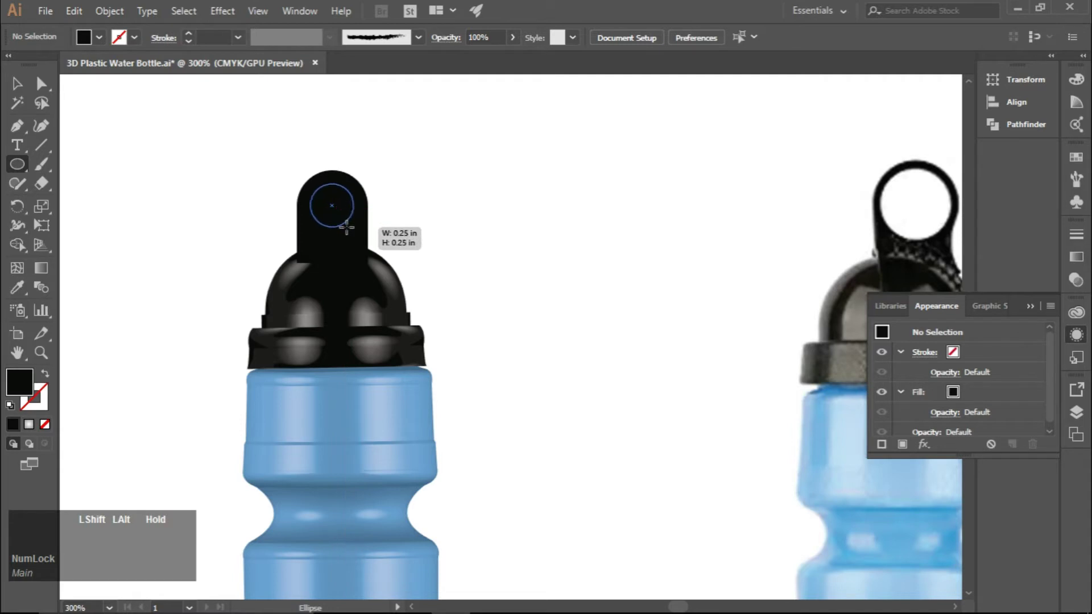
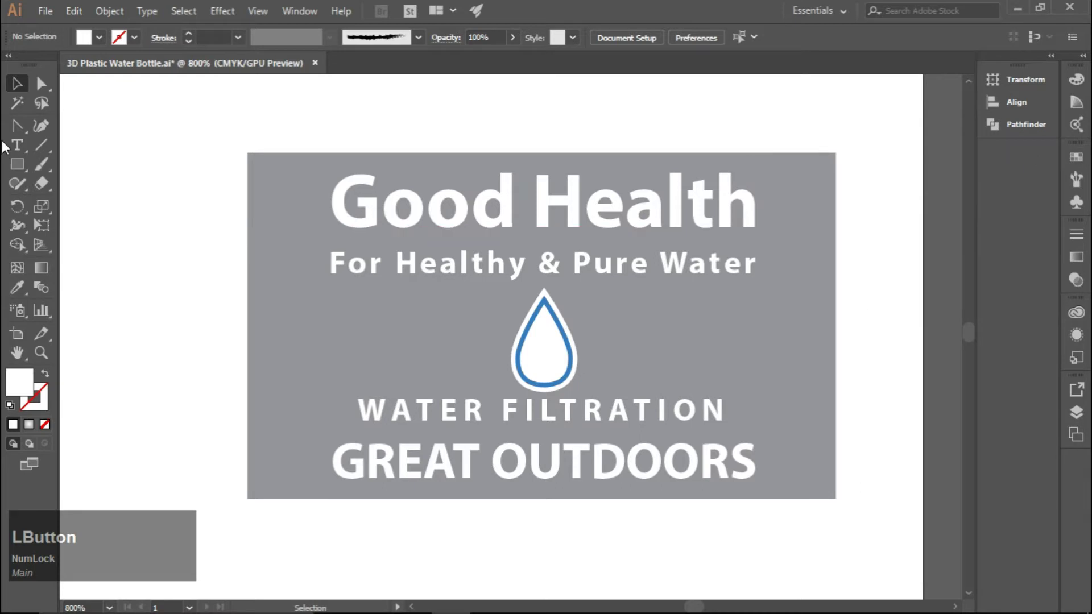
Step: Delete the grey backdrop rectangle behind the label artwork
left_click(273, 218)
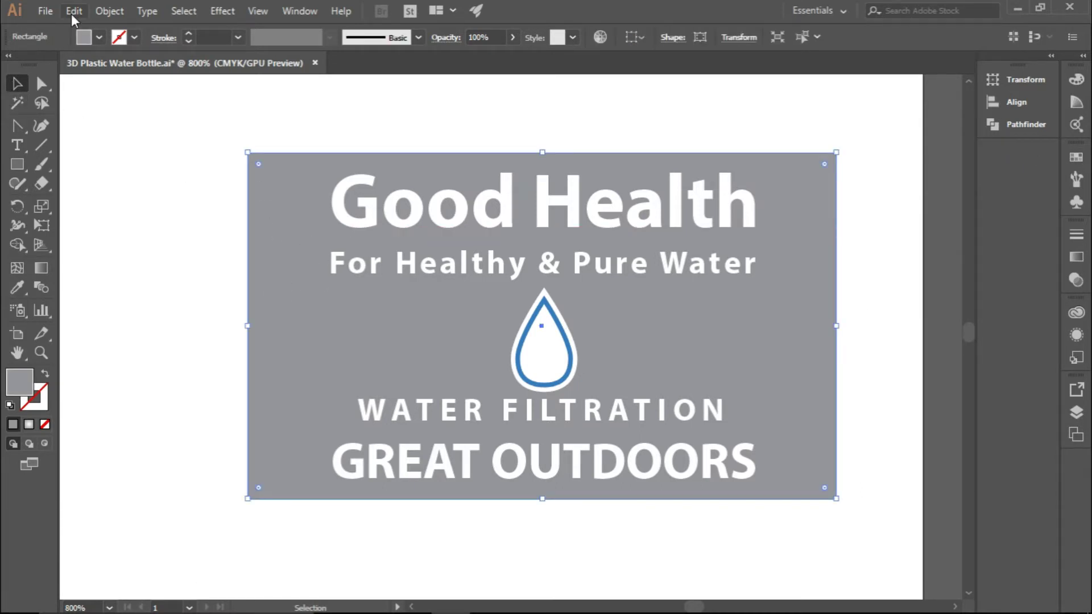
left_click(77, 20)
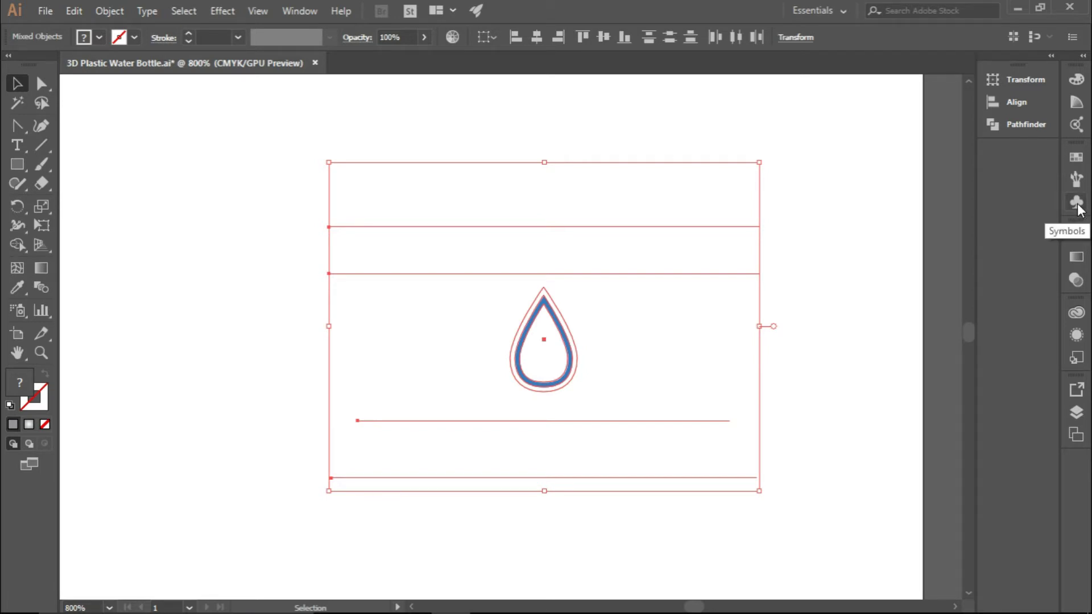
Step: Save the label artwork as a new symbol named 'print text' in the Symbols panel
left_click(1082, 209)
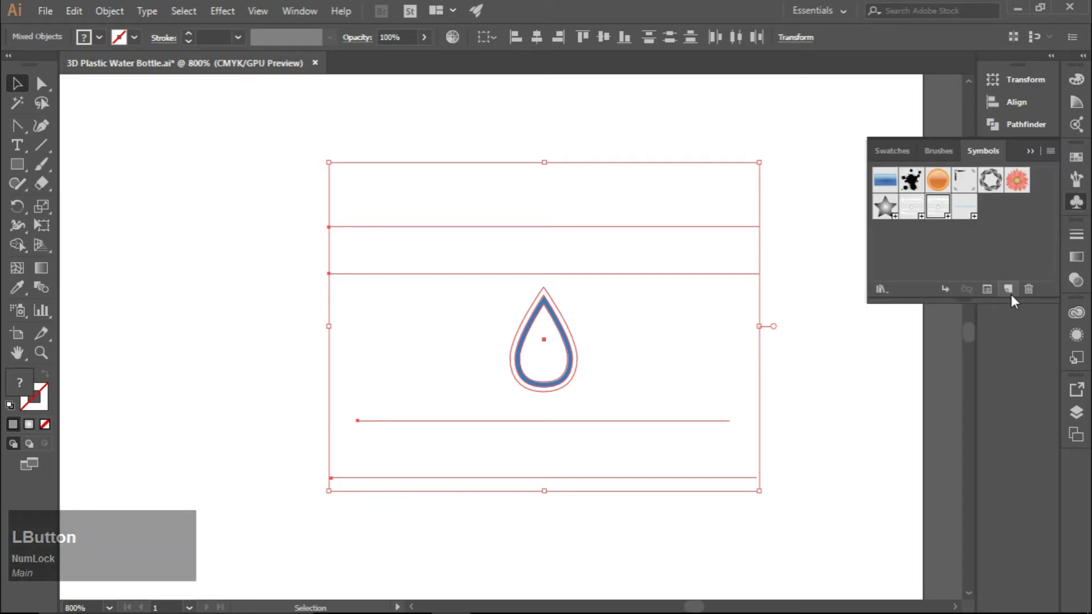
left_click(1016, 294)
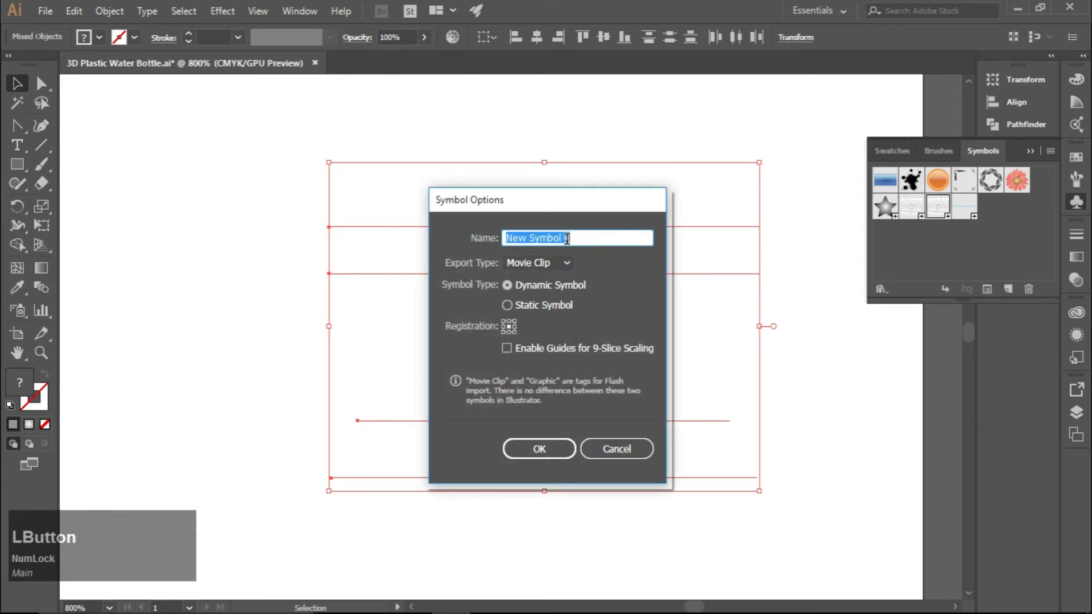
type("print")
key("space")
type("text")
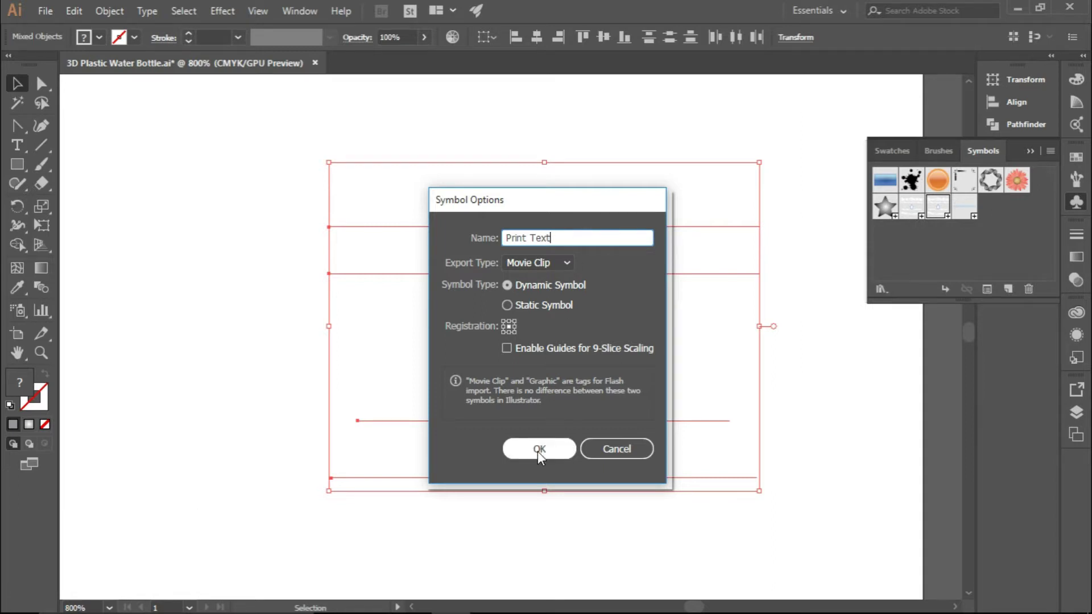
left_click(542, 458)
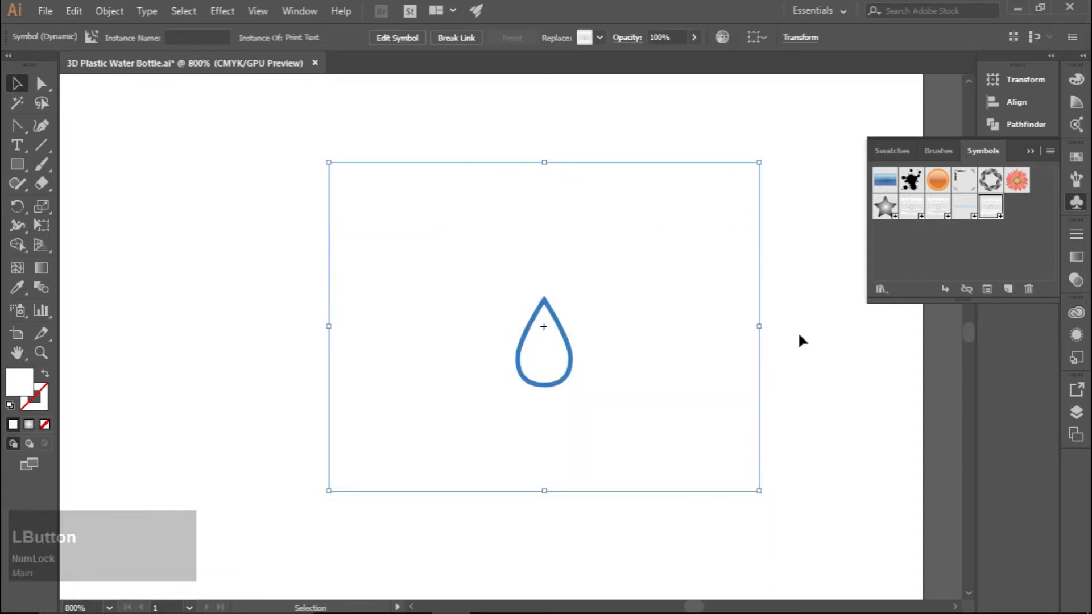
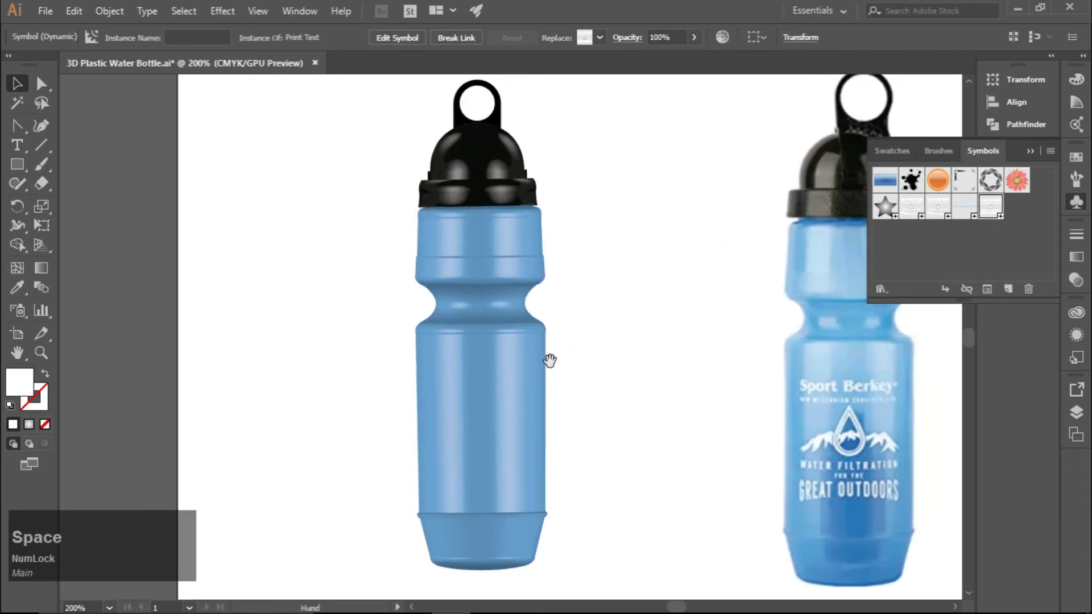
Step: Select the bottle body and reopen its 3D Revolve effect with More Options shown
left_click(520, 416)
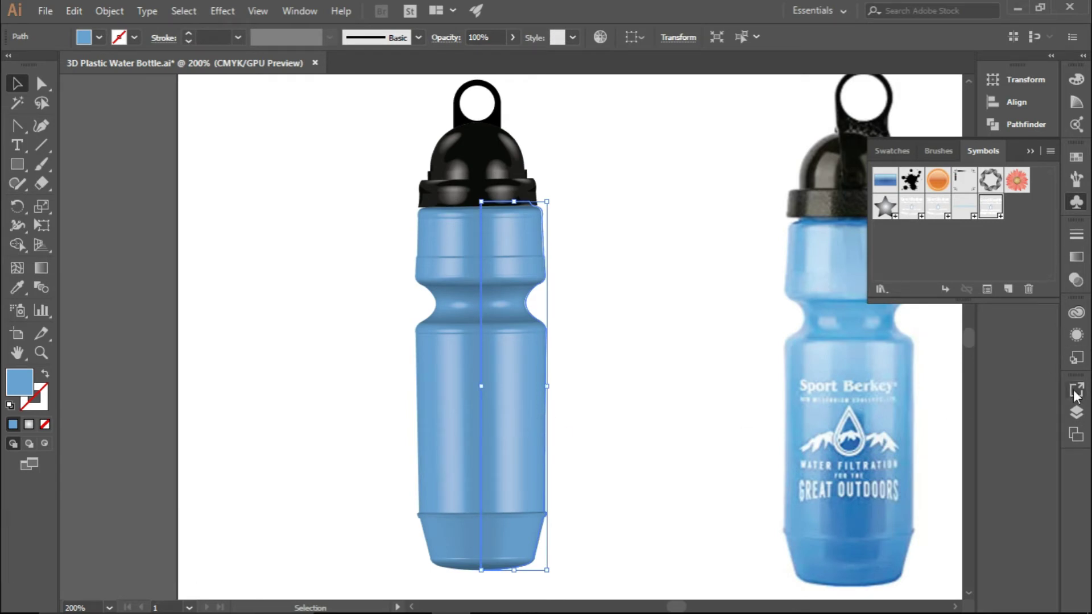
left_click(1081, 342)
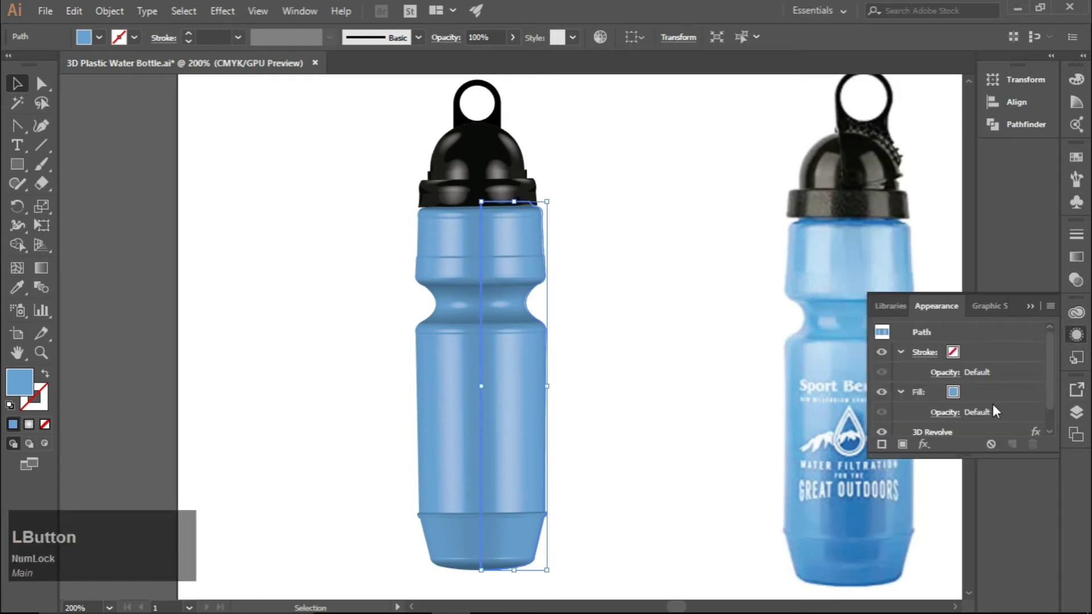
scroll("down", 3)
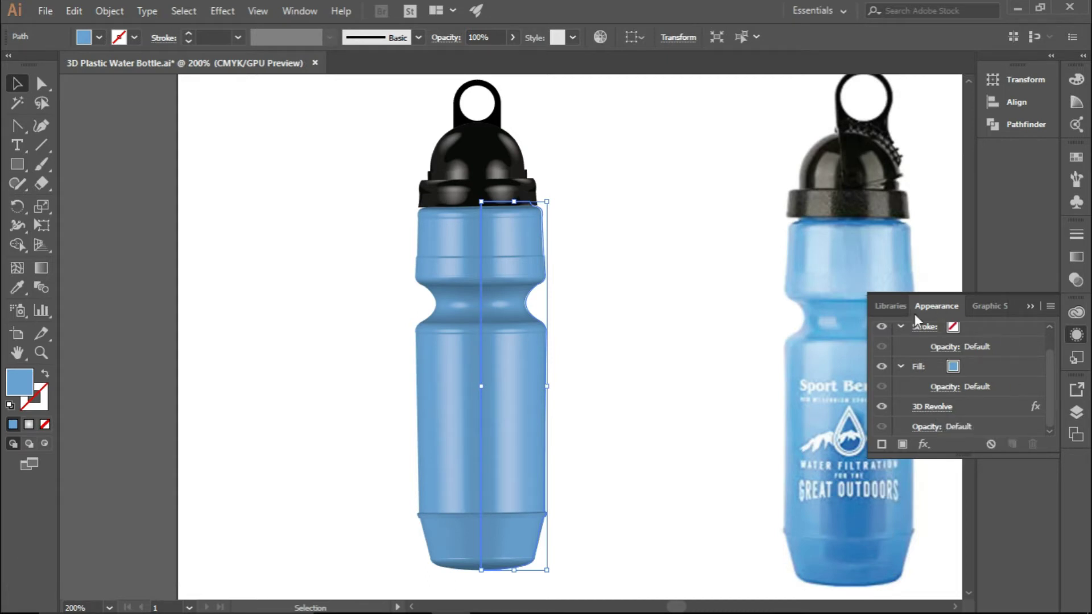
left_click(939, 416)
left_click(730, 568)
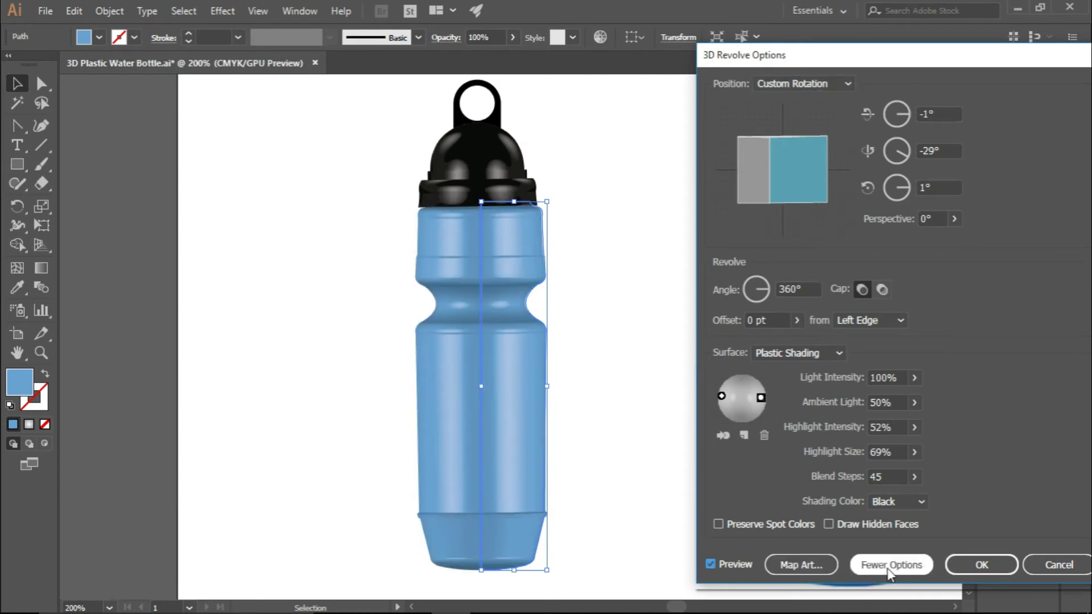
Step: In Map Art, step to the body surface and map the Print Text label onto it
left_click(800, 575)
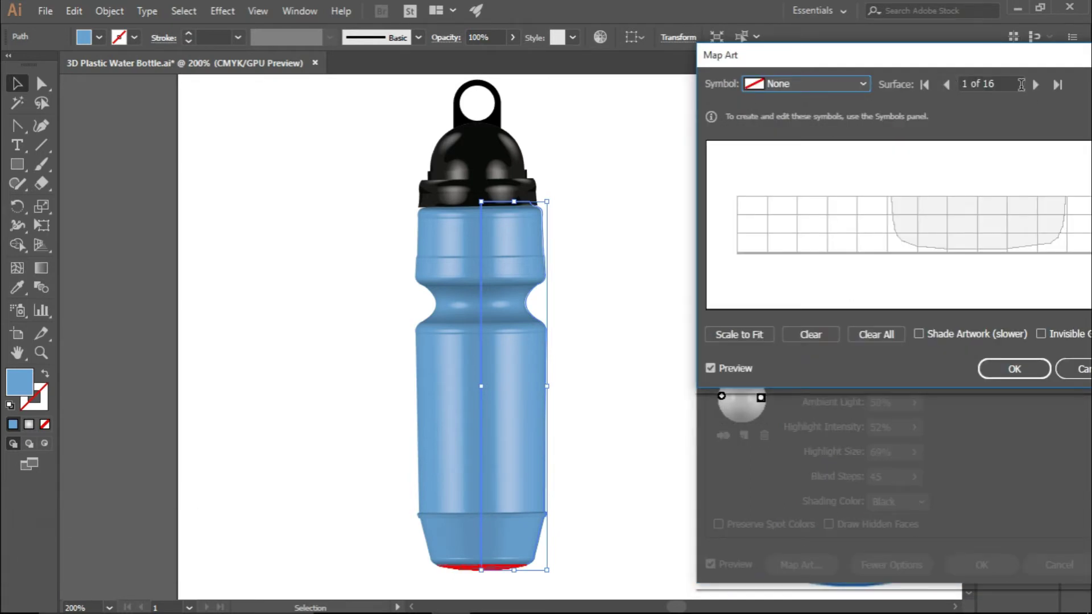
left_click(1039, 91)
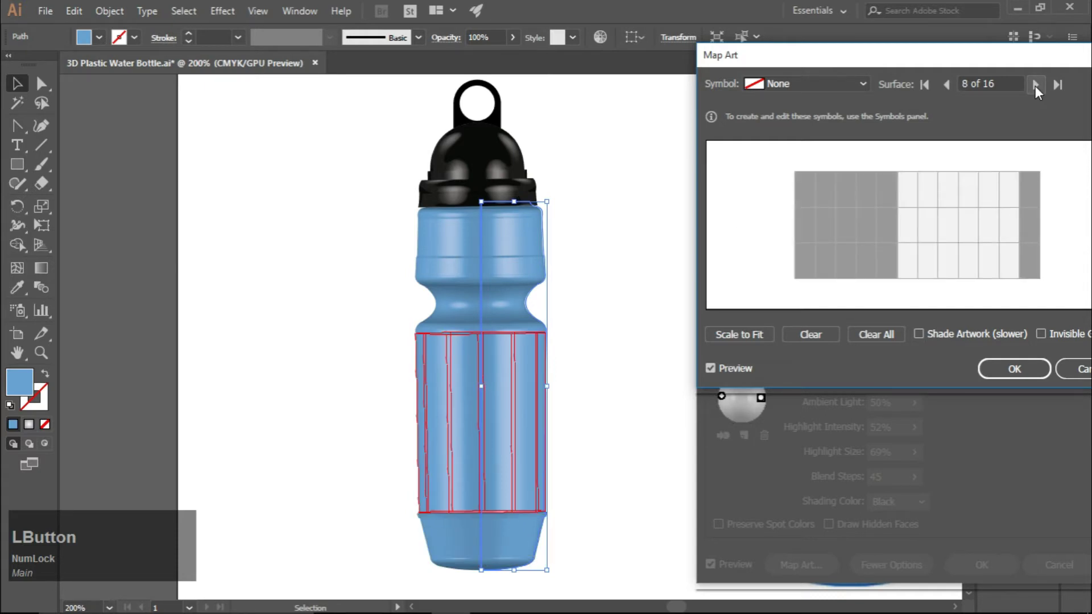
left_click(800, 94)
left_click(803, 298)
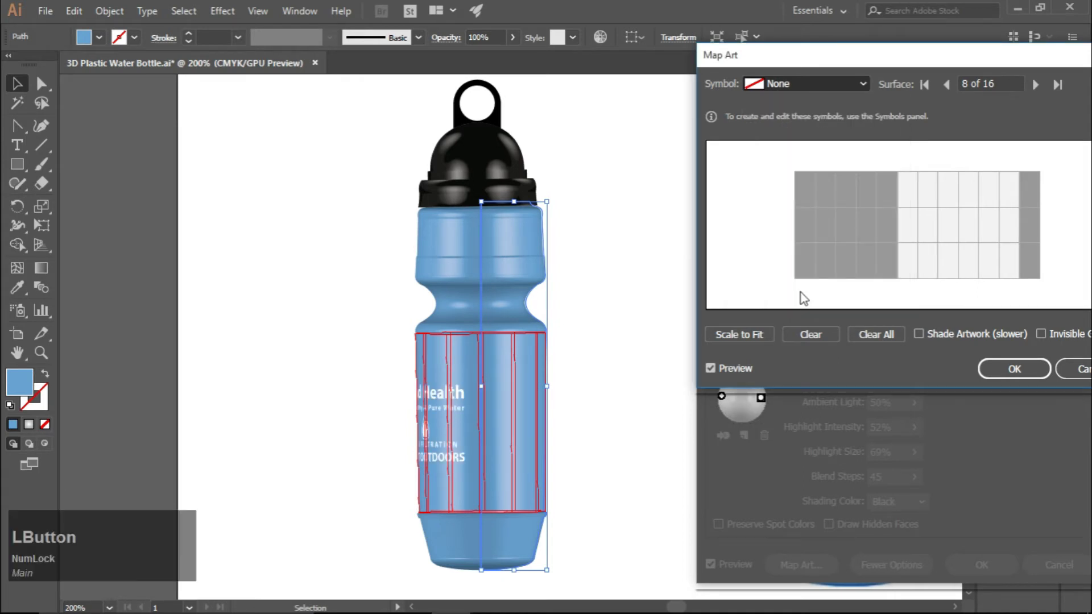
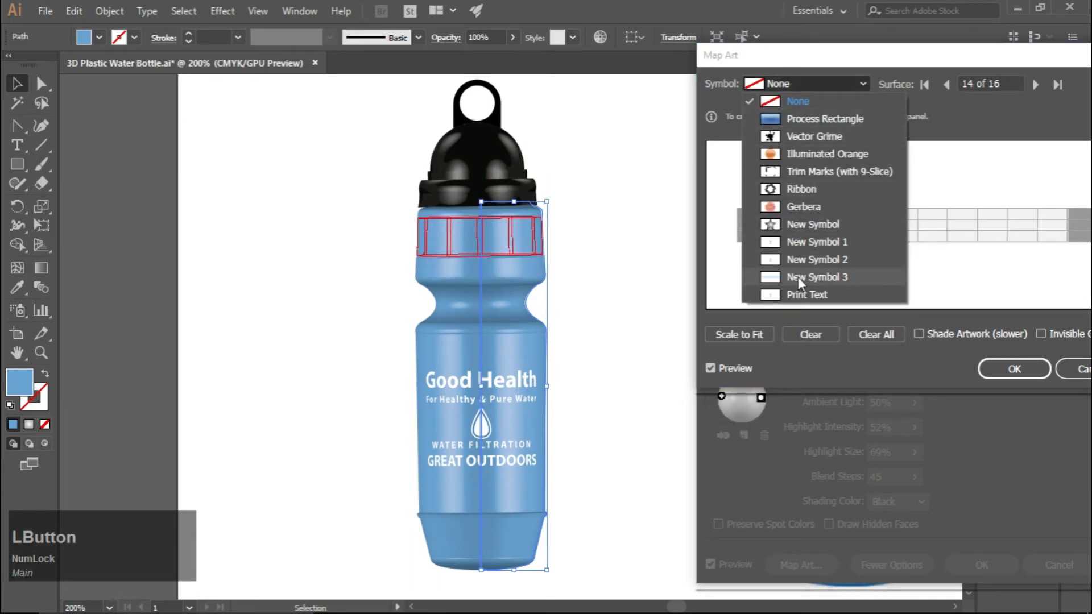
Step: Map the stripe symbol onto the upper section, enable Shade Artwork and confirm the mapping
left_click(817, 284)
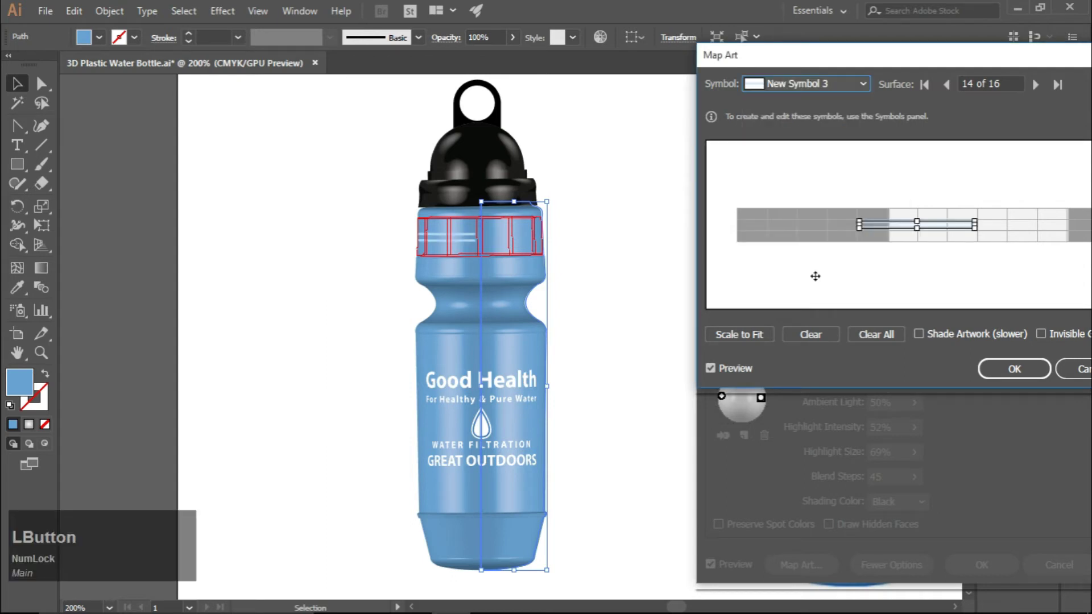
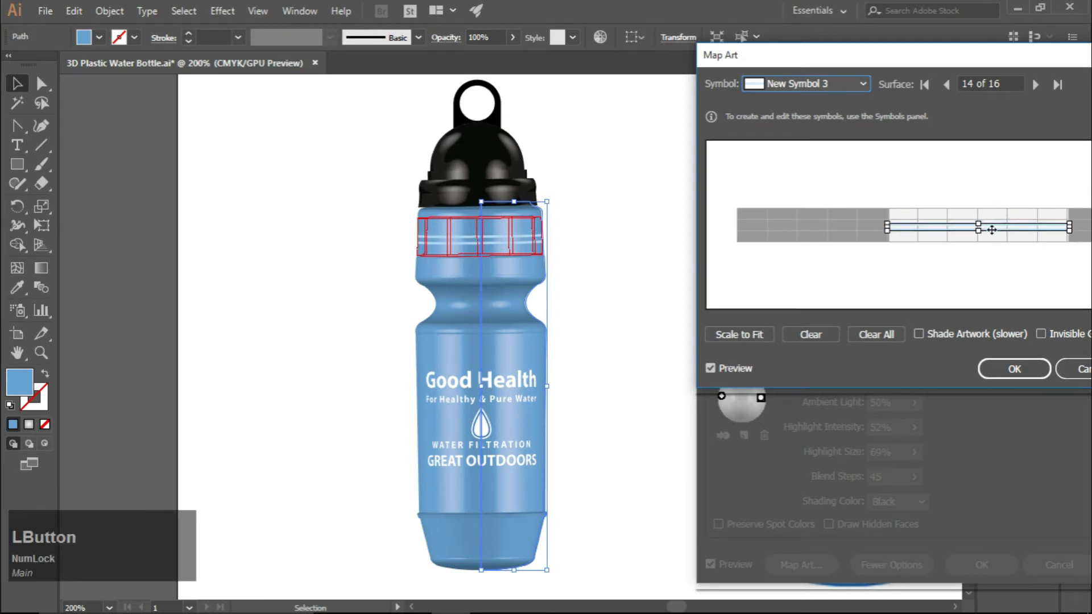
left_click(924, 342)
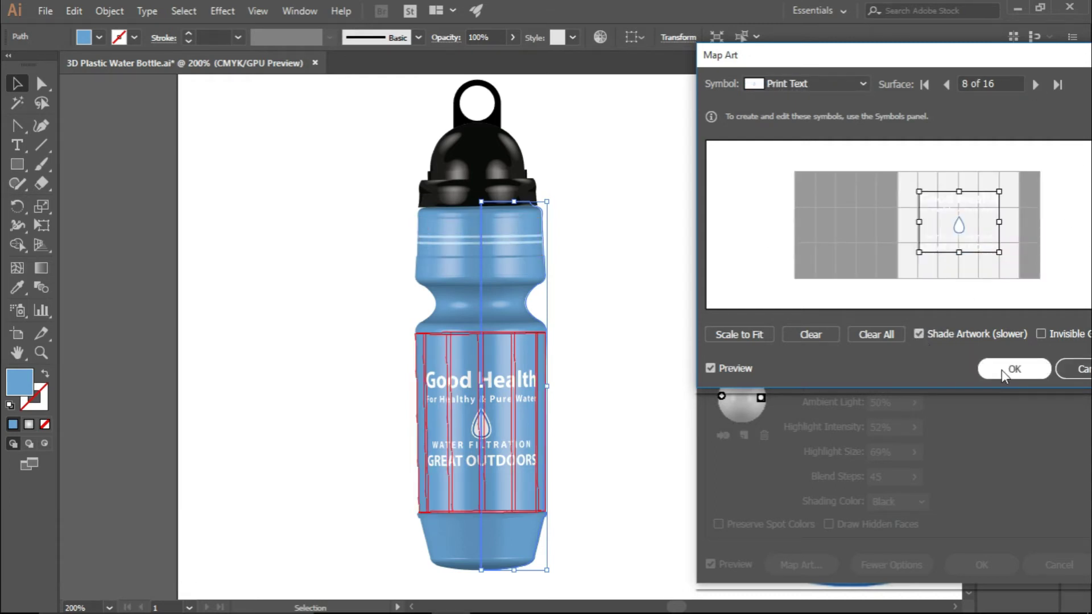
left_click(1005, 376)
Step: Apply the revolve settings, then select the reference photo to remove it from the artboard
left_click(978, 566)
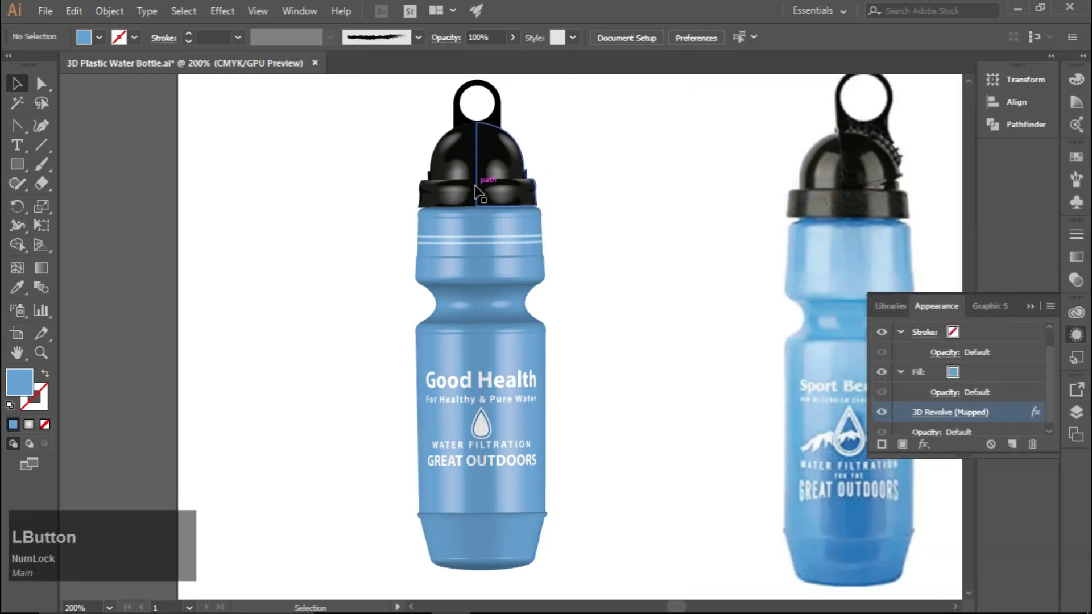
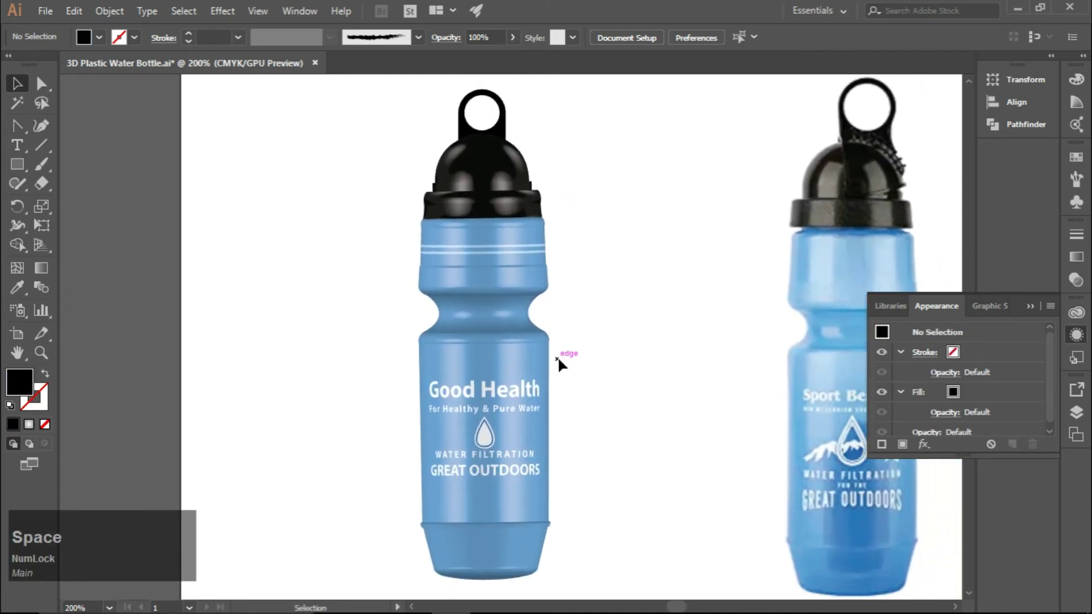
scroll("down", 3)
left_click(786, 373)
right_click(771, 294)
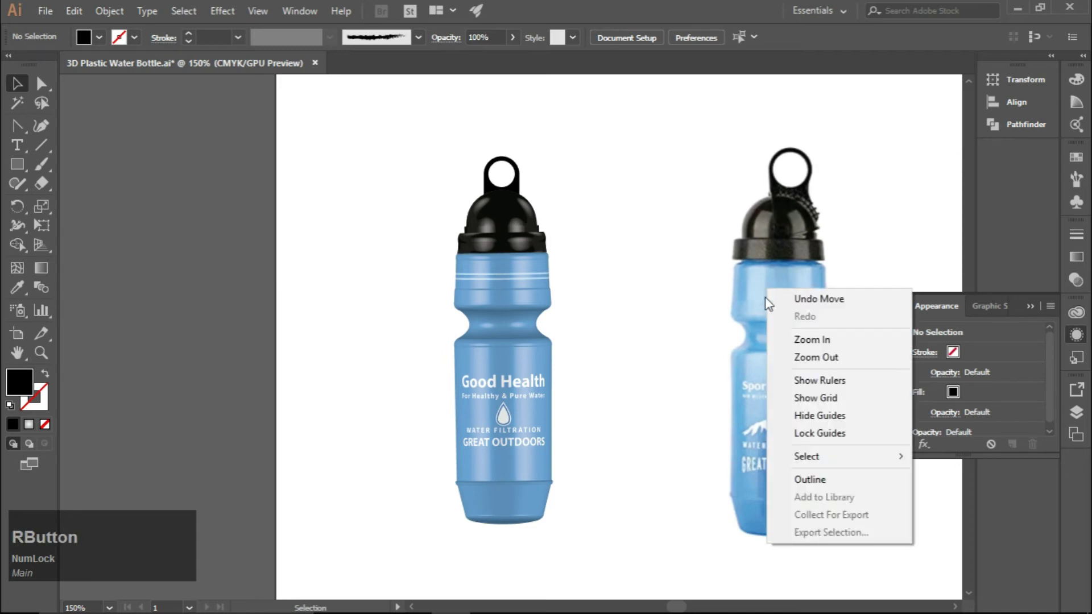
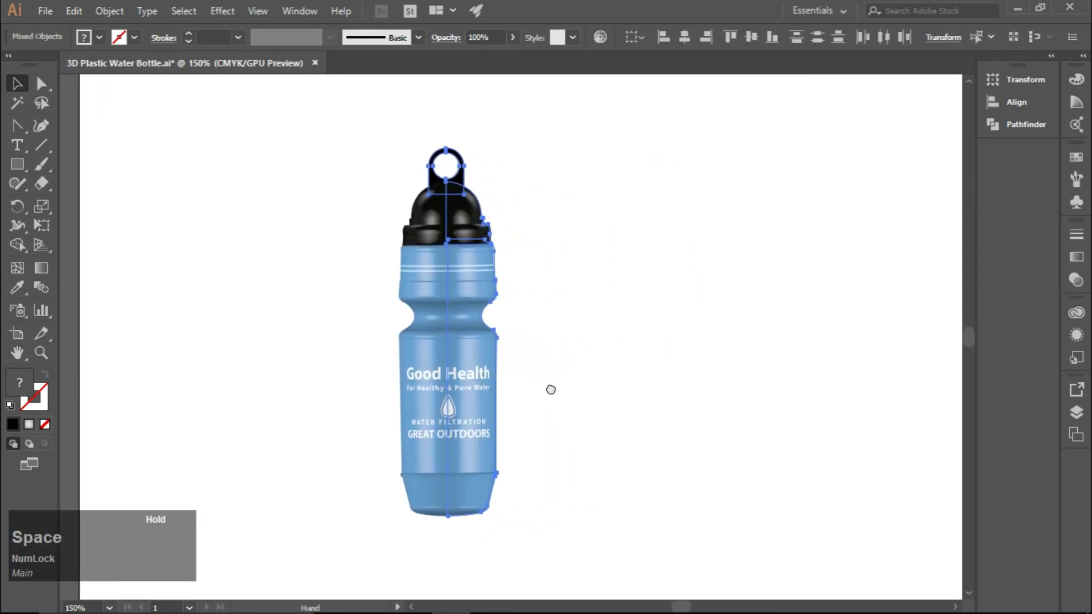
Step: Draw a black ellipse under the bottle and soften it with Feather at 0.2 in
key("space")
left_click(443, 359)
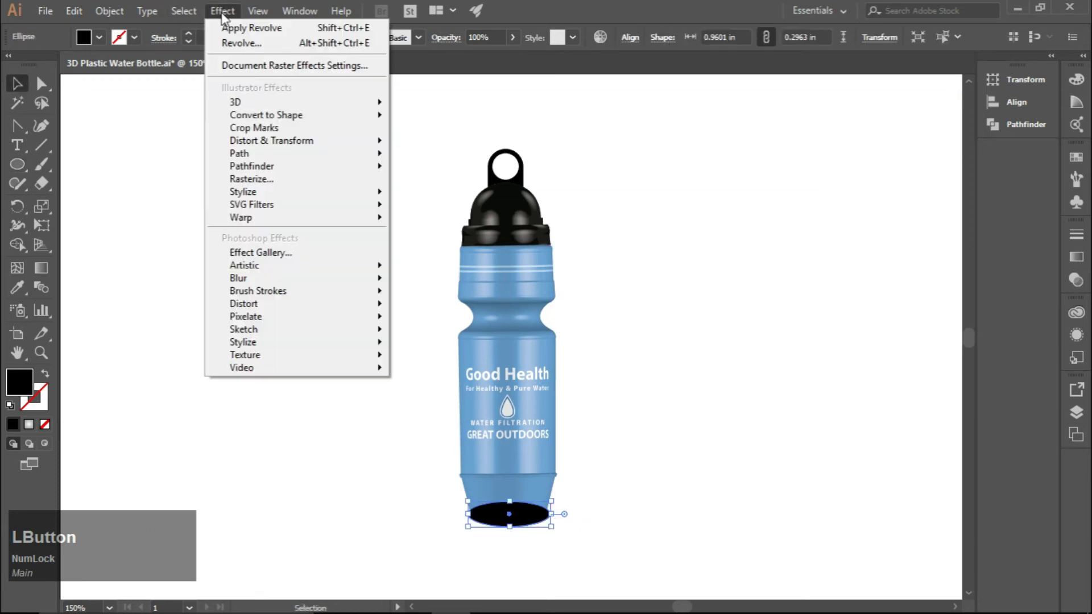
left_click(437, 215)
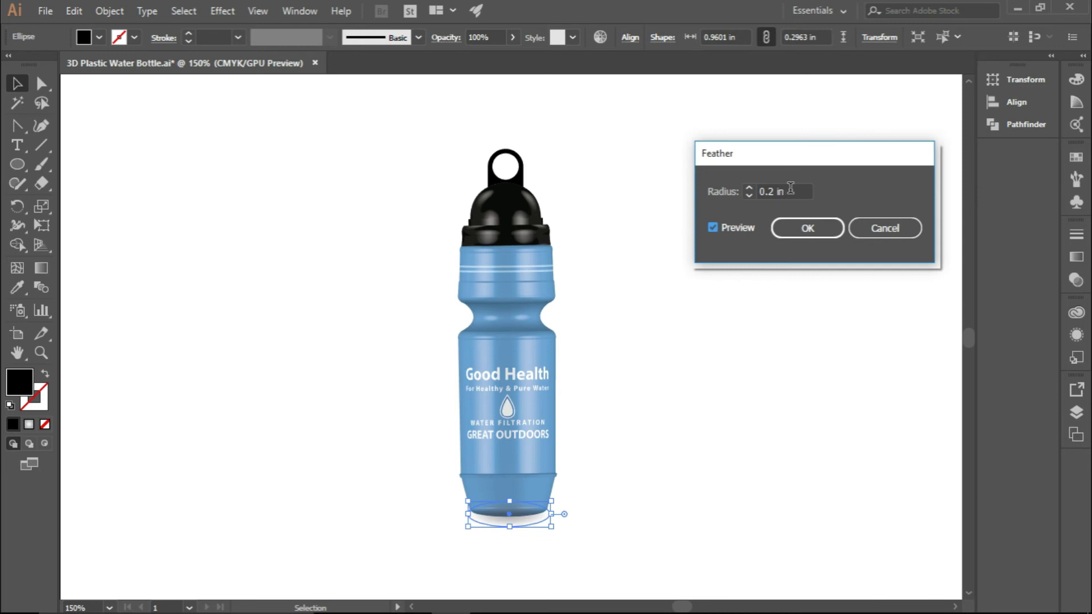
scroll("up", 3)
scroll("down", 3)
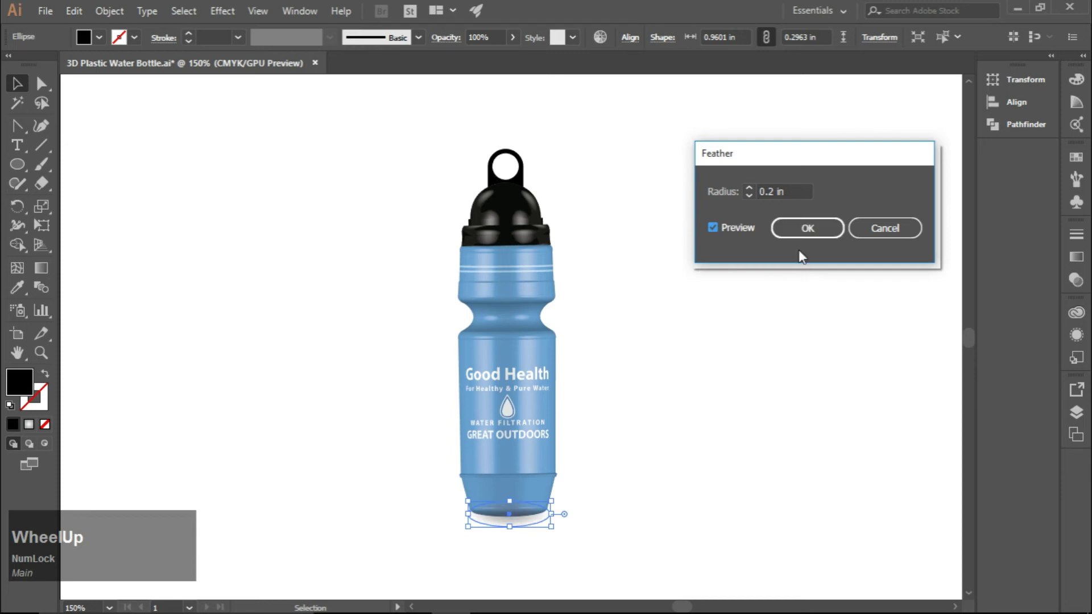
left_click(819, 237)
Step: Send the shadow ellipse to the back and widen it under the bottle's base
right_click(521, 520)
left_click(588, 441)
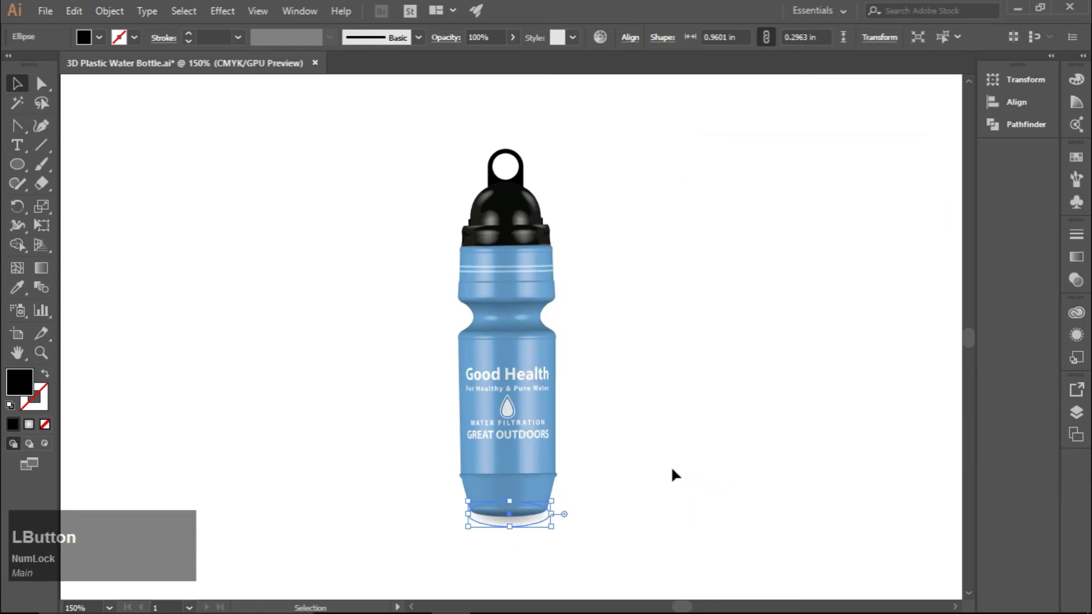
scroll("up", 3)
left_click(511, 520)
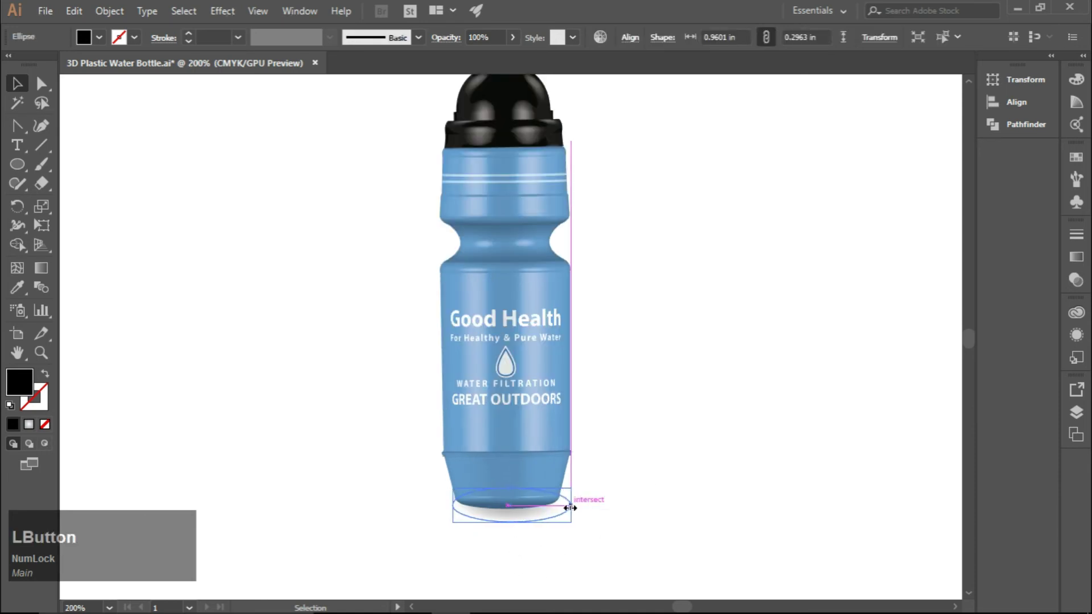
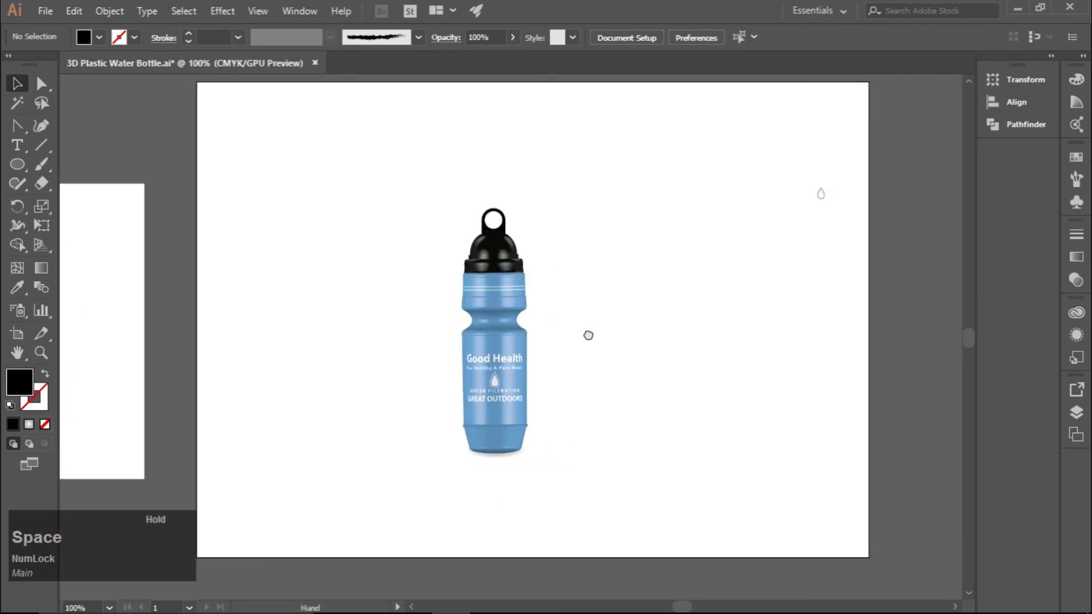
Step: Fill the background rectangle with a grey radial gradient and send it behind the bottle
left_click(20, 175)
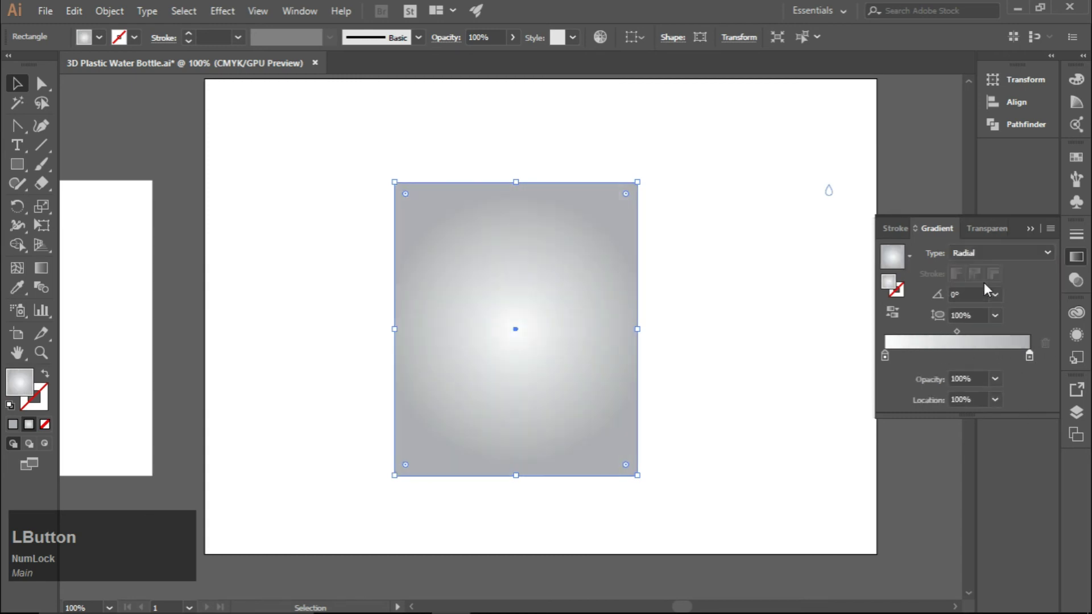
right_click(597, 269)
left_click(814, 568)
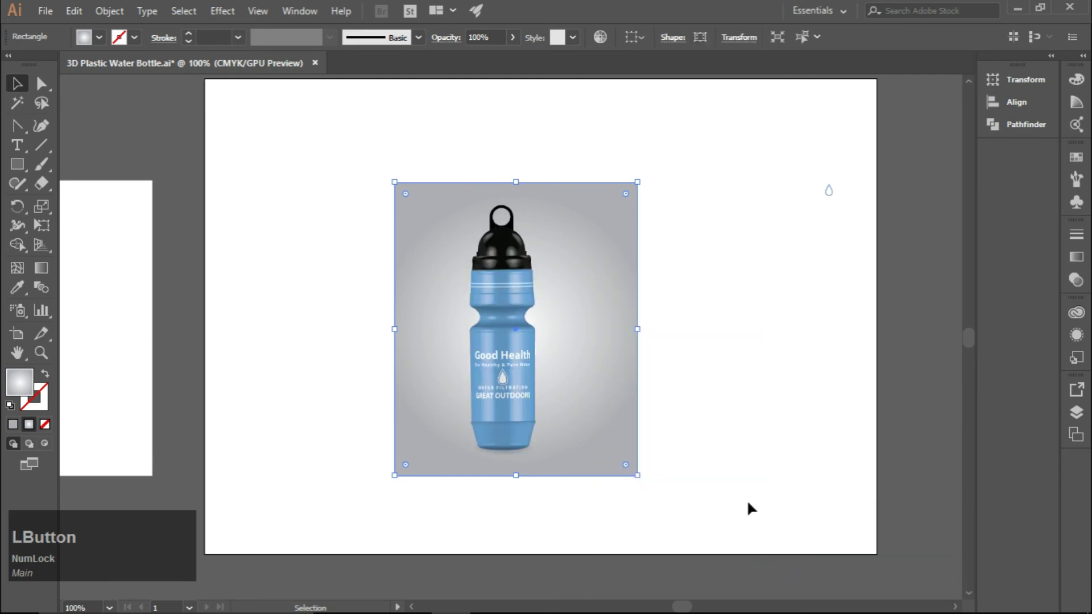
left_click(240, 144)
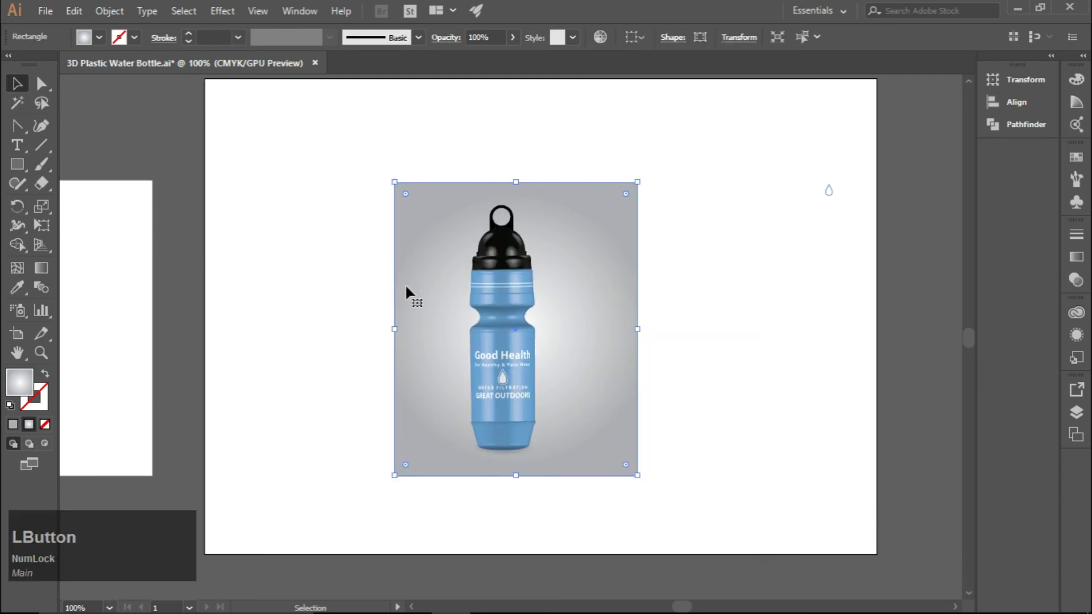
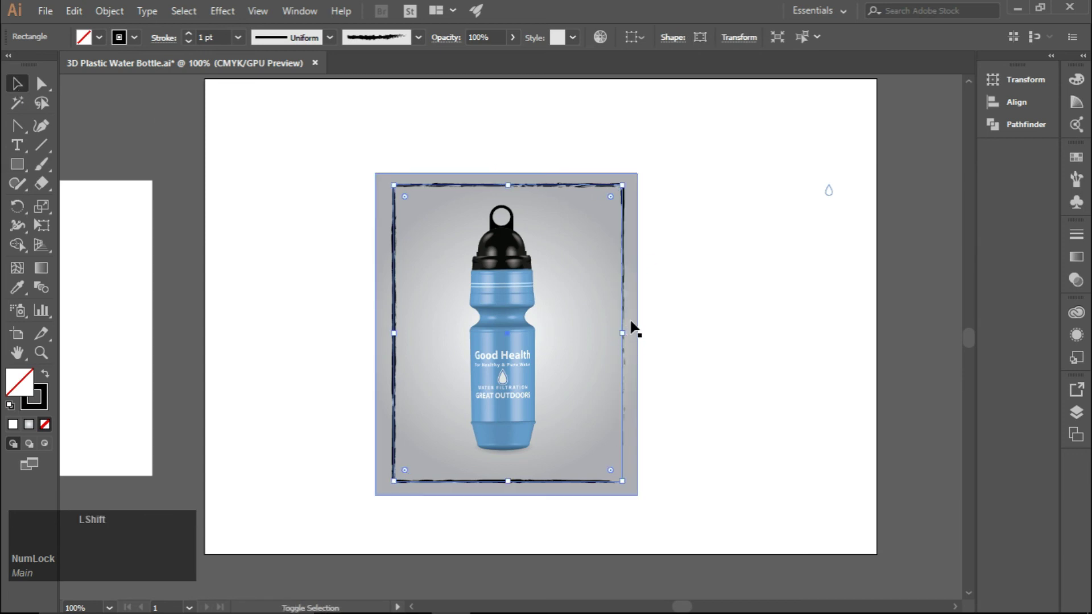
Step: Centre-align the brushed frame, background and bottle, then deselect the artwork
left_click(630, 322)
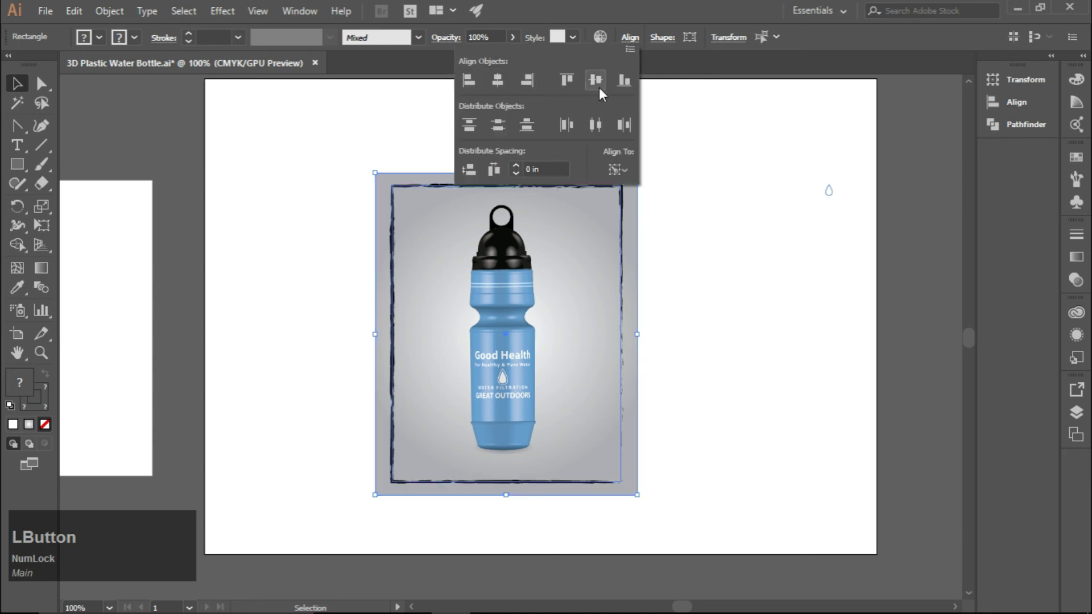
left_click(576, 318)
left_click(579, 313)
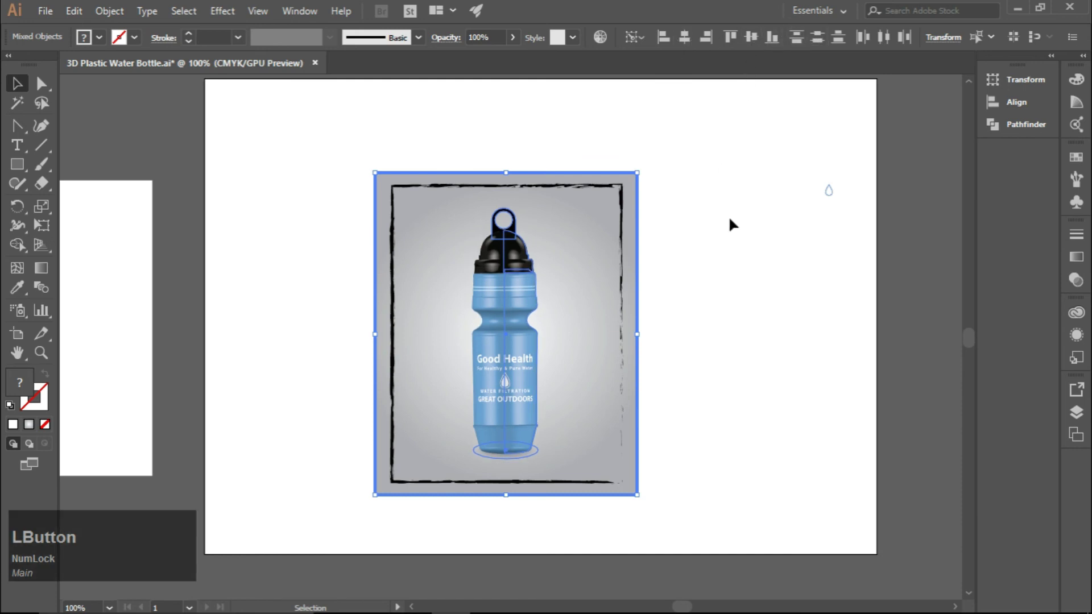
left_click(381, 223)
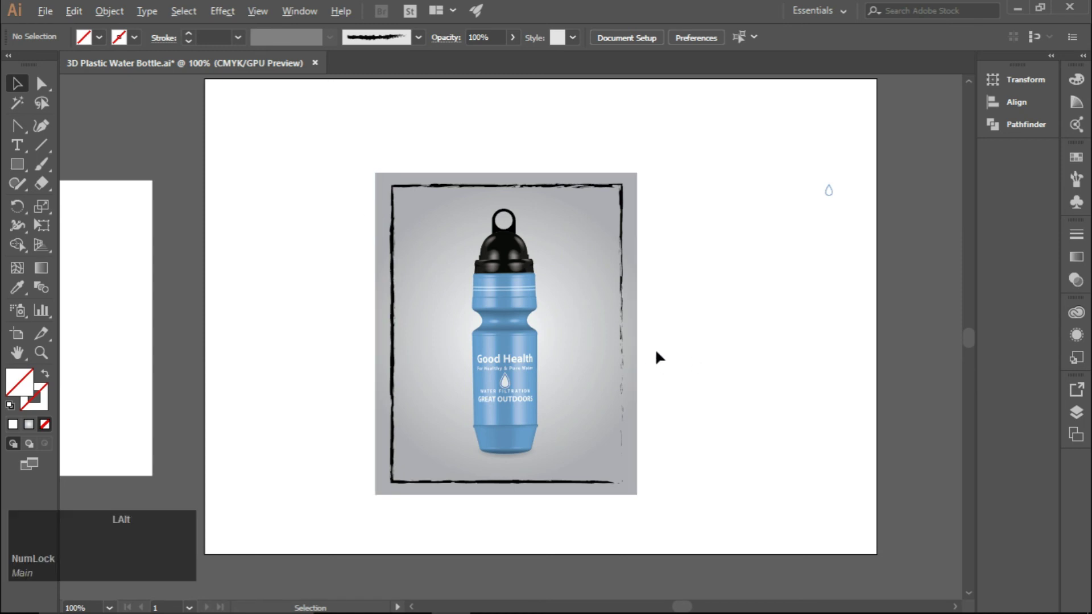